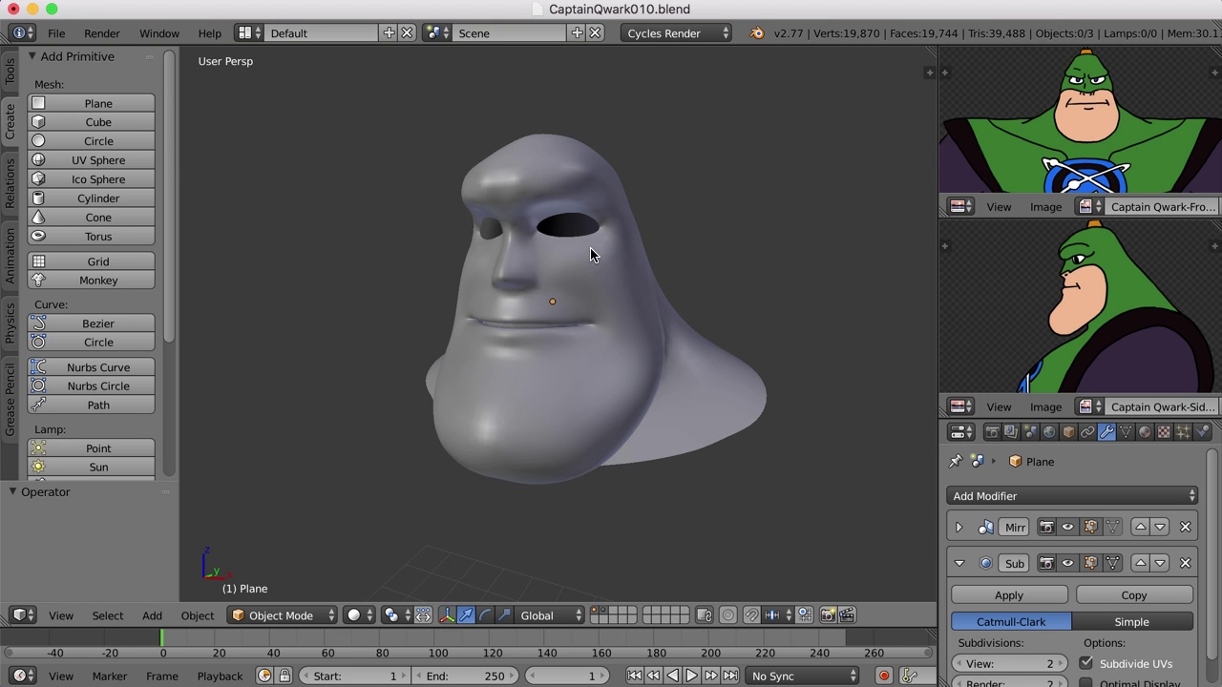
Step: Orbit around the sculpted head to inspect it from the side and the front
middle_click(658, 287)
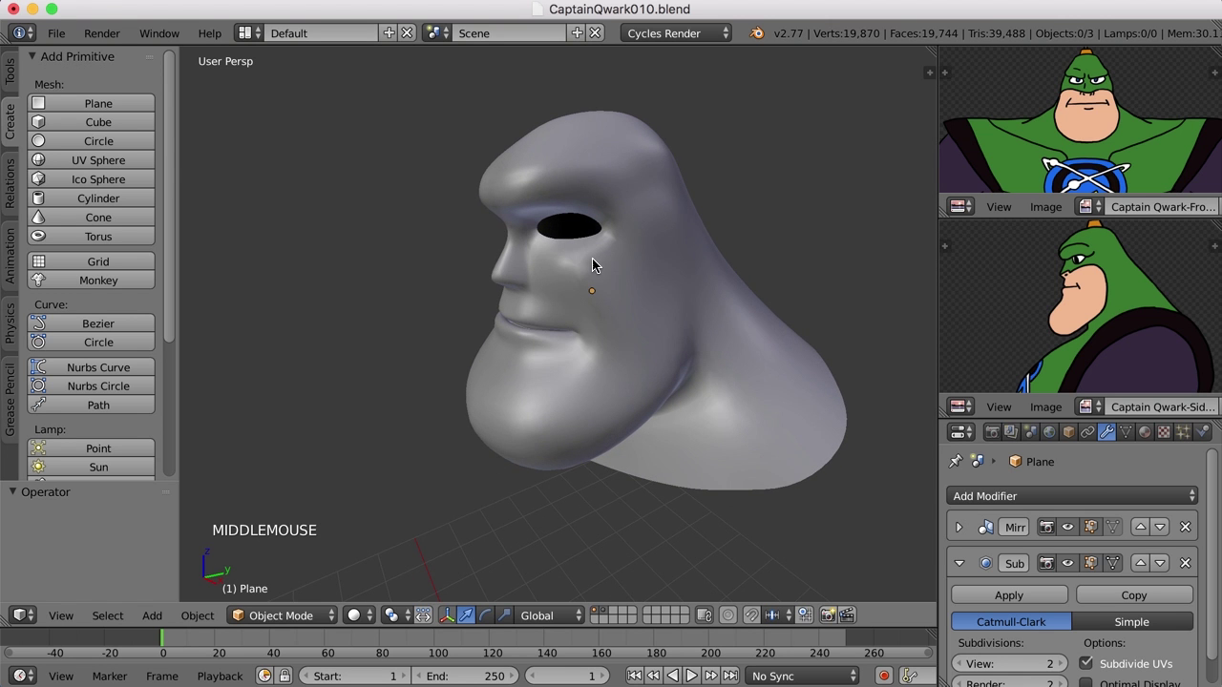
middle_click(582, 257)
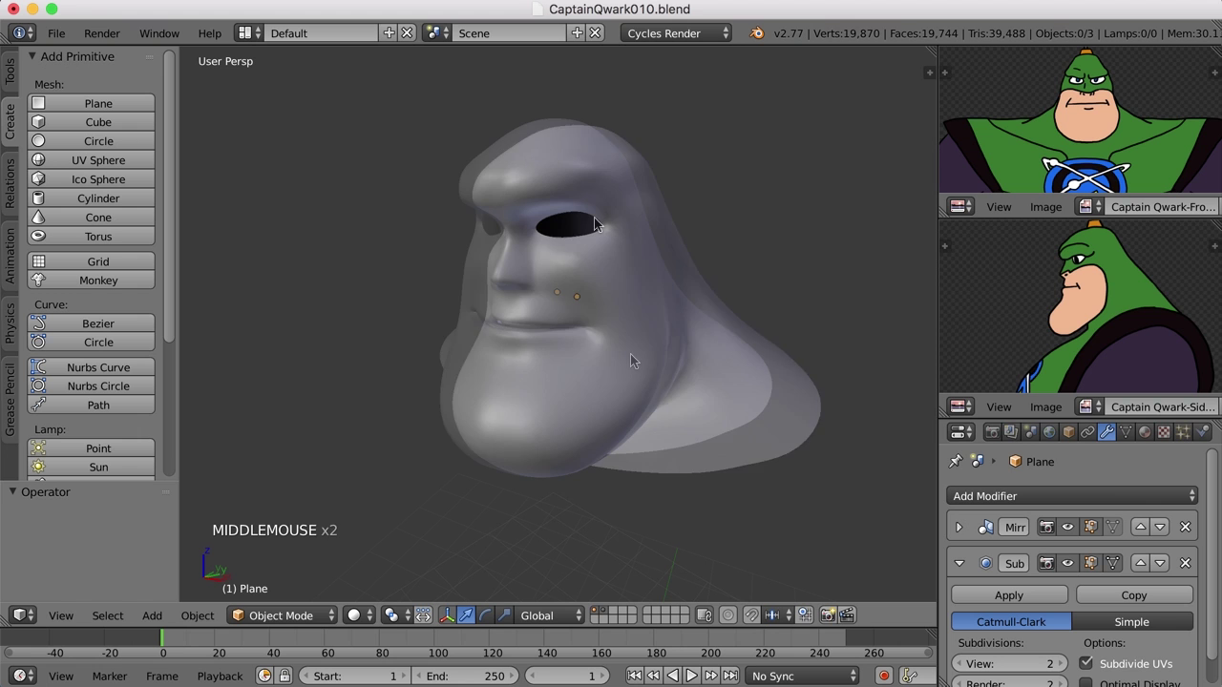
middle_click(632, 362)
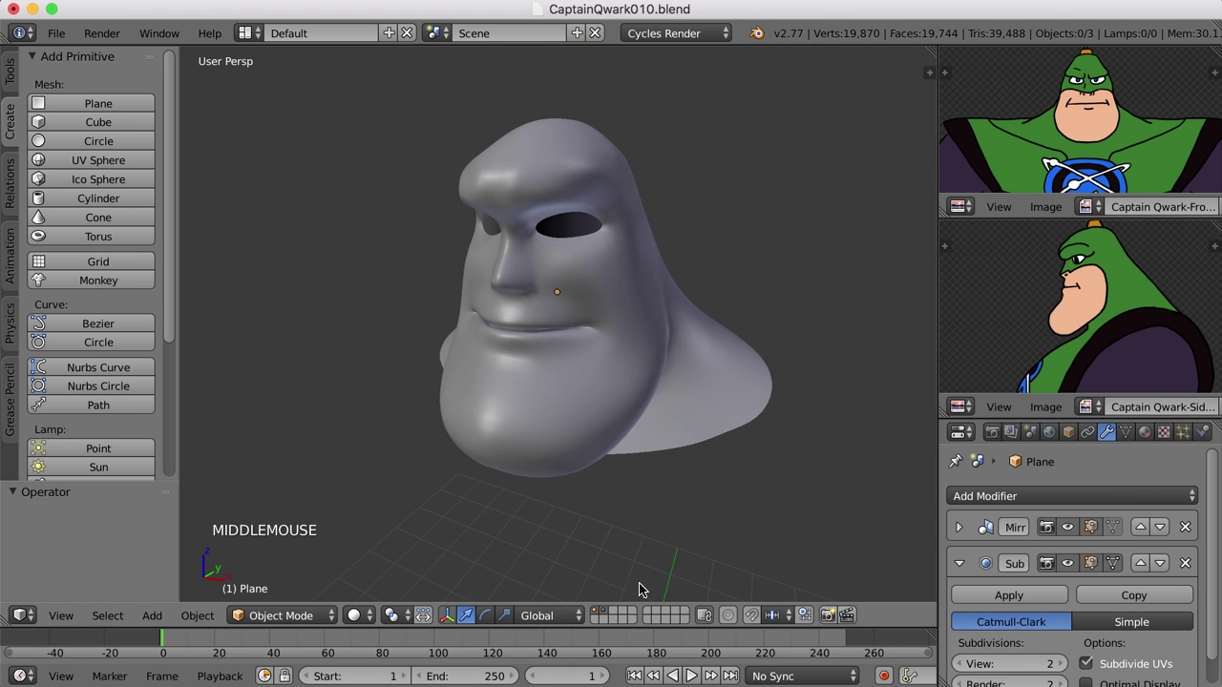
Step: Switch to an empty layer and add a UV sphere at the scene centre
left_click(624, 619)
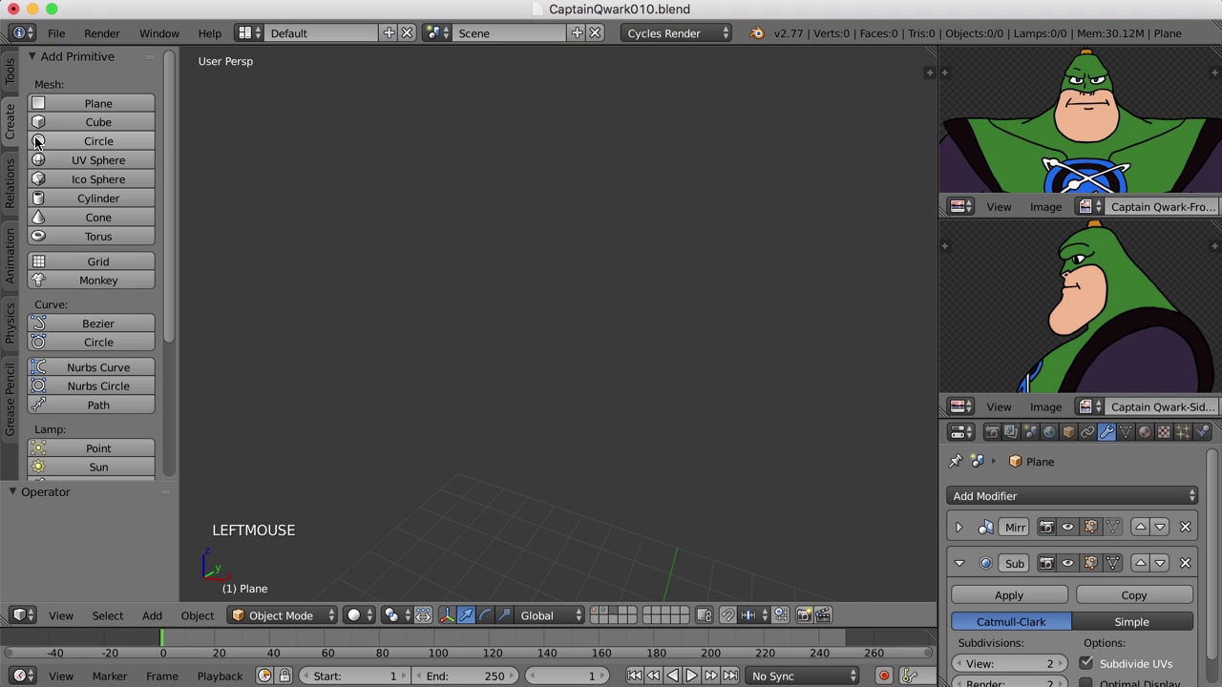
left_click(121, 166)
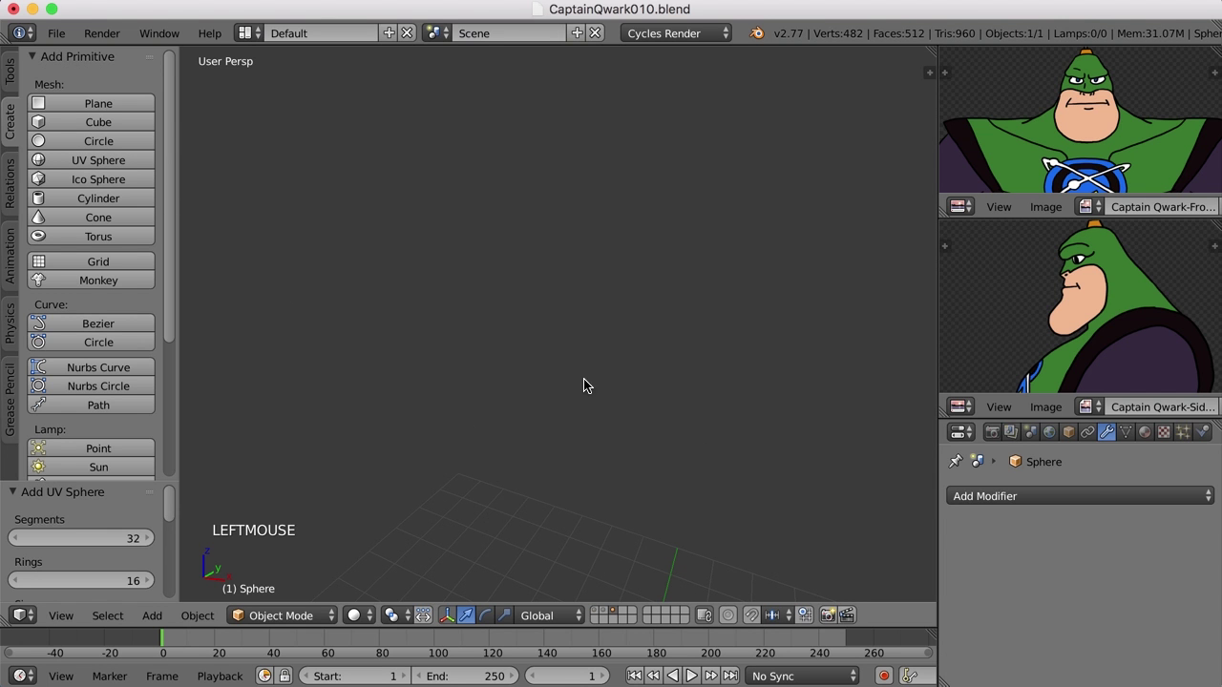
key("KP_Decimal")
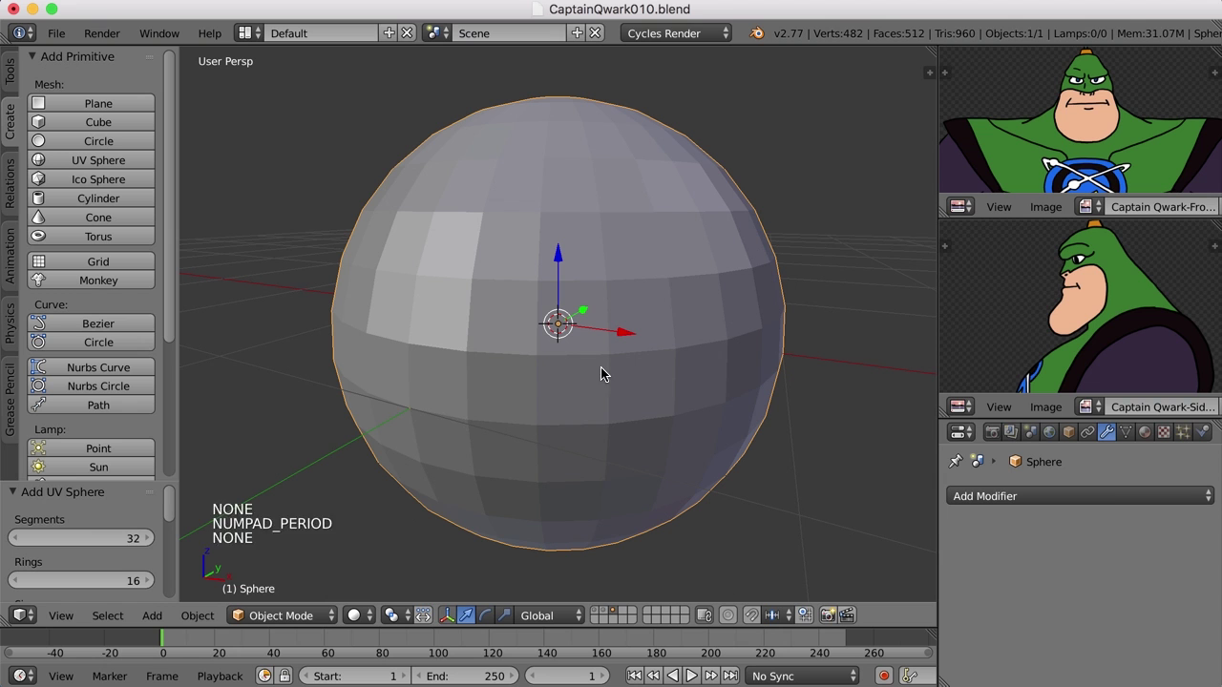
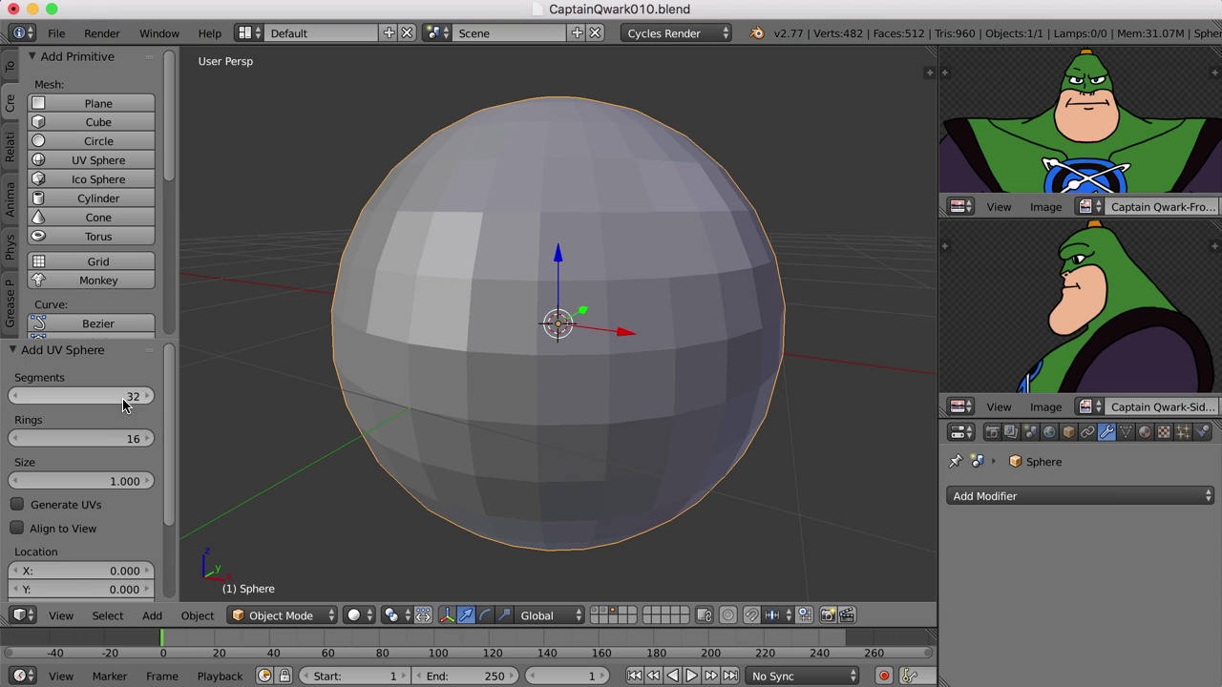
Step: Lower the sphere's segment and ring count, then rotate it 90° about X so a pole faces forward
left_click(121, 396)
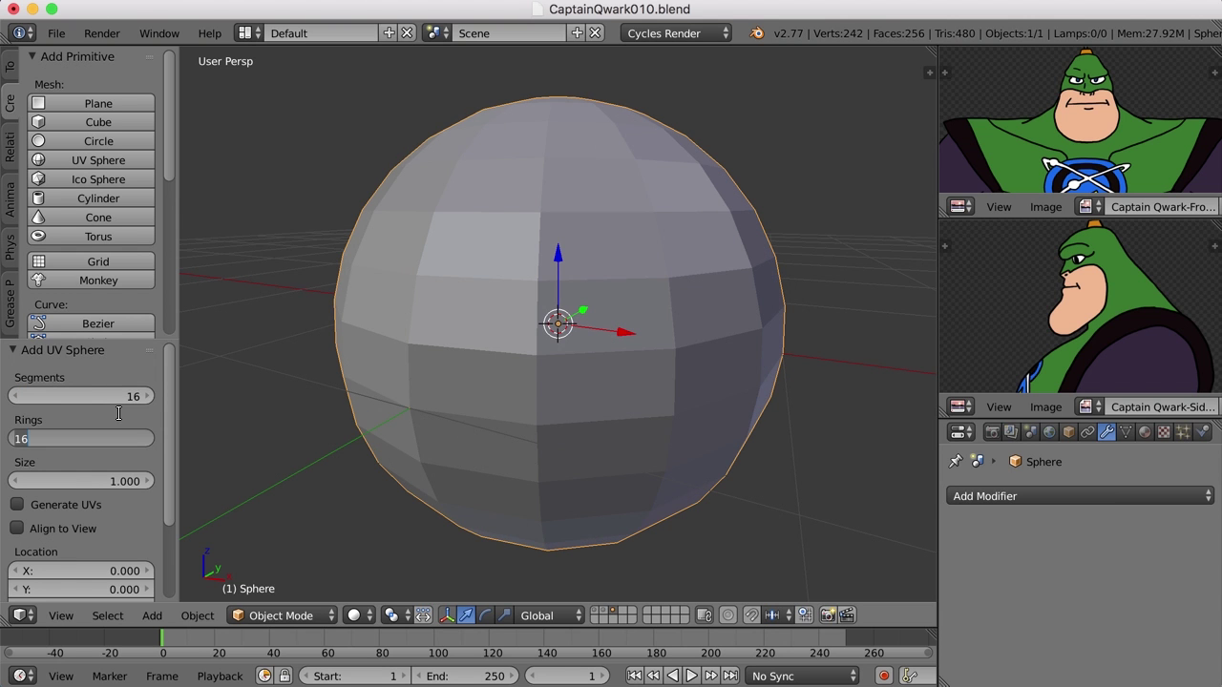
scroll("down", 3)
key("r")
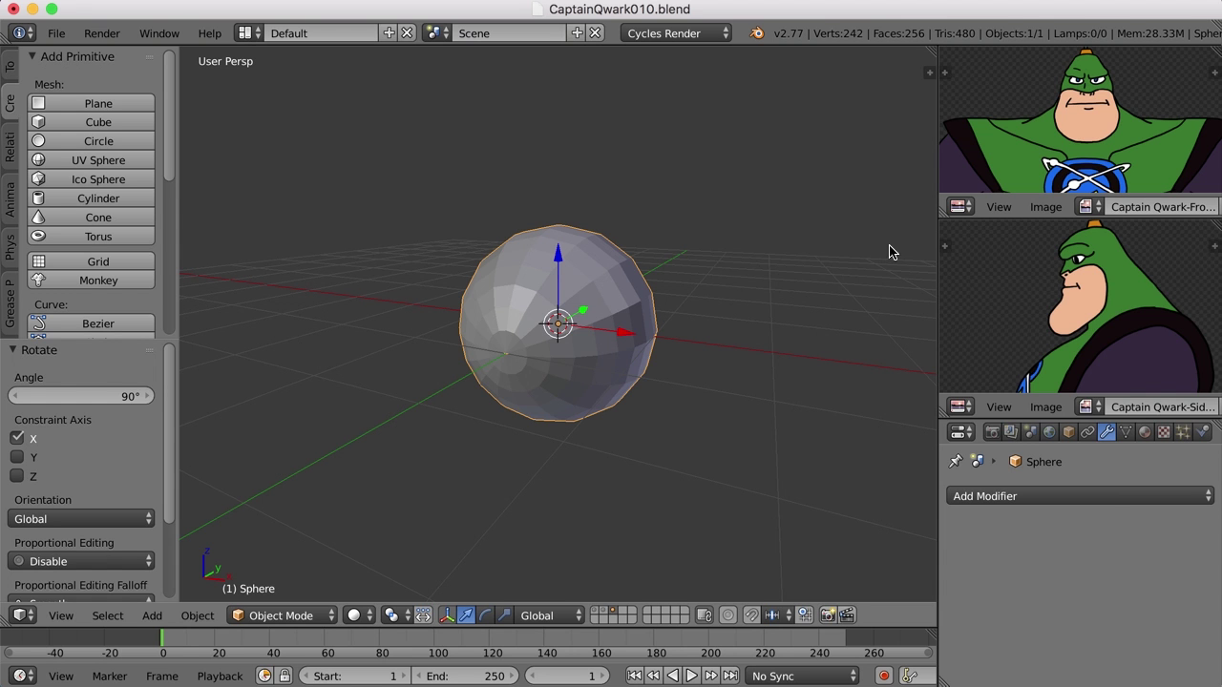
Step: Change the top-right editor to the Outliner and rename the sphere eyeInner
left_click(965, 210)
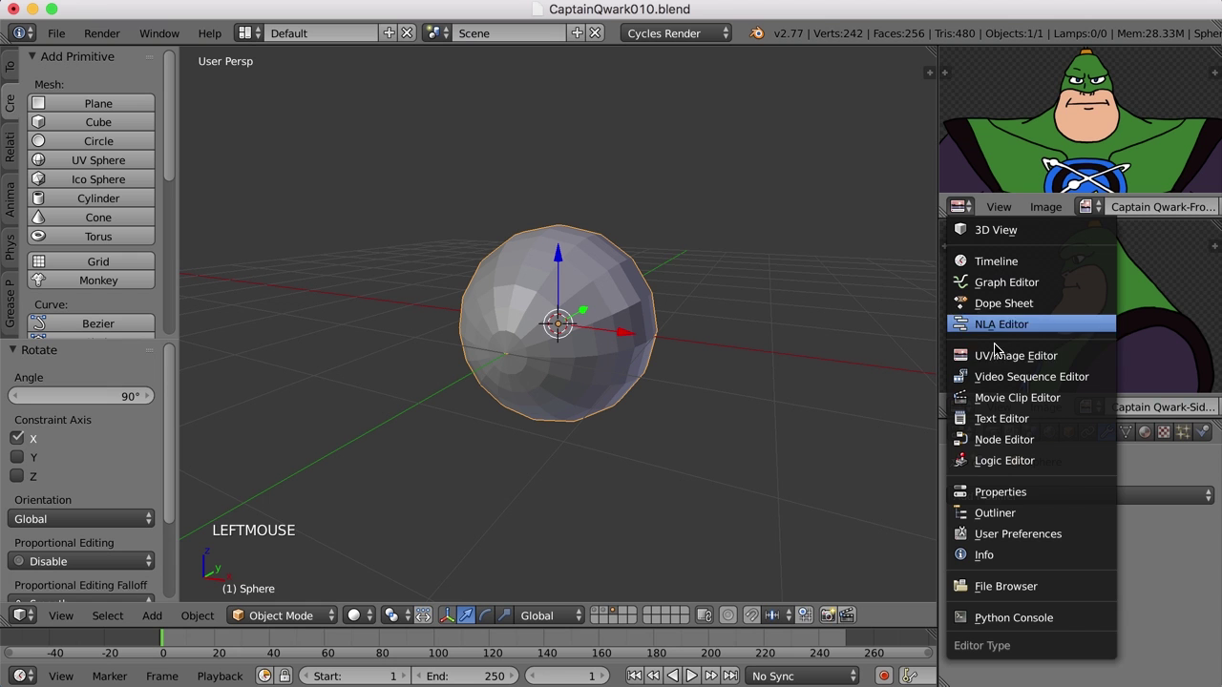
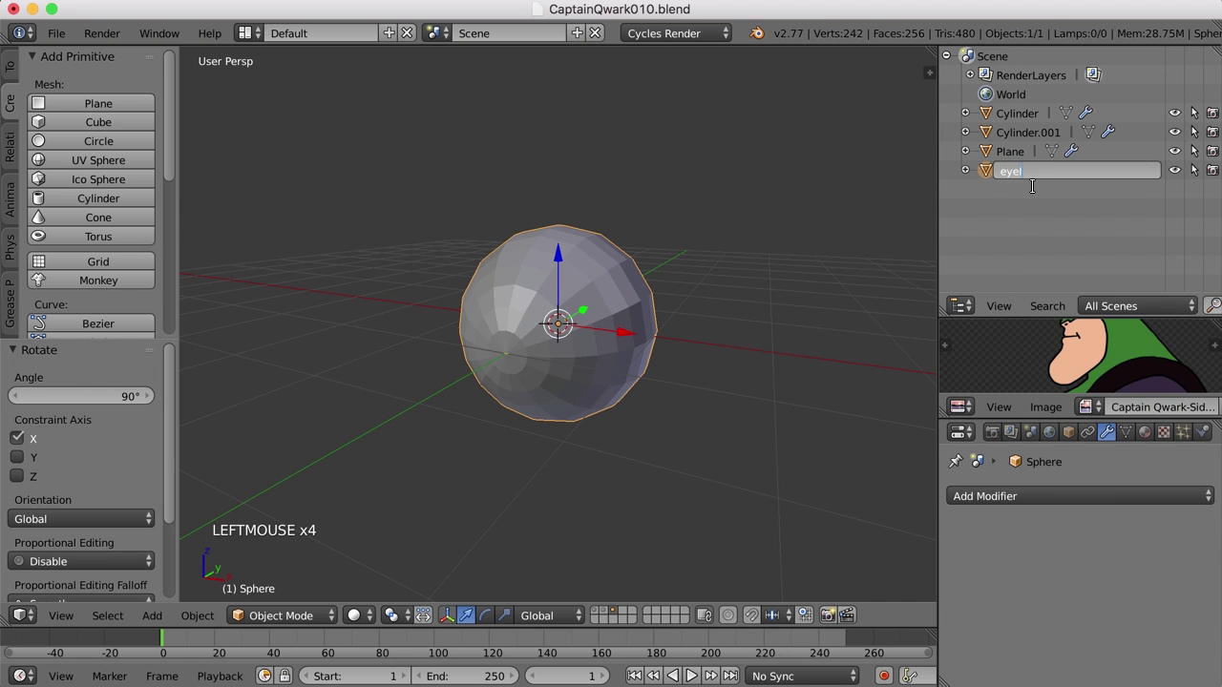
key("n")
scroll("up", 3)
middle_click(697, 368)
Step: Duplicate eyeInner and rename the copy eyeOuter
key("shift+d")
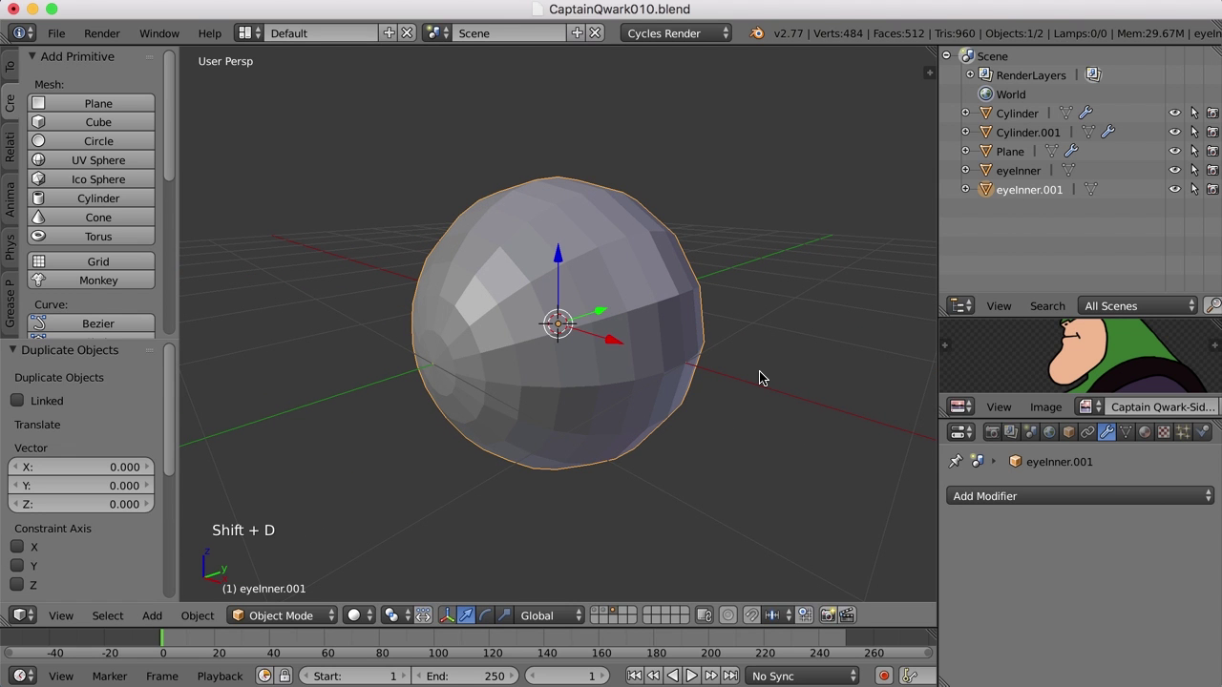
left_click(1017, 195)
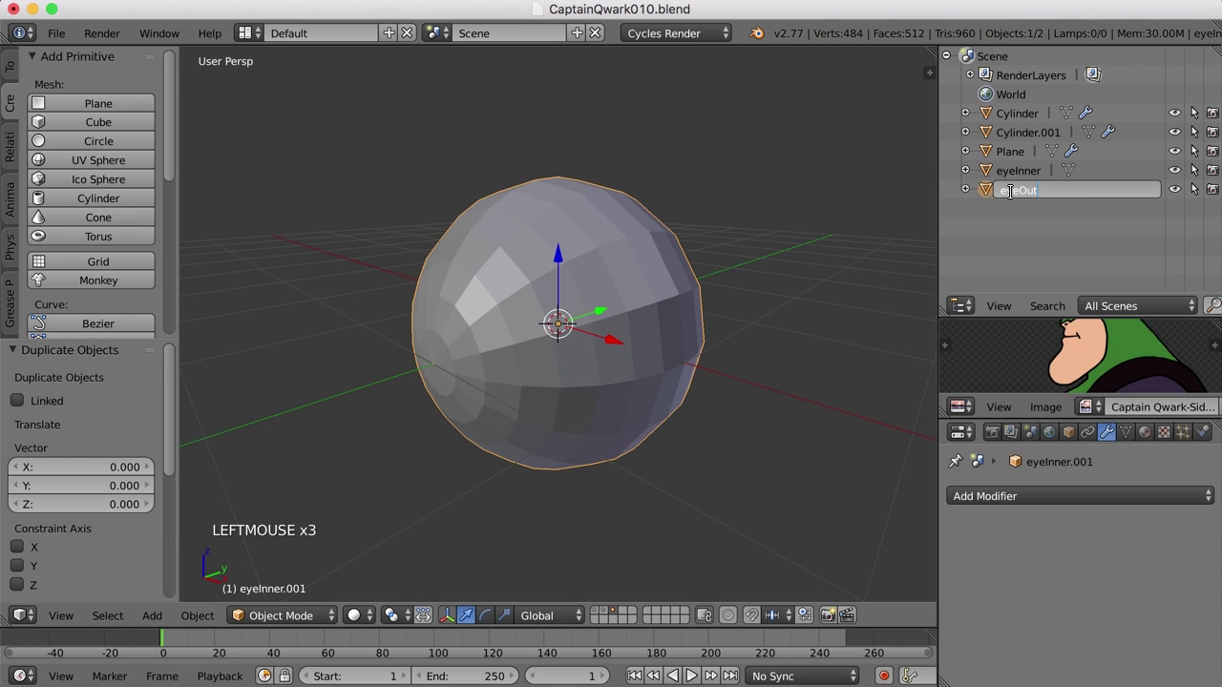
left_click(672, 326)
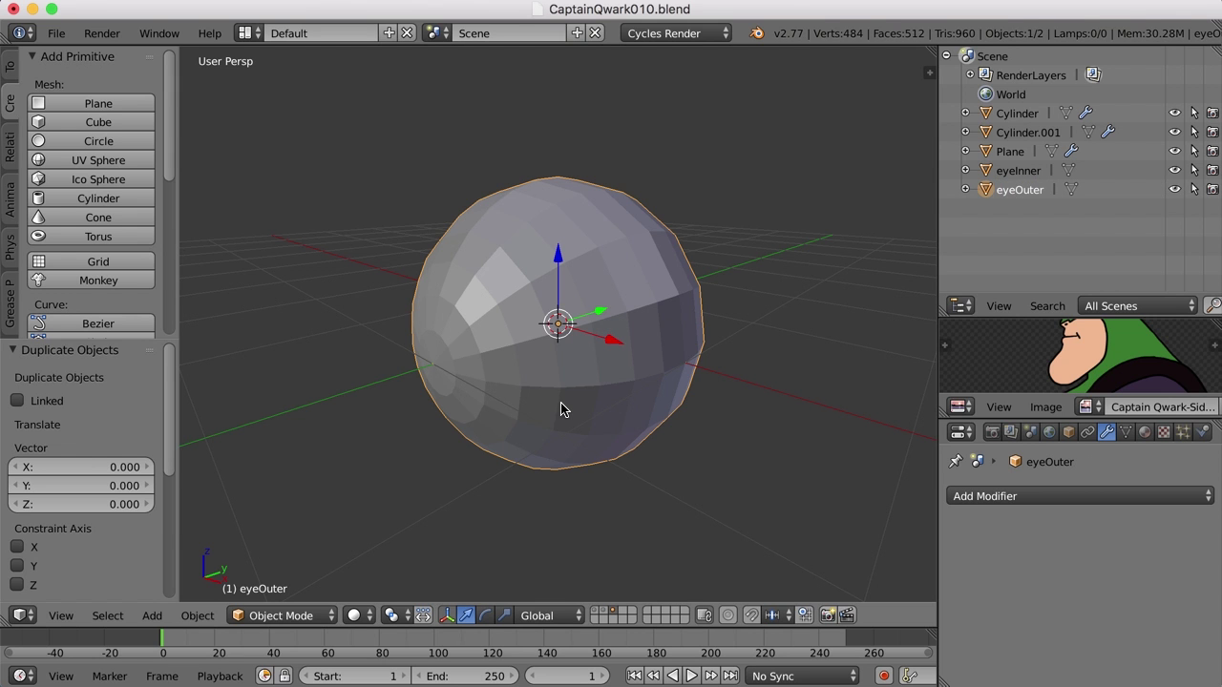
Step: Scale eyeOuter uniformly to 1.02 in the transform panel and display the spheres as wireframes
key("n")
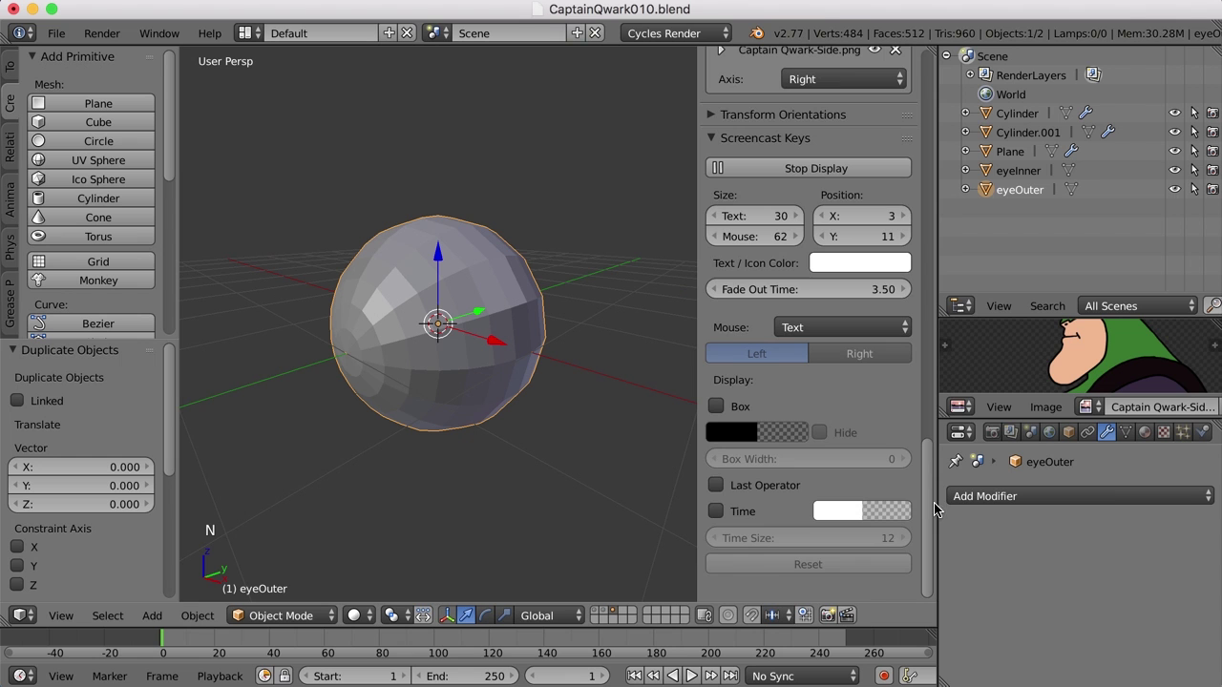
left_click(942, 497)
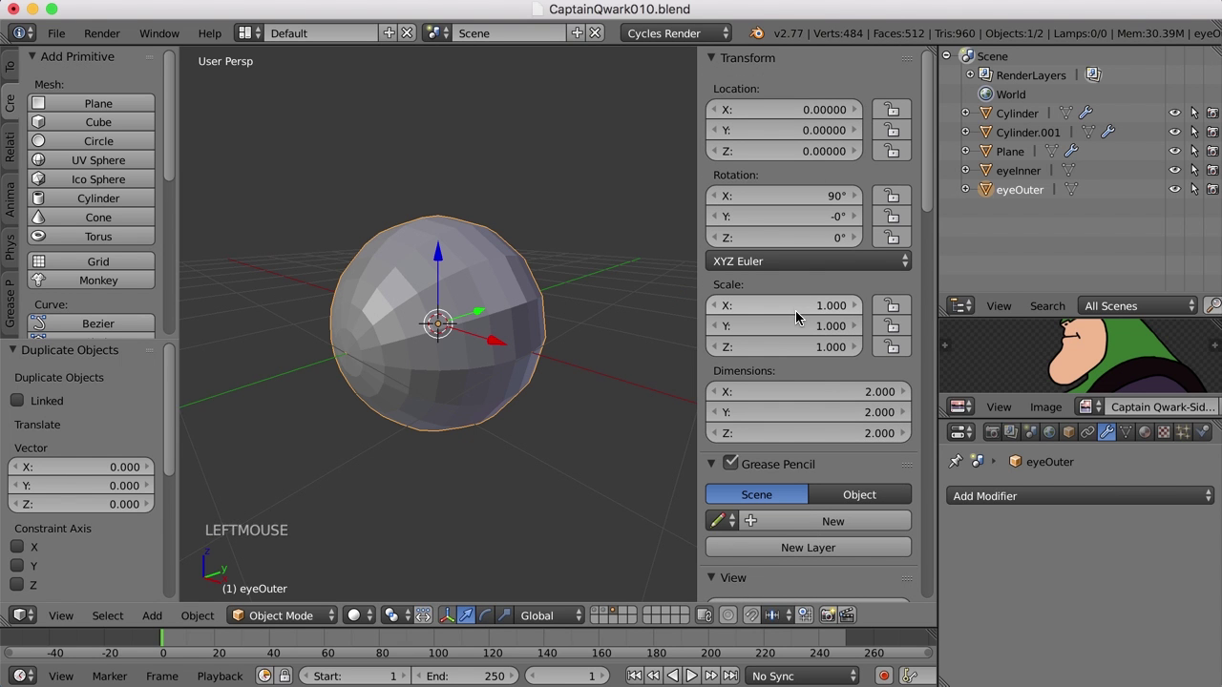
left_click(811, 306)
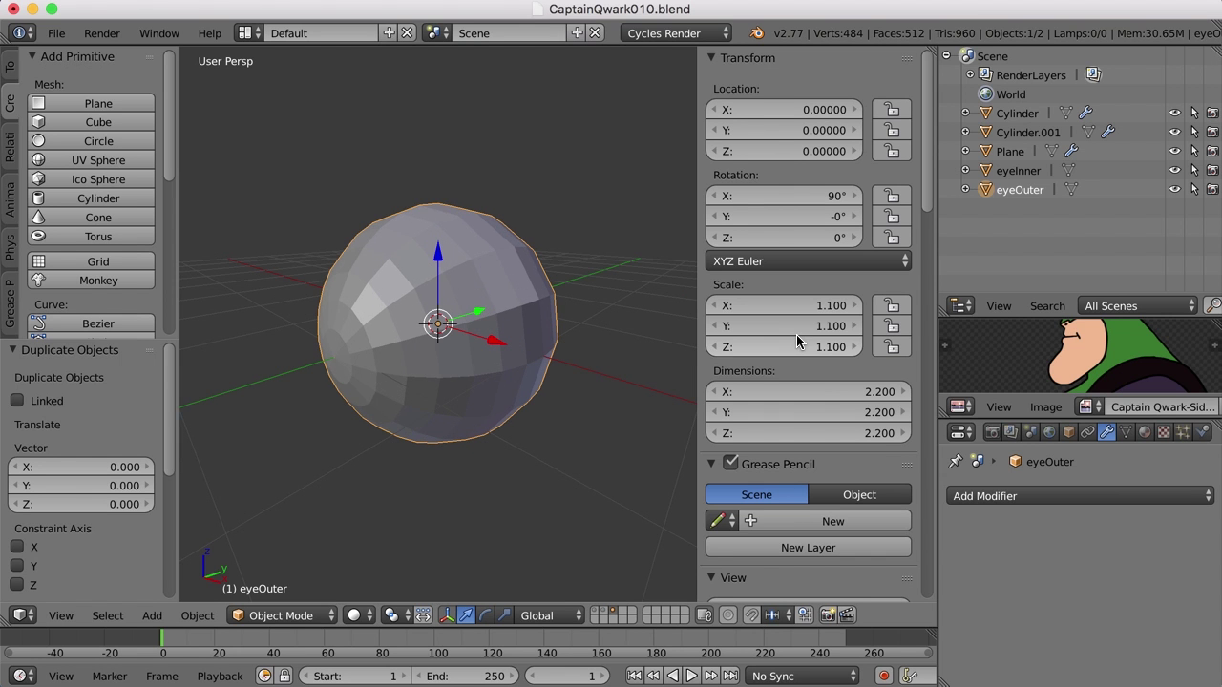
key("z")
scroll("up", 3)
middle_click(481, 407)
left_click(801, 303)
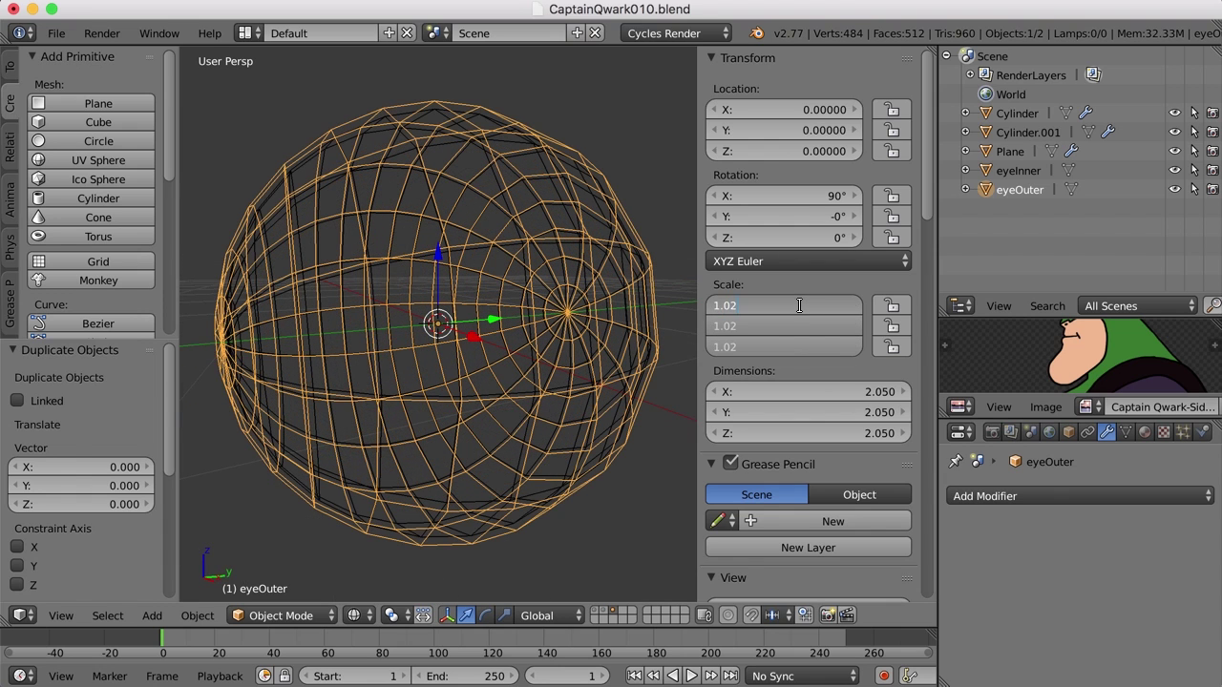
Step: Hide the properties panel and orbit around to compare the two sphere surfaces
scroll("down", 3)
scroll("down", 3)
middle_click(501, 319)
middle_click(475, 252)
scroll("up", 3)
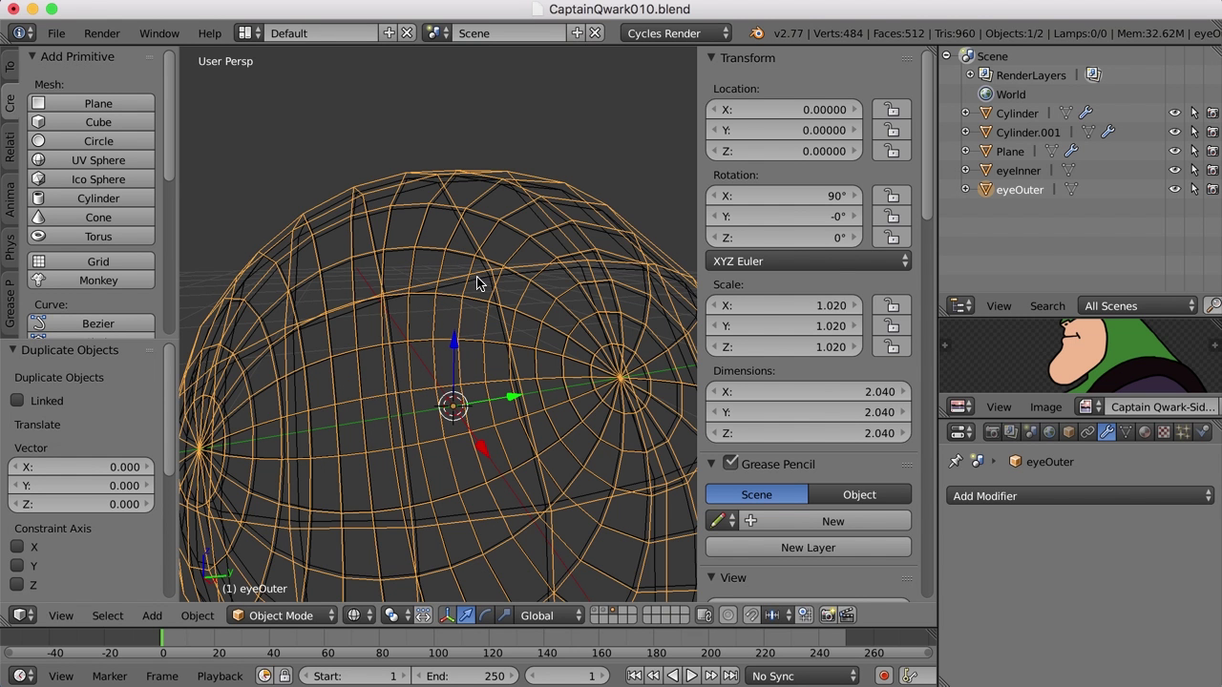
key("n")
scroll("down", 3)
middle_click(581, 352)
scroll("down", 3)
middle_click(564, 334)
middle_click(566, 364)
scroll("up", 3)
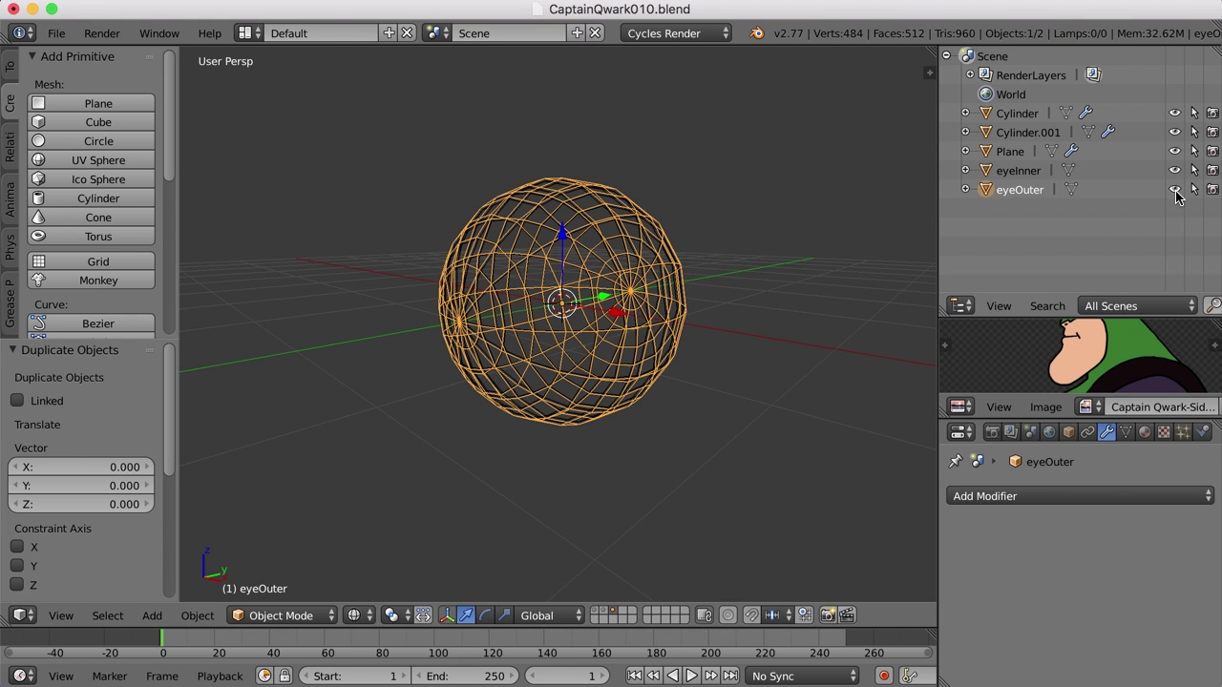
Step: Hide eyeOuter in the Outliner, select eyeInner and return to solid shading
left_click(1178, 195)
scroll("up", 3)
right_click(666, 369)
scroll("up", 3)
key("z")
middle_click(628, 374)
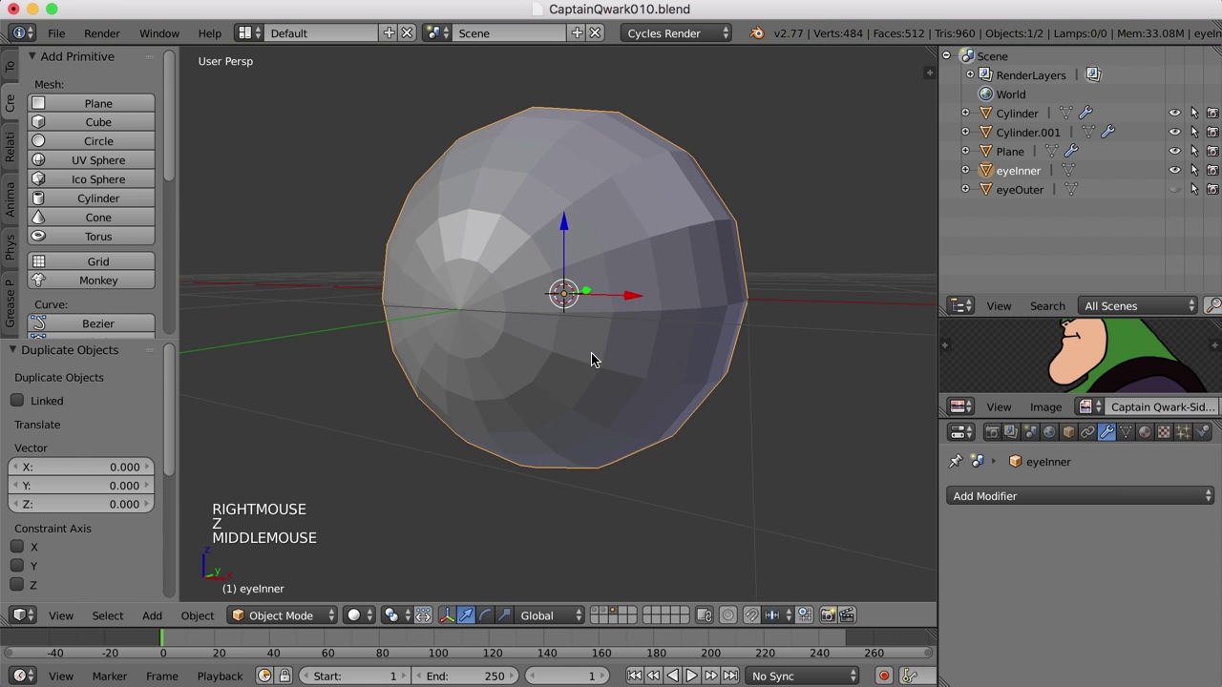
Step: Enter Edit Mode on eyeInner and deselect all its vertices
key("Tab")
key("a")
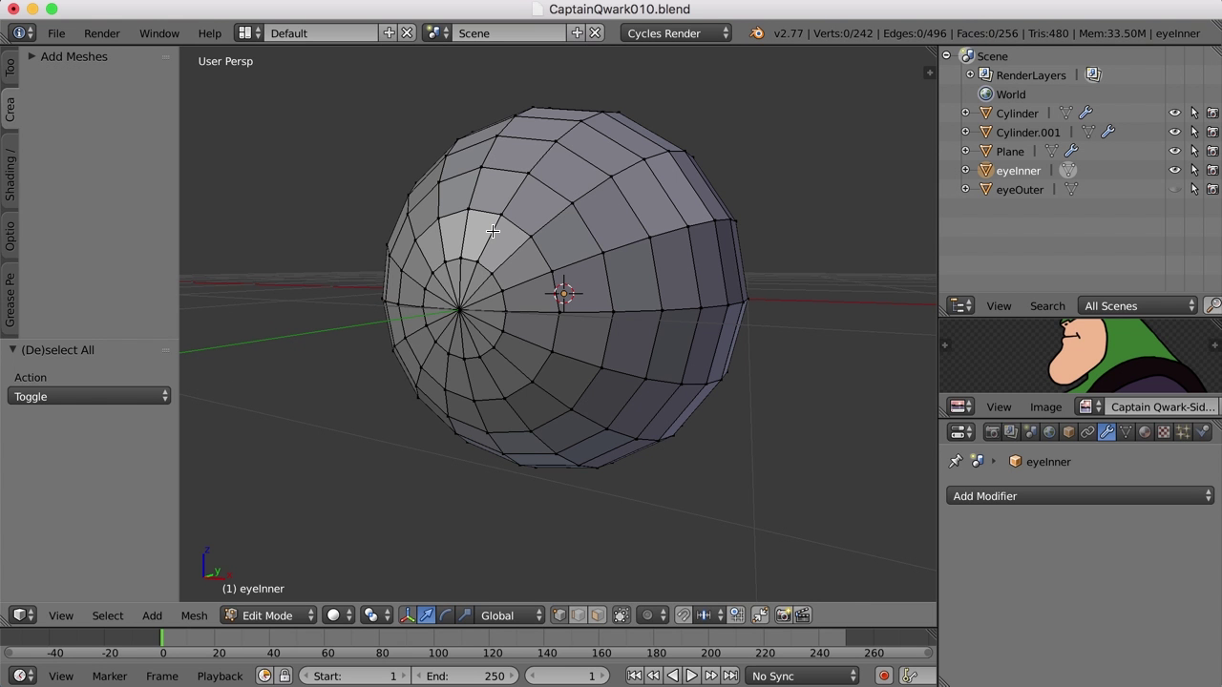
middle_click(531, 334)
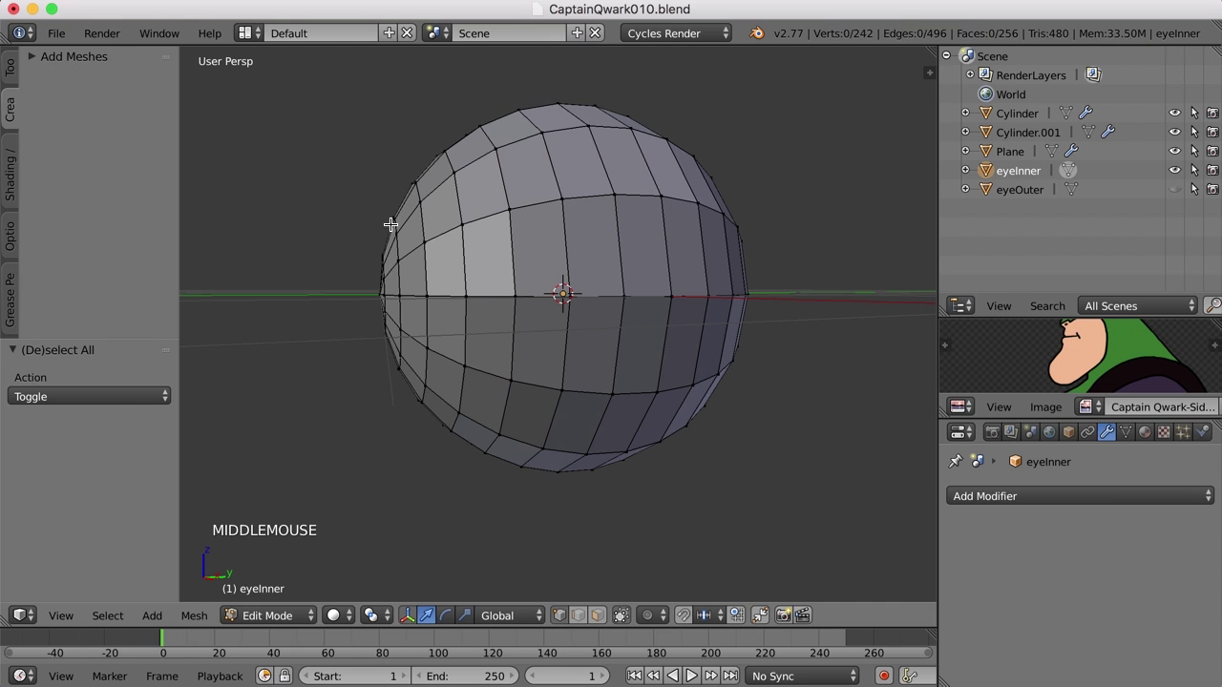
middle_click(393, 406)
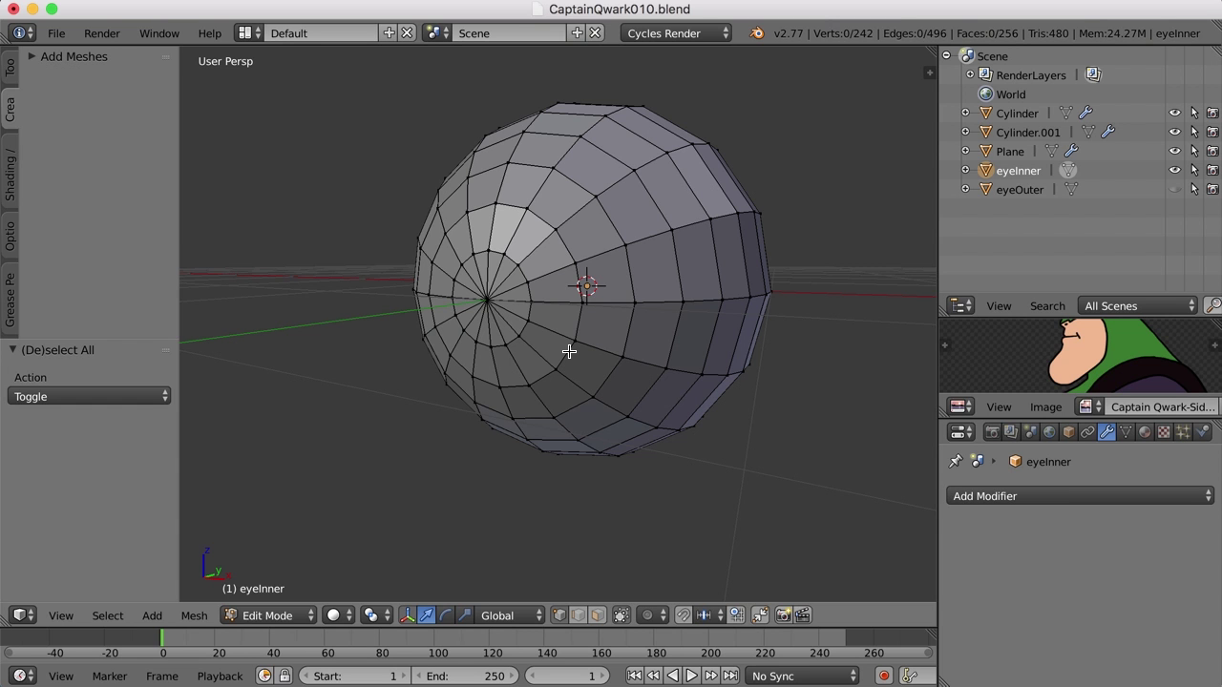
Step: Select the vertex ring around the front pole, snap the 3D cursor to it, then select the pole vertex
right_click(566, 348)
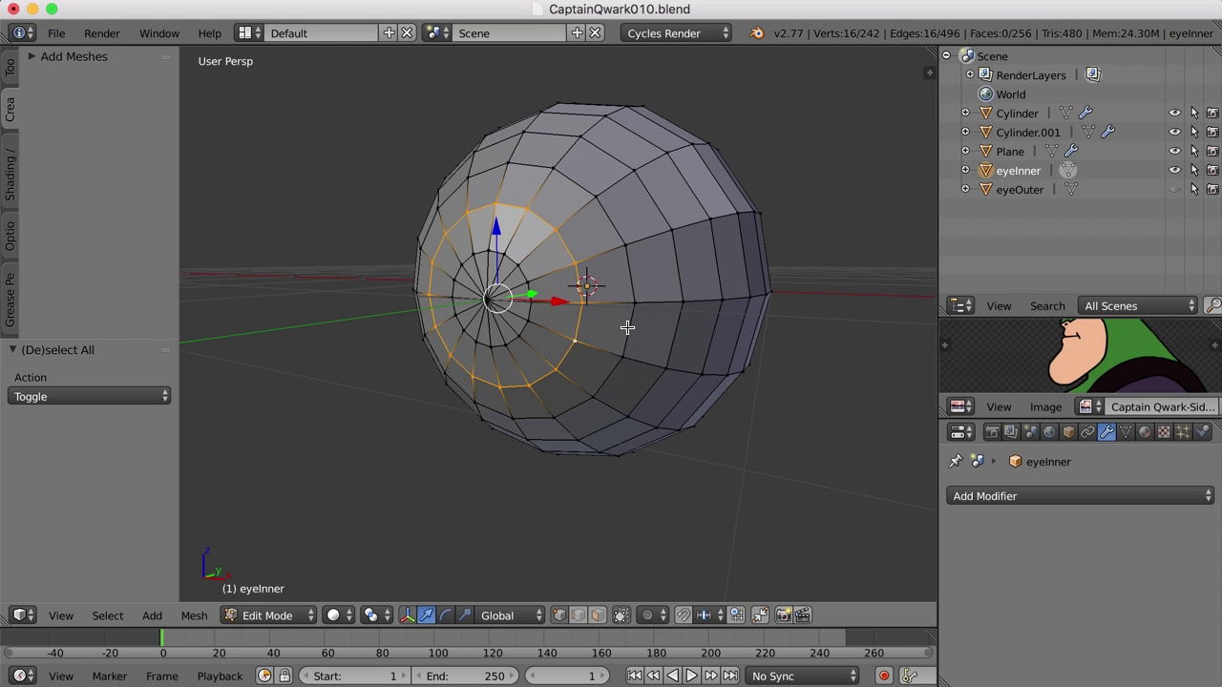
key("shift+s")
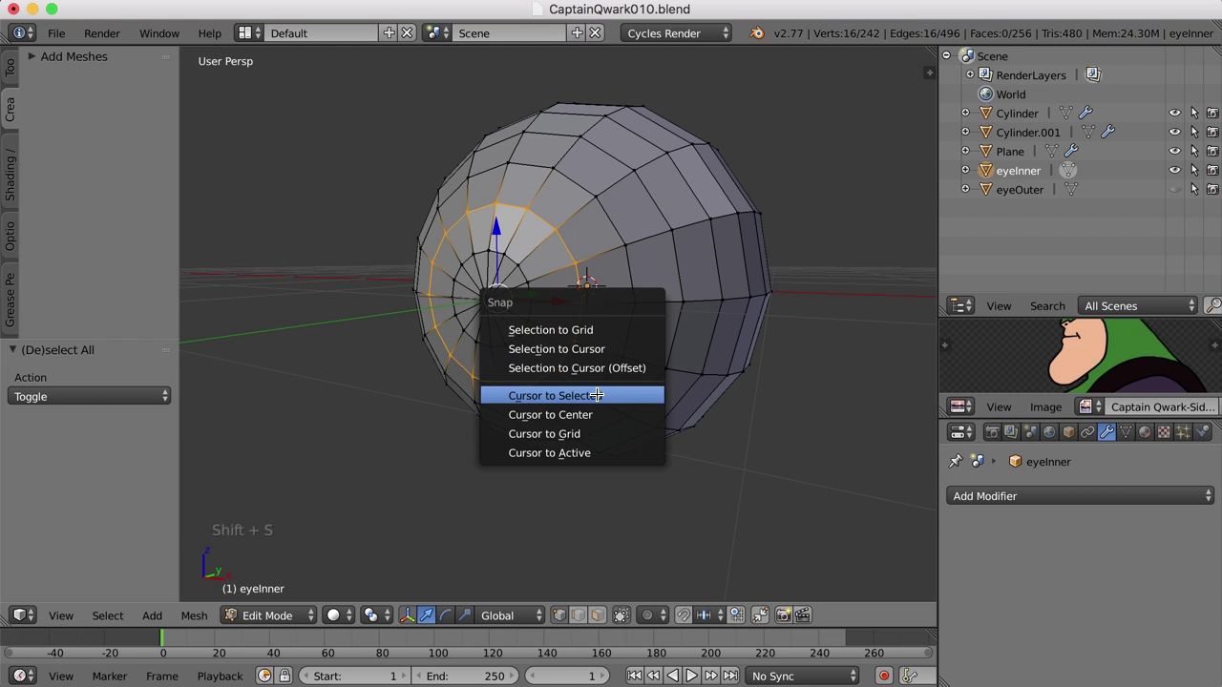
middle_click(696, 386)
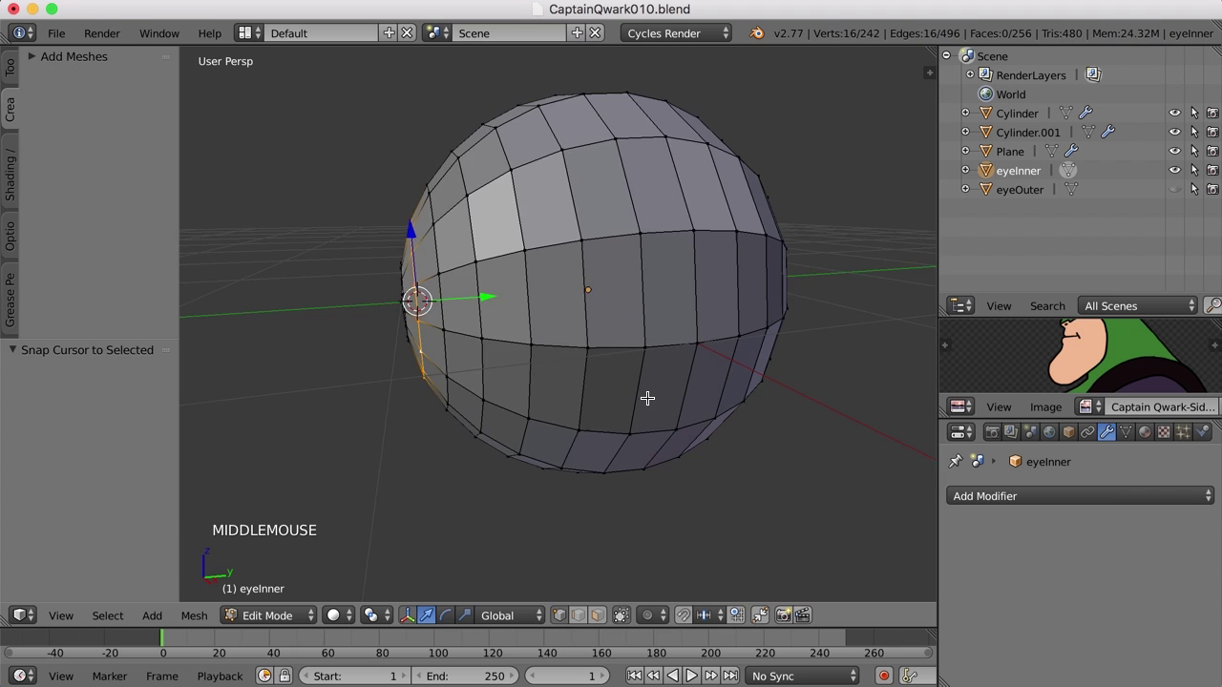
right_click(474, 294)
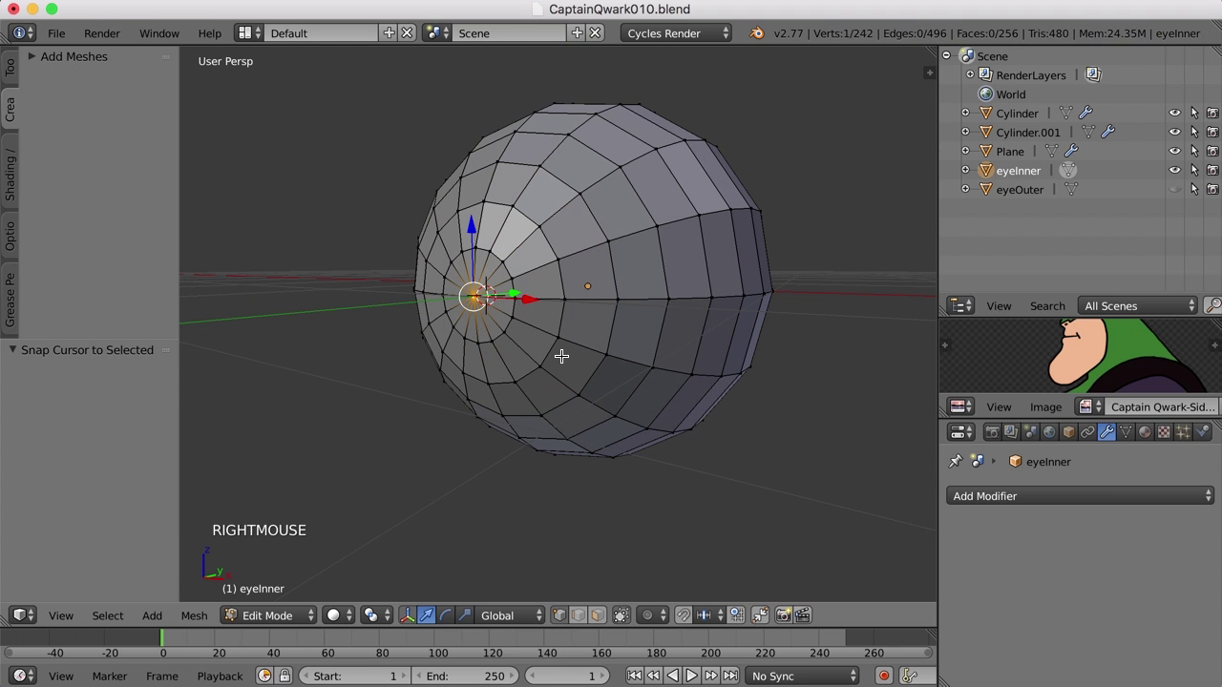
Step: Grow the selection two rings out from the pole and view the cap in Right Ortho wireframe
key("ctrl+KP_Add")
key("ctrl+KP_Add")
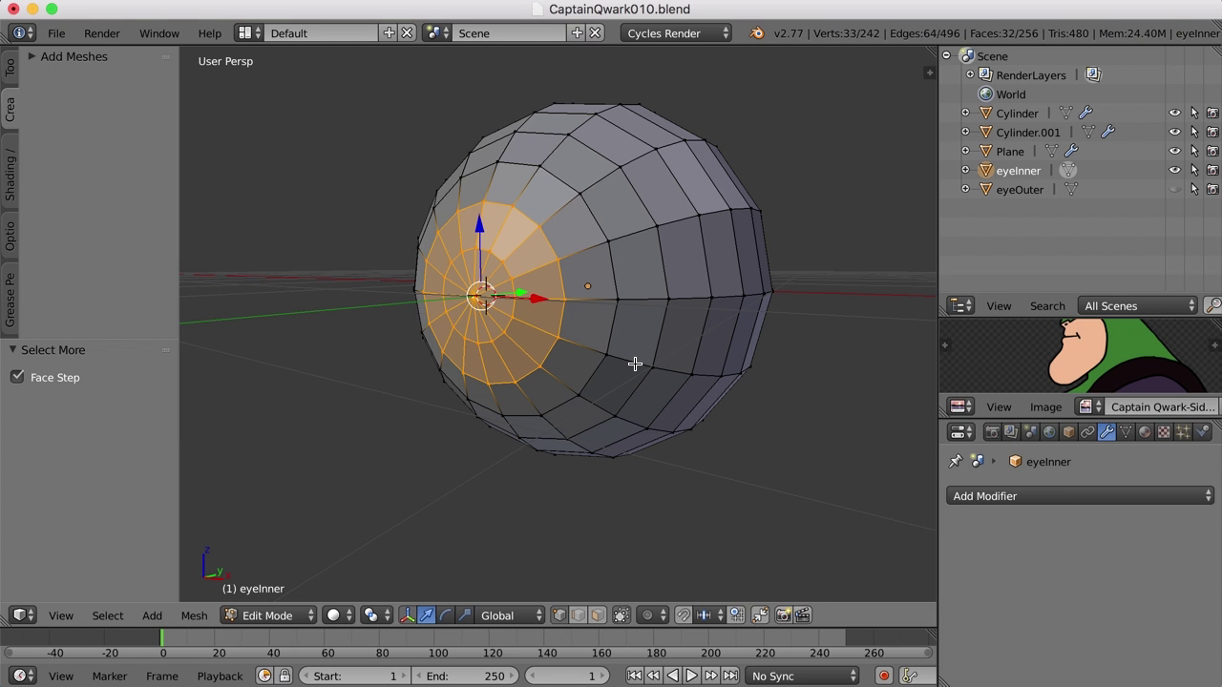
key("KP_3")
key("KP_5")
scroll("up", 3)
middle_click(586, 367)
key("z")
middle_click(580, 352)
scroll("up", 3)
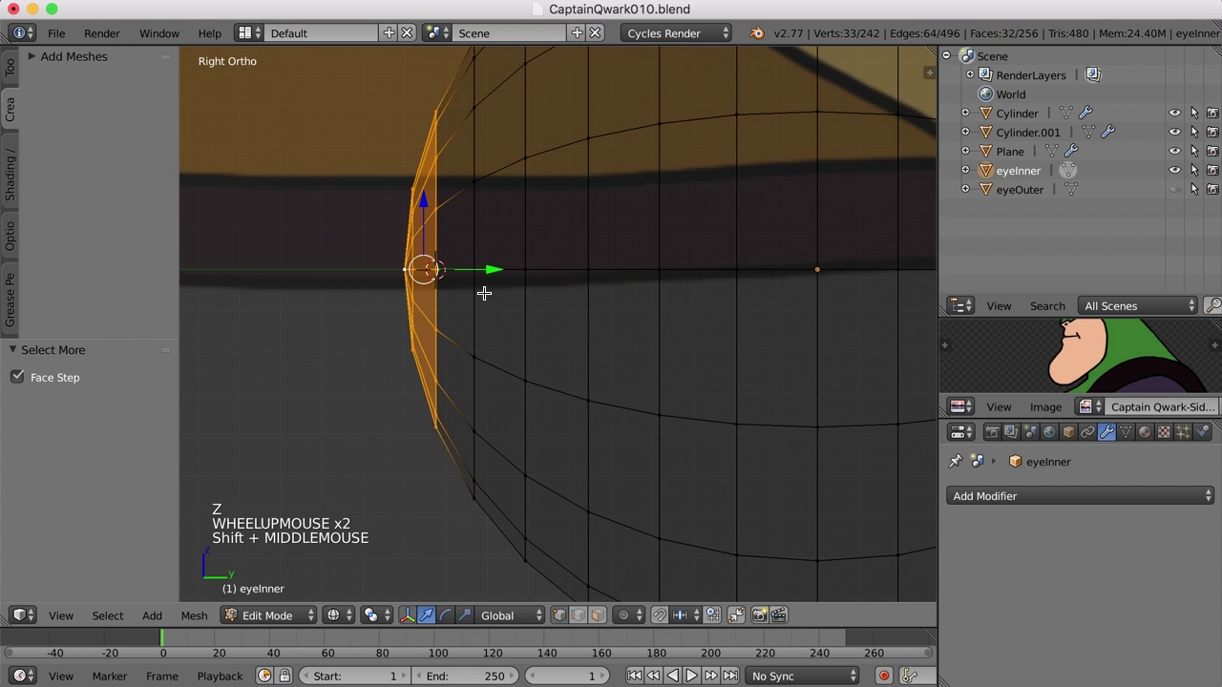
Step: Set the pivot to the 3D cursor and scale the cap flat, then deselect everything
left_click(468, 618)
left_click(374, 616)
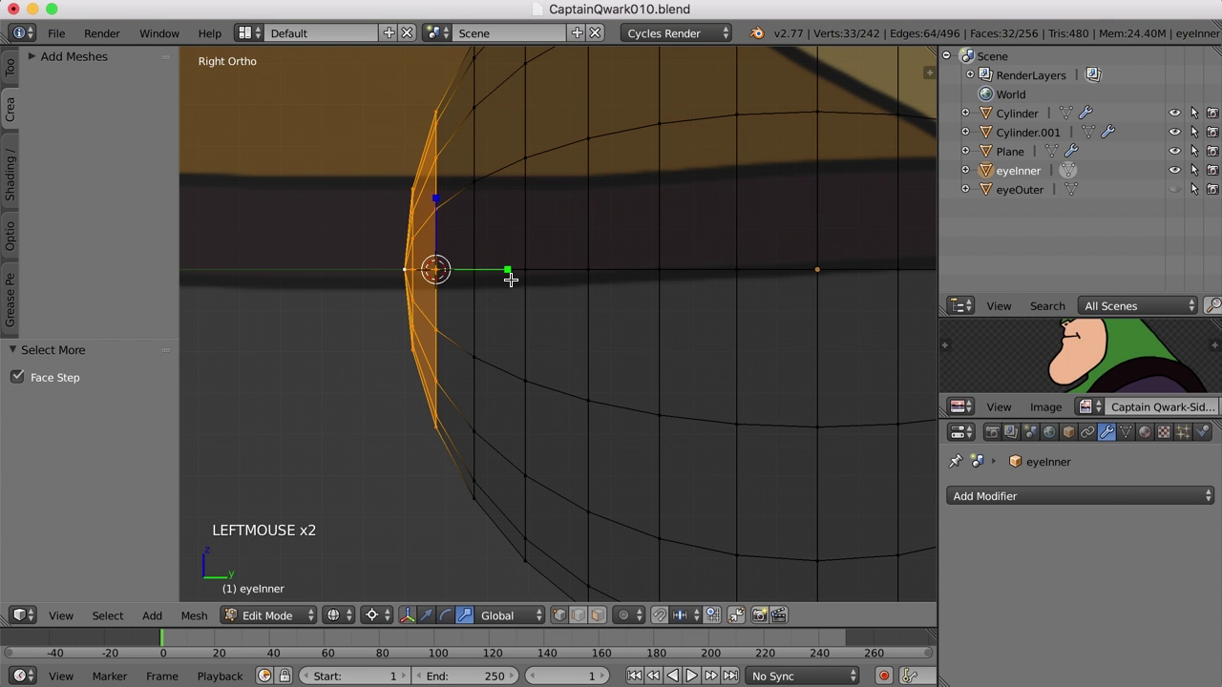
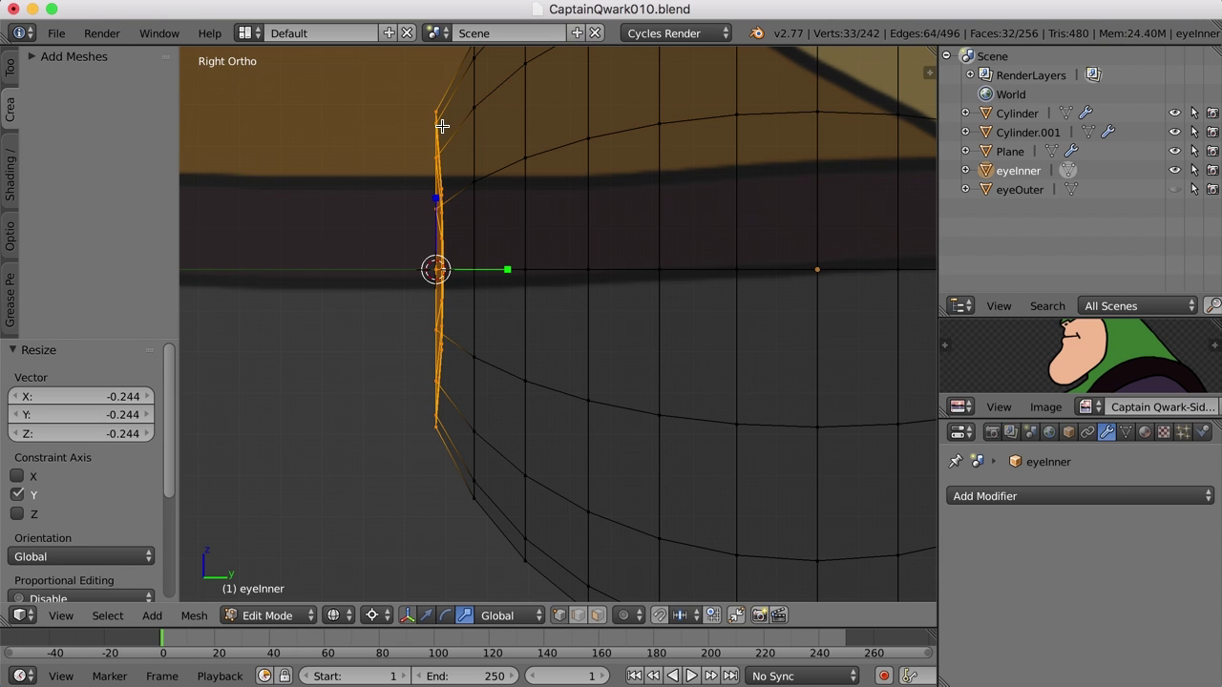
key("z")
middle_click(526, 373)
scroll("down", 3)
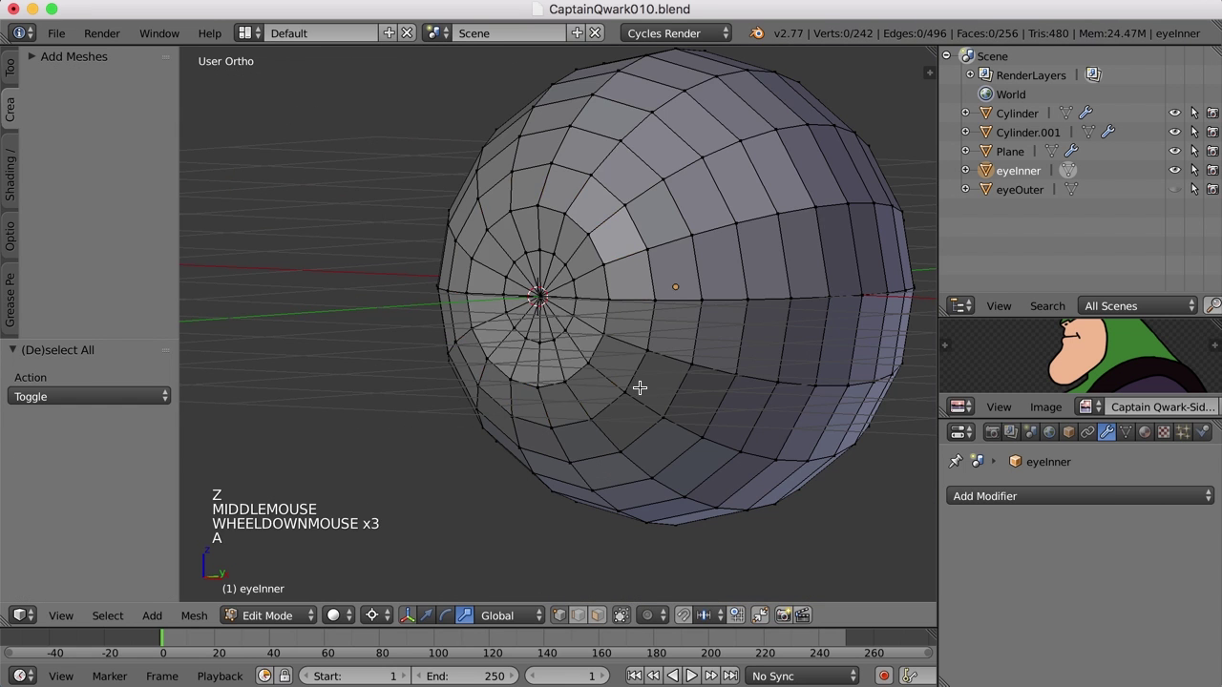
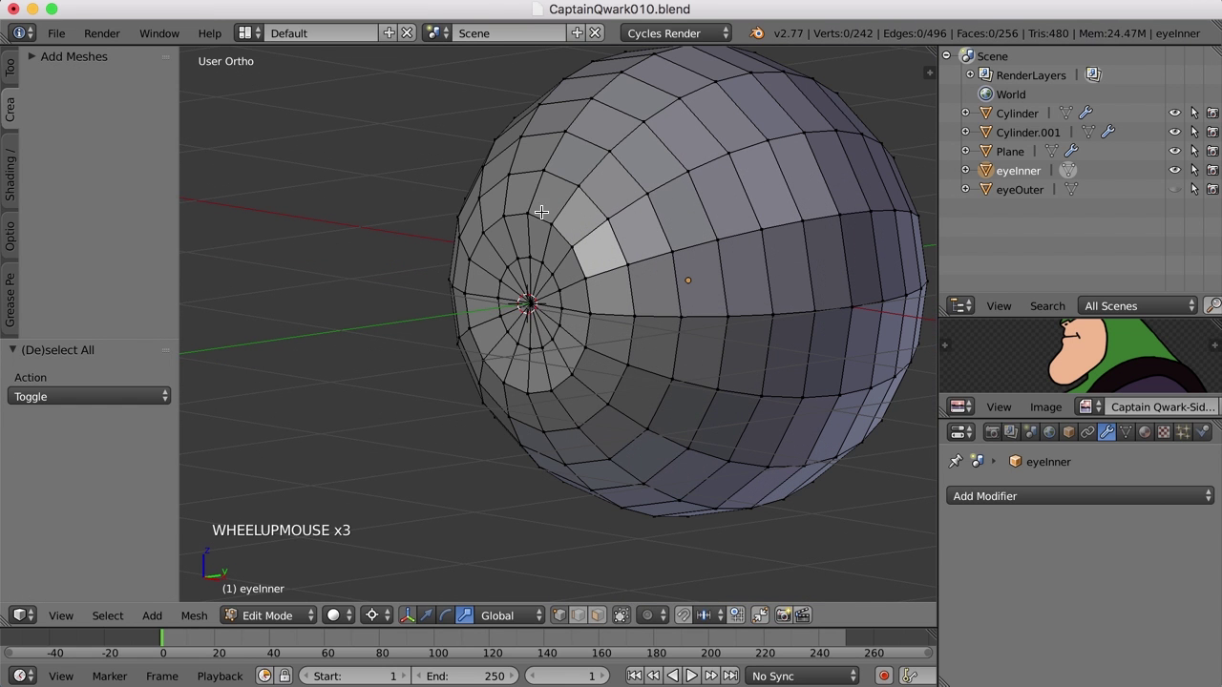
Step: Add two edge loops close together around the flattened front cap
key("ctrl+r")
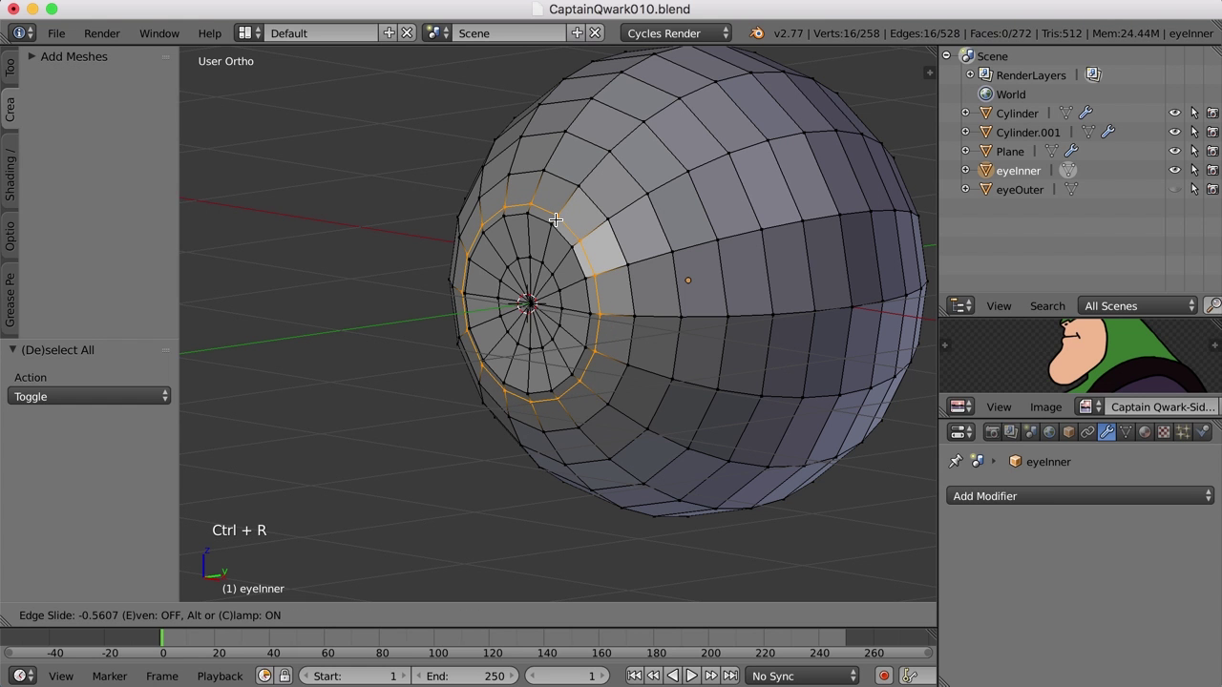
left_click(553, 217)
key("ctrl+r")
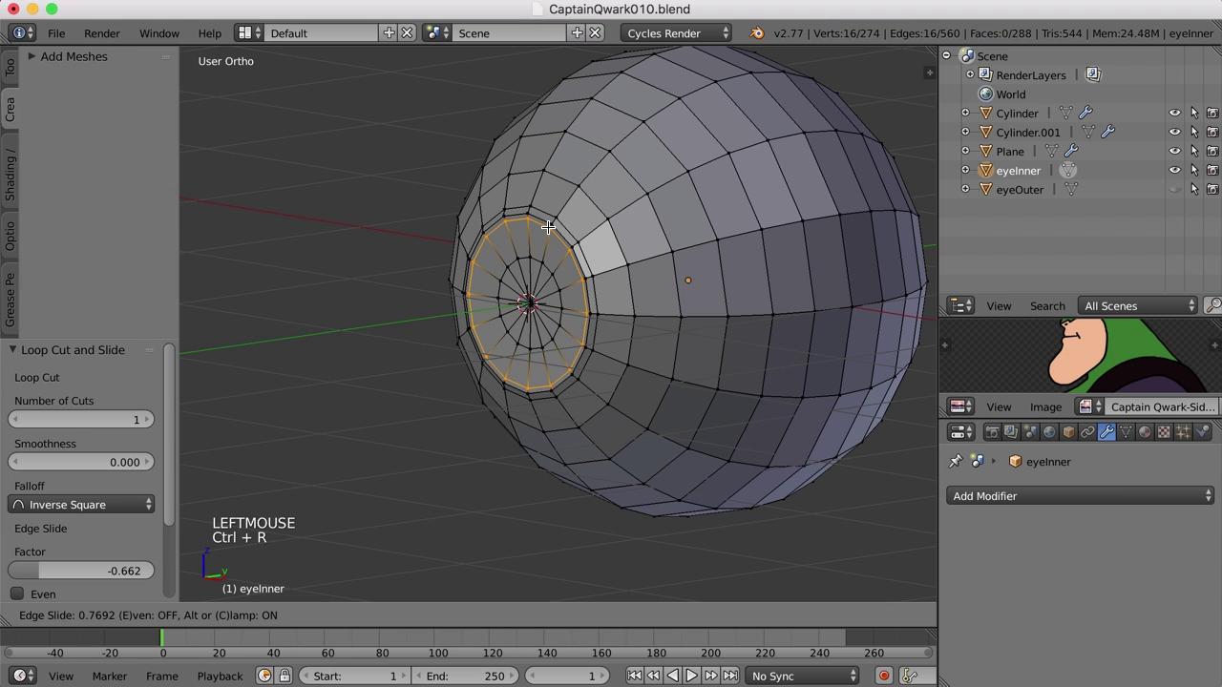
left_click(547, 225)
Step: Deselect all and select the vertex ring around the pole from the front
key("a")
middle_click(556, 241)
scroll("up", 3)
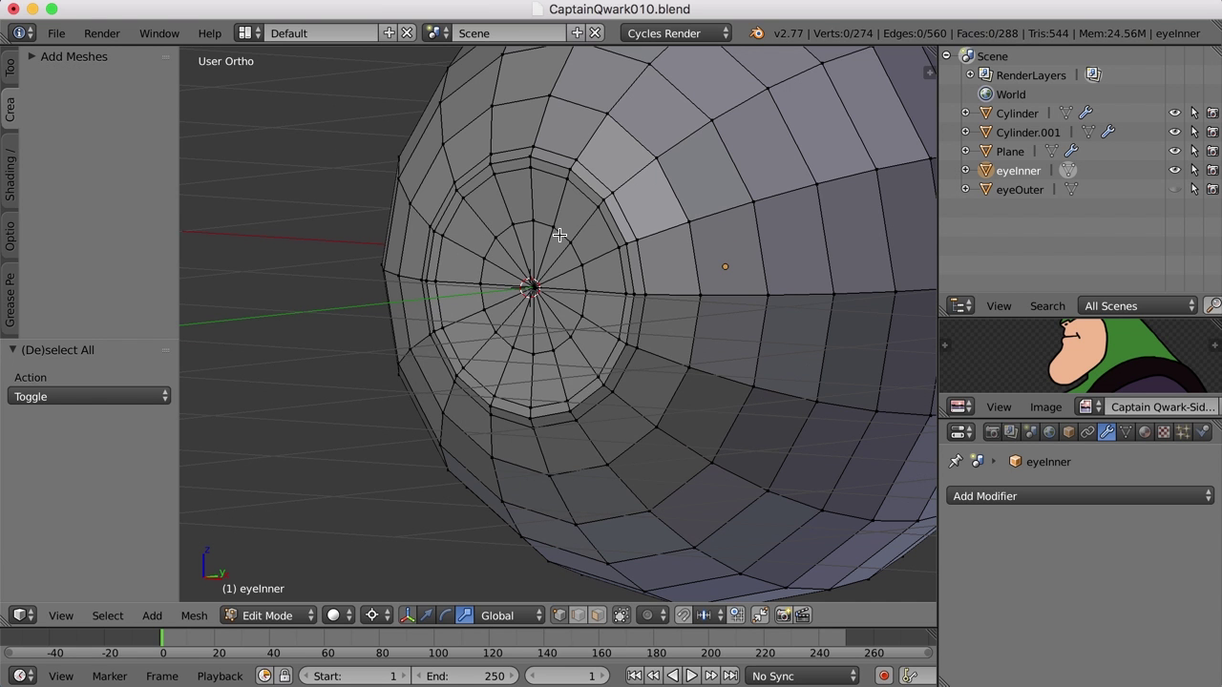
right_click(559, 230)
Step: Shrink the vertex ring around the pole to the pupil size
middle_click(742, 370)
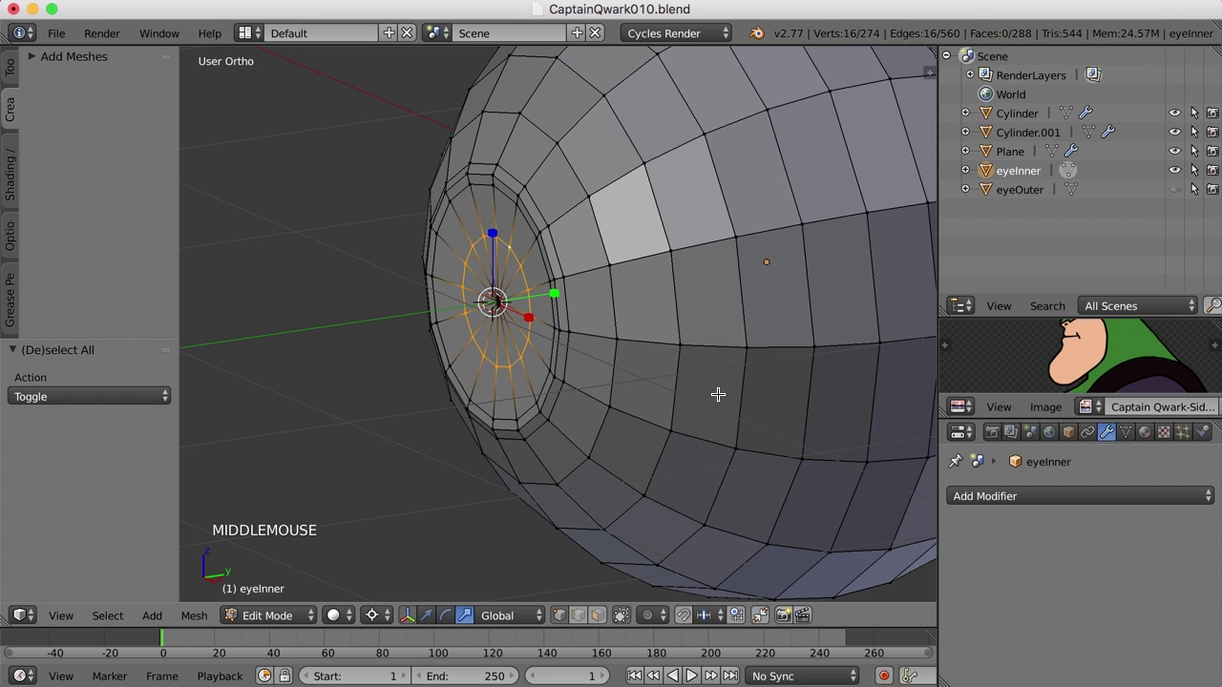
key("s")
left_click(670, 369)
scroll("down", 3)
middle_click(587, 338)
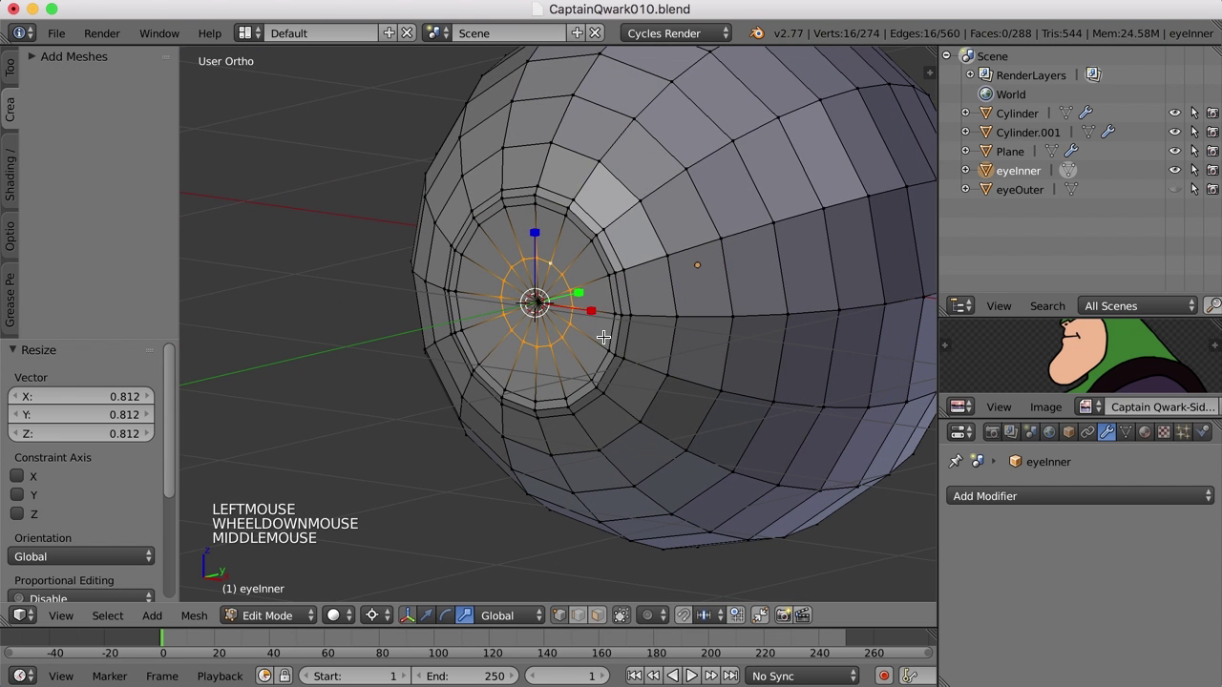
Step: Switch to face select and select the faces inside the ring
key("ctrl+Tab")
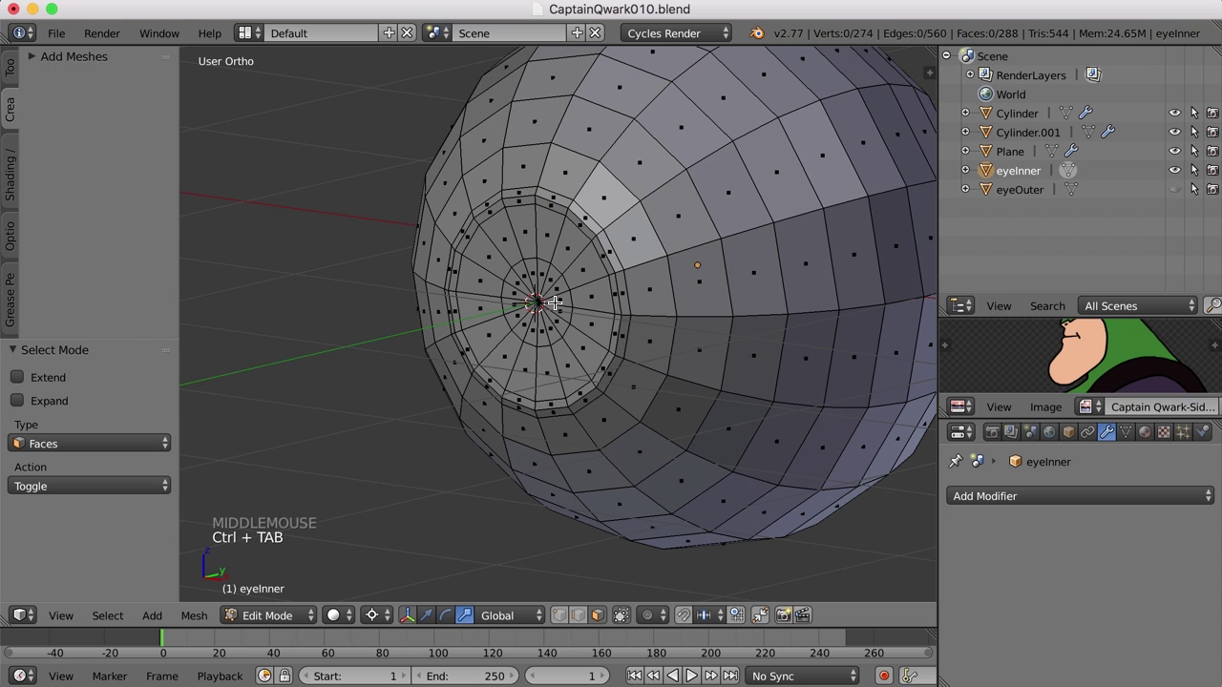
key("c")
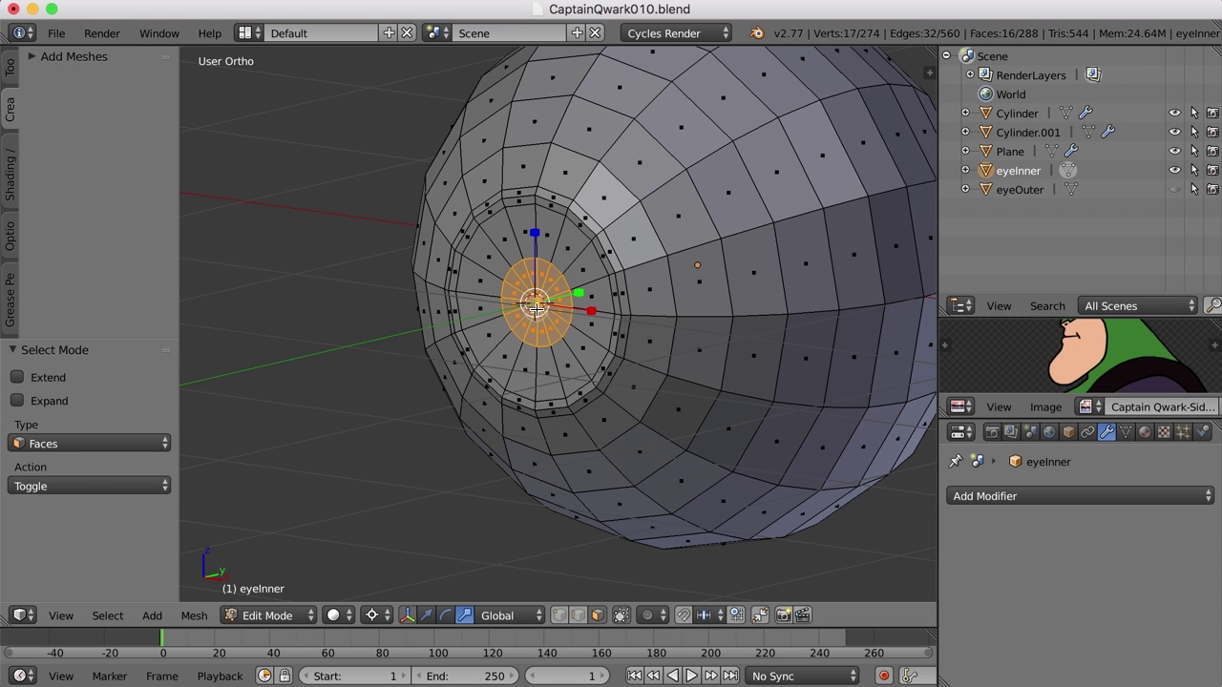
scroll("up", 3)
middle_click(541, 313)
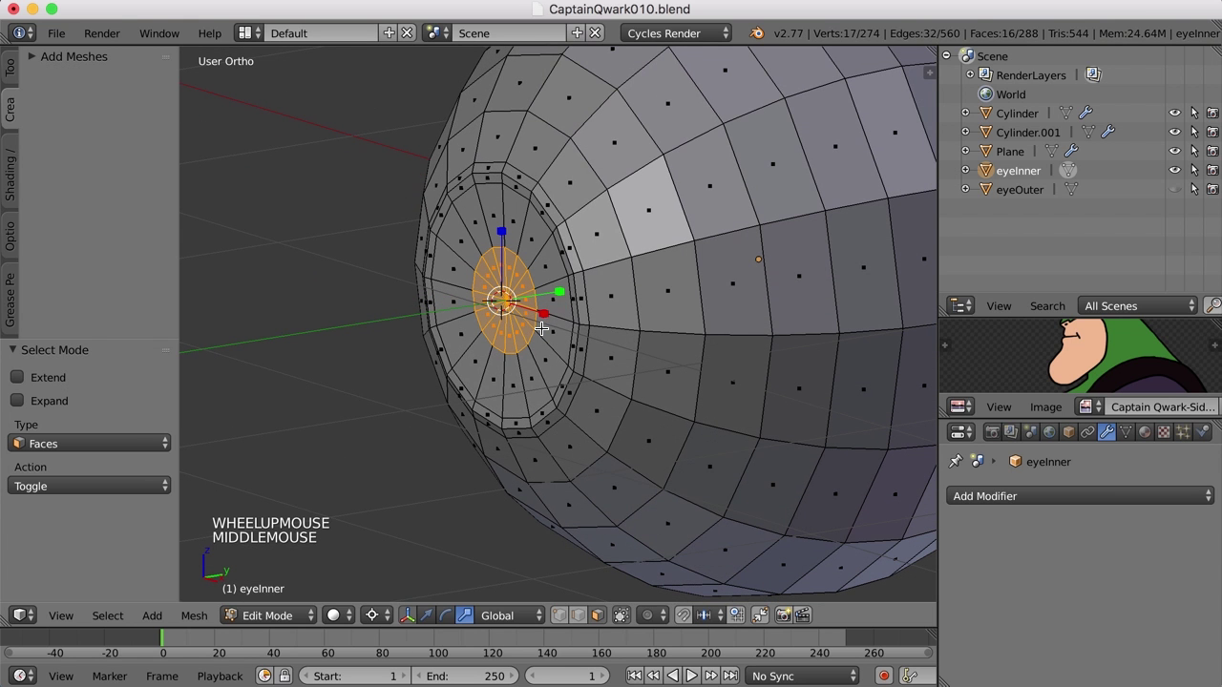
Step: Extrude the pupil faces inward to form the recess and inspect it
key("e")
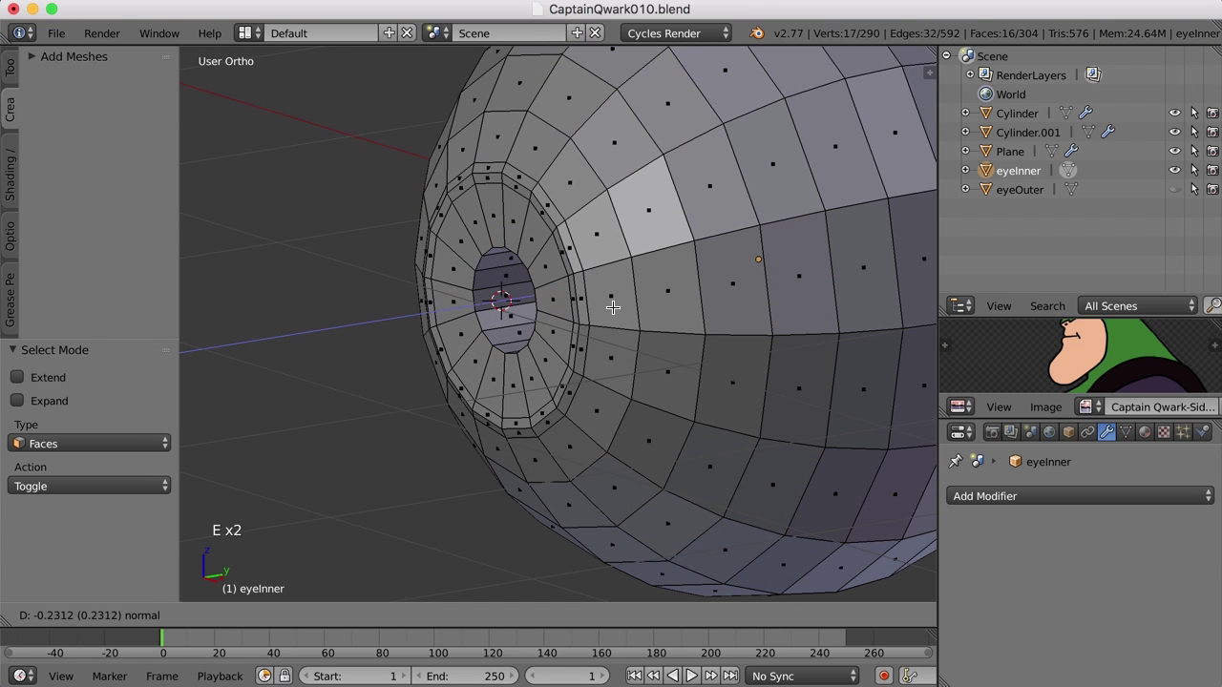
left_click(628, 298)
middle_click(556, 354)
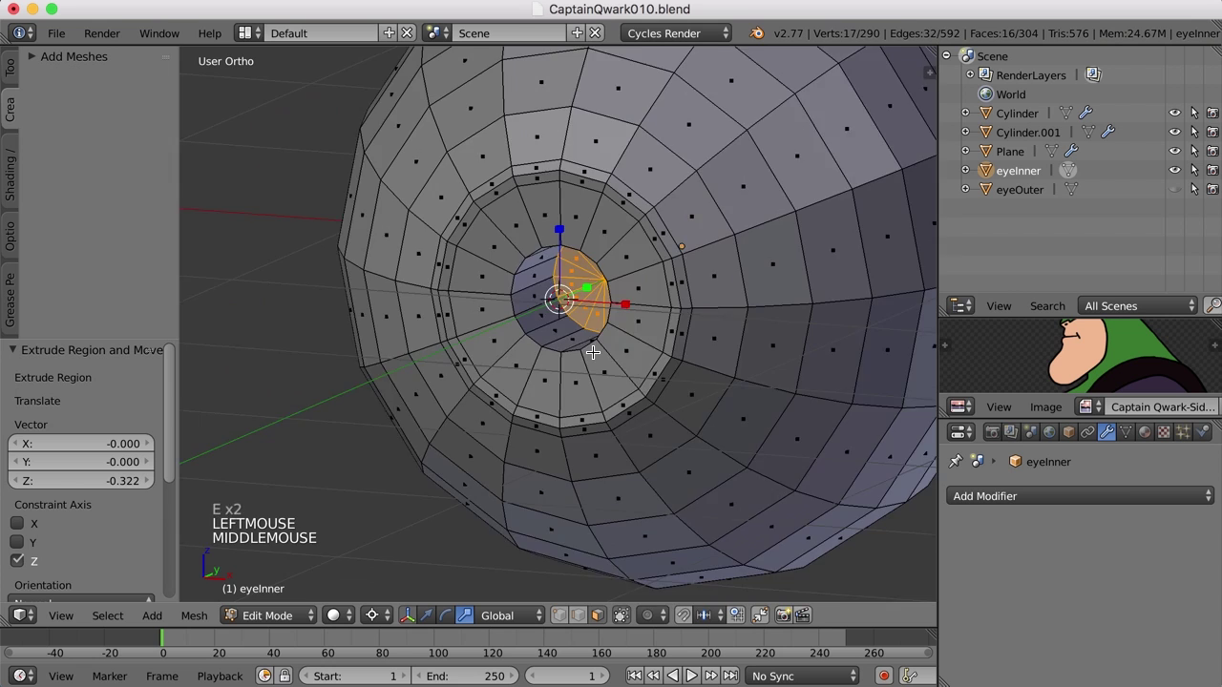
scroll("up", 3)
middle_click(572, 319)
middle_click(549, 287)
middle_click(571, 288)
middle_click(562, 300)
Step: Add supporting edge loops in the recessed pupil's inner wall and slide them into place
key("ctrl+r")
left_click(518, 253)
key("ctrl+r")
left_click(498, 264)
key("ctrl+r")
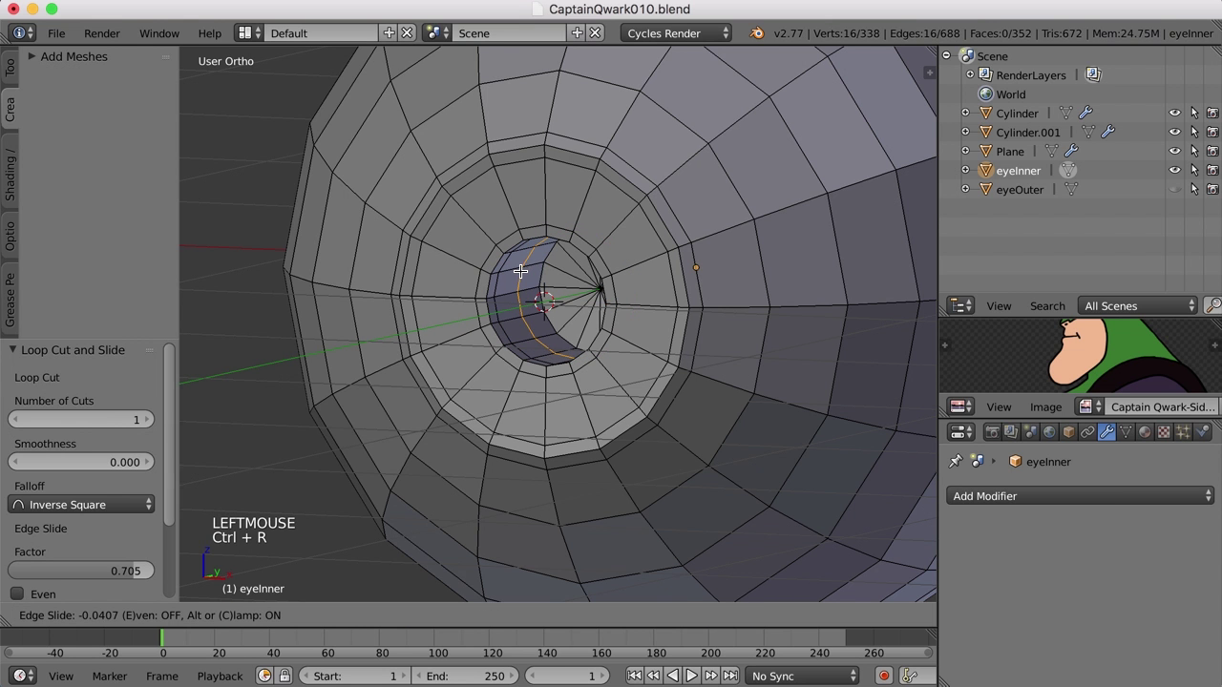
left_click(538, 261)
key("a")
Step: Leave Edit Mode and orbit to view the whole eyeInner sphere
key("Tab")
middle_click(569, 319)
scroll("down", 3)
middle_click(695, 359)
scroll("down", 3)
middle_click(686, 353)
middle_click(644, 320)
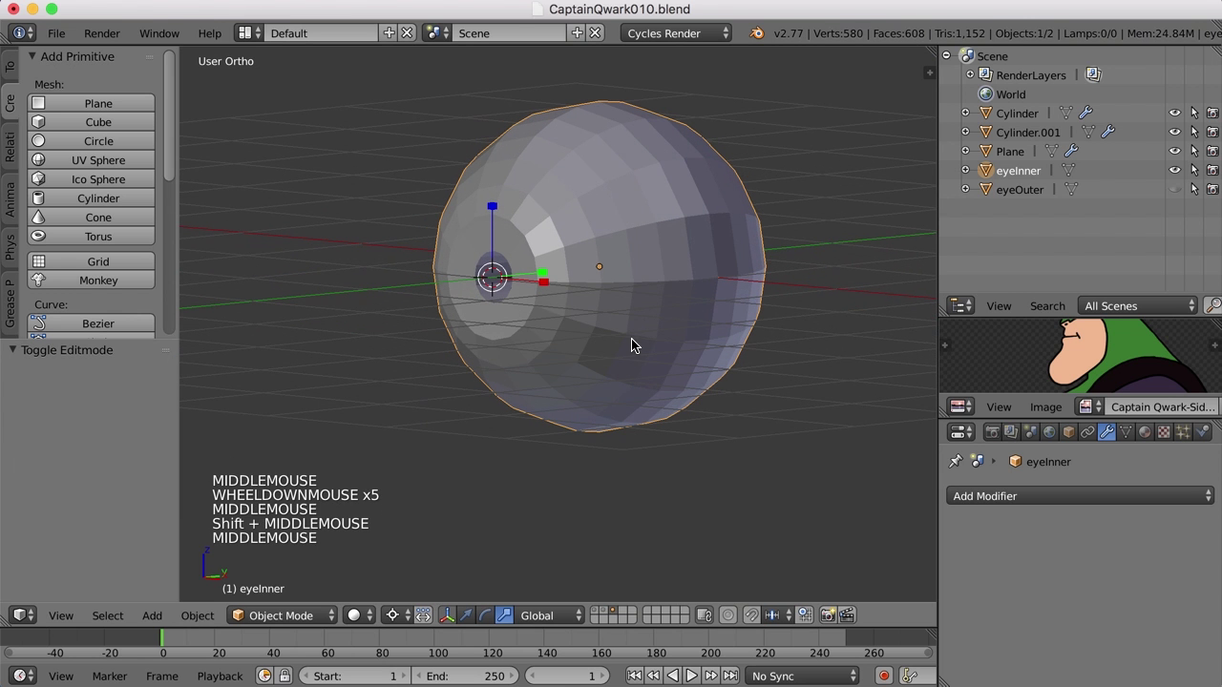
Step: Give eyeInner a Catmull-Clark Subdivision Surface modifier at view level 2 and smooth shading
left_click(1035, 499)
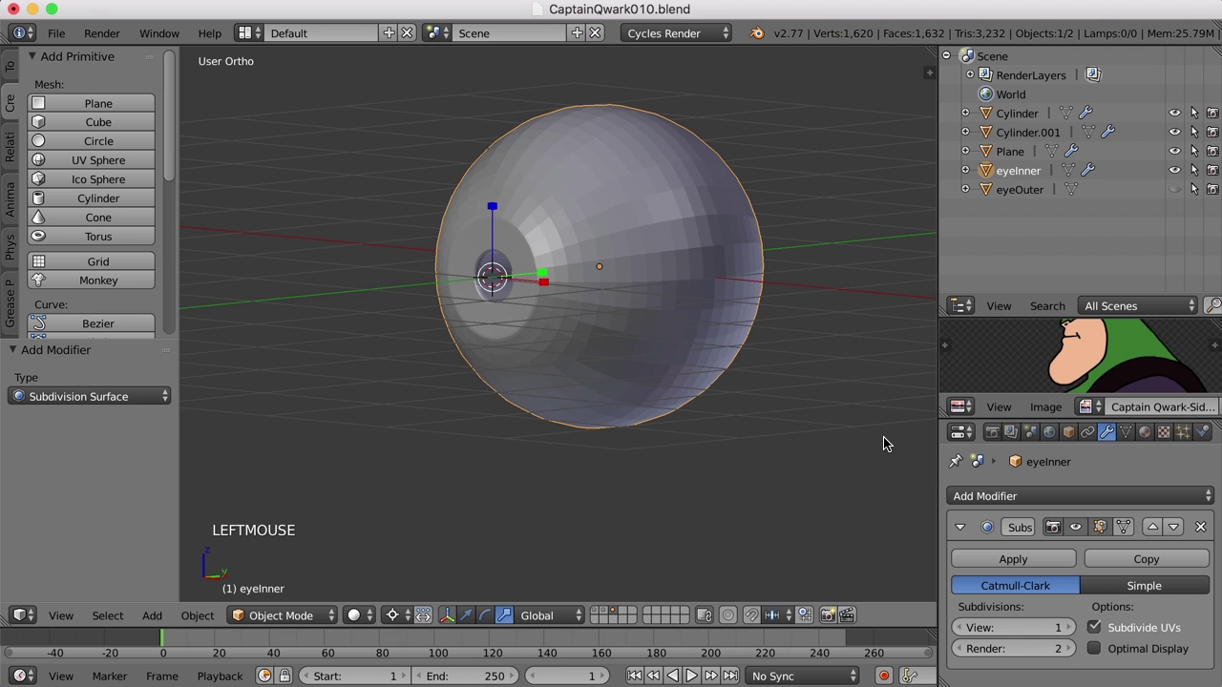
left_click(1073, 632)
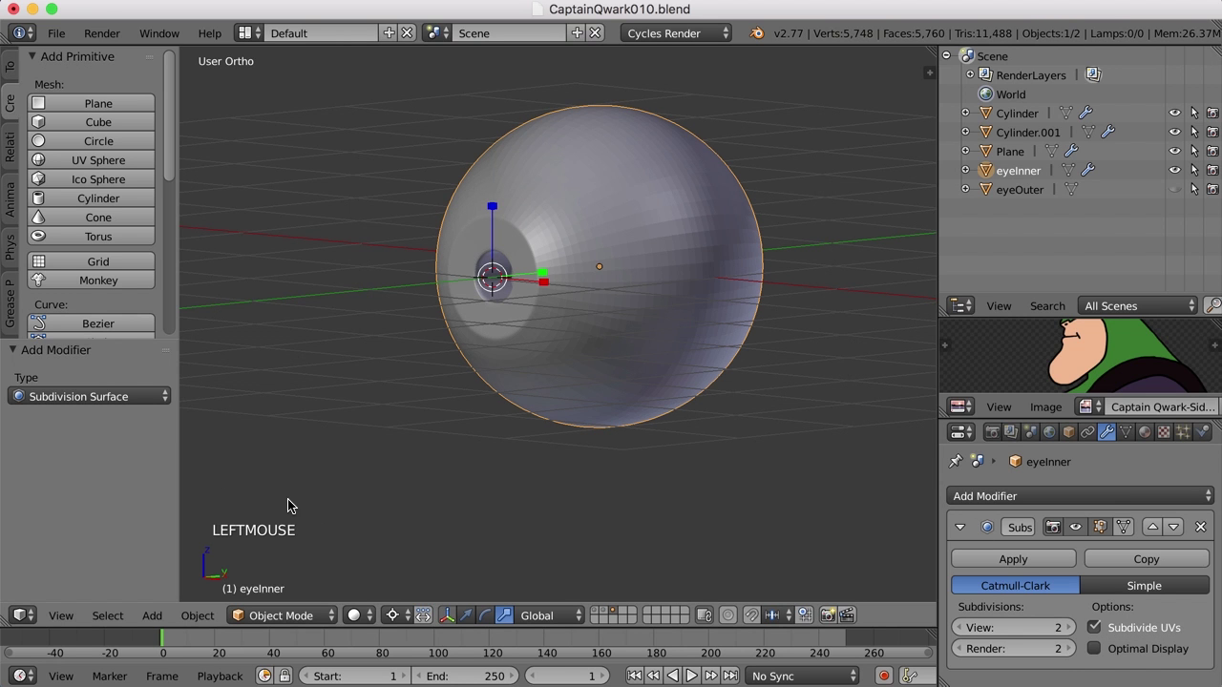
left_click(130, 343)
left_click(23, 73)
left_click(66, 340)
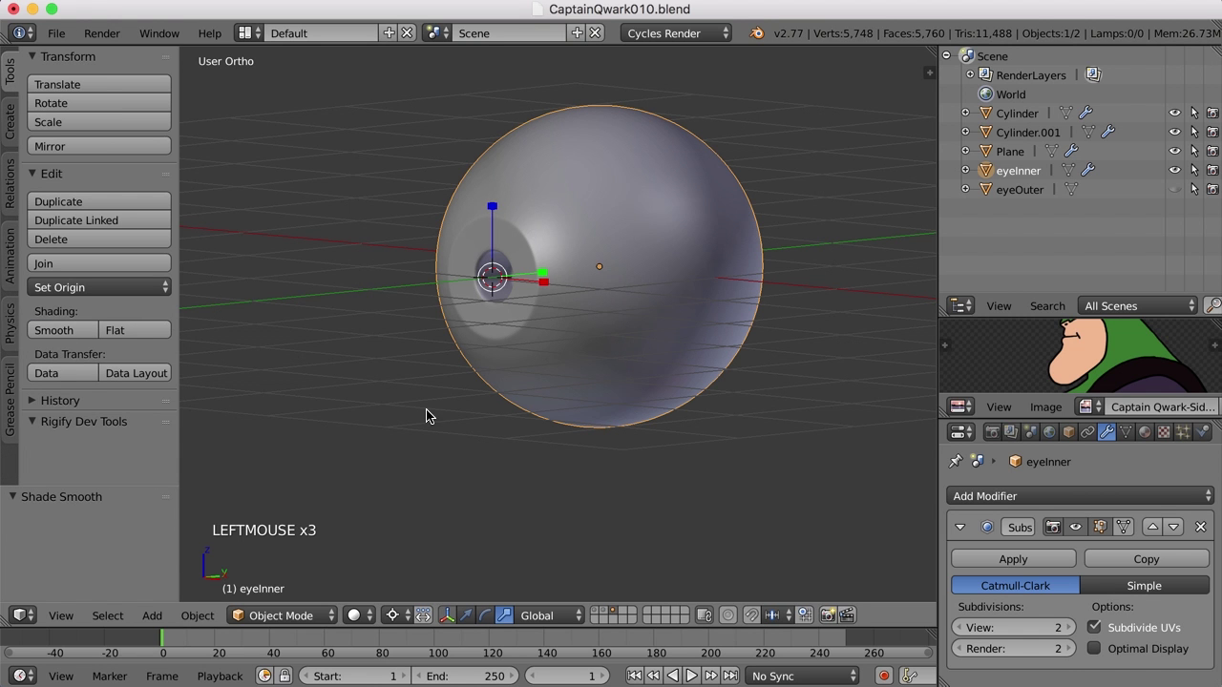
scroll("up", 3)
scroll("down", 3)
Step: Inspect the smoothed eyeball in perspective view, briefly toggling Edit Mode
key("KP_5")
middle_click(566, 423)
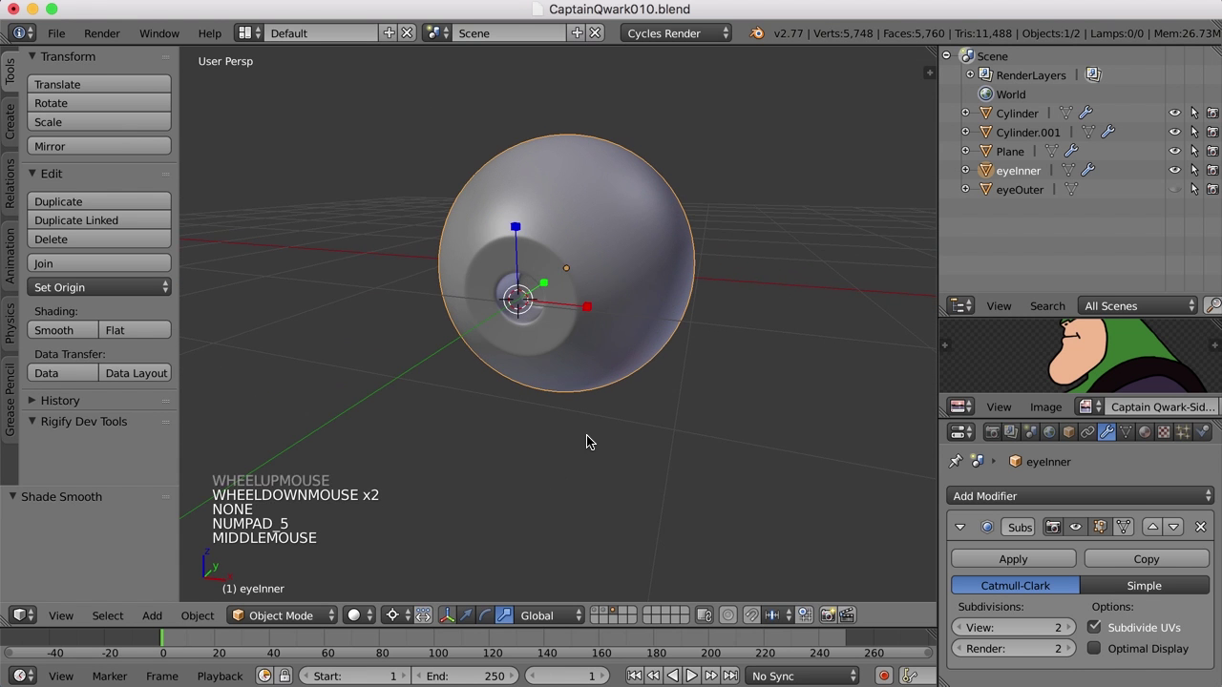
key("Tab")
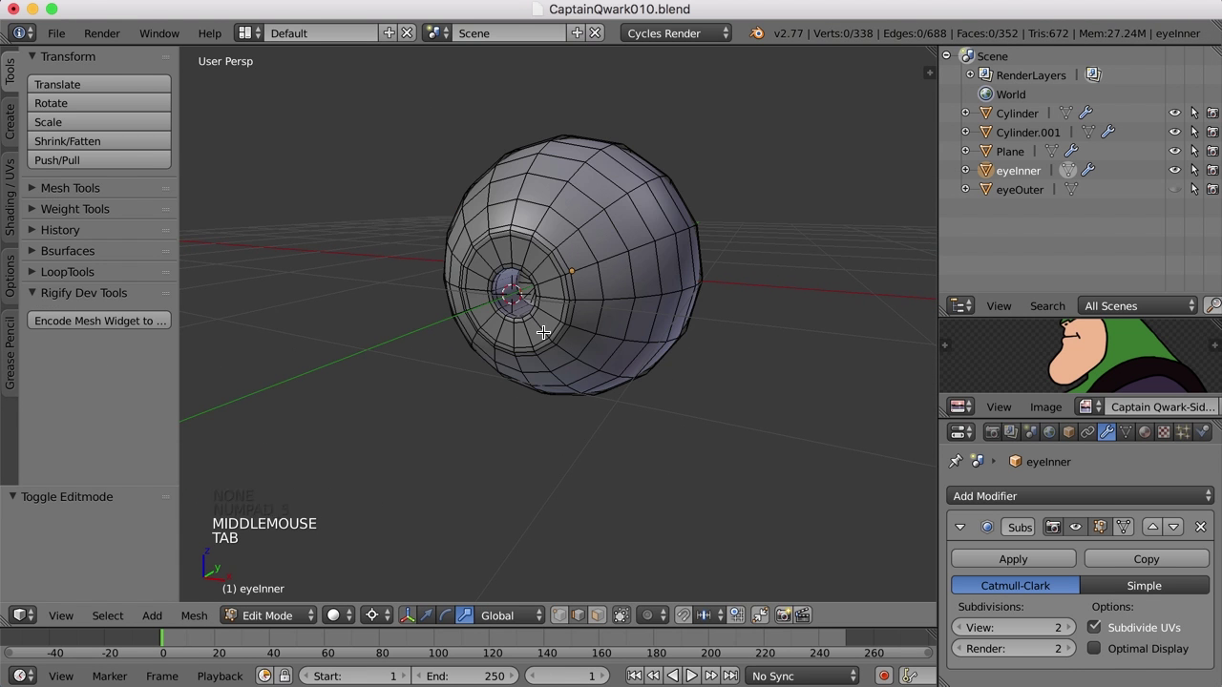
scroll("up", 3)
scroll("down", 3)
key("Tab")
scroll("down", 3)
middle_click(551, 319)
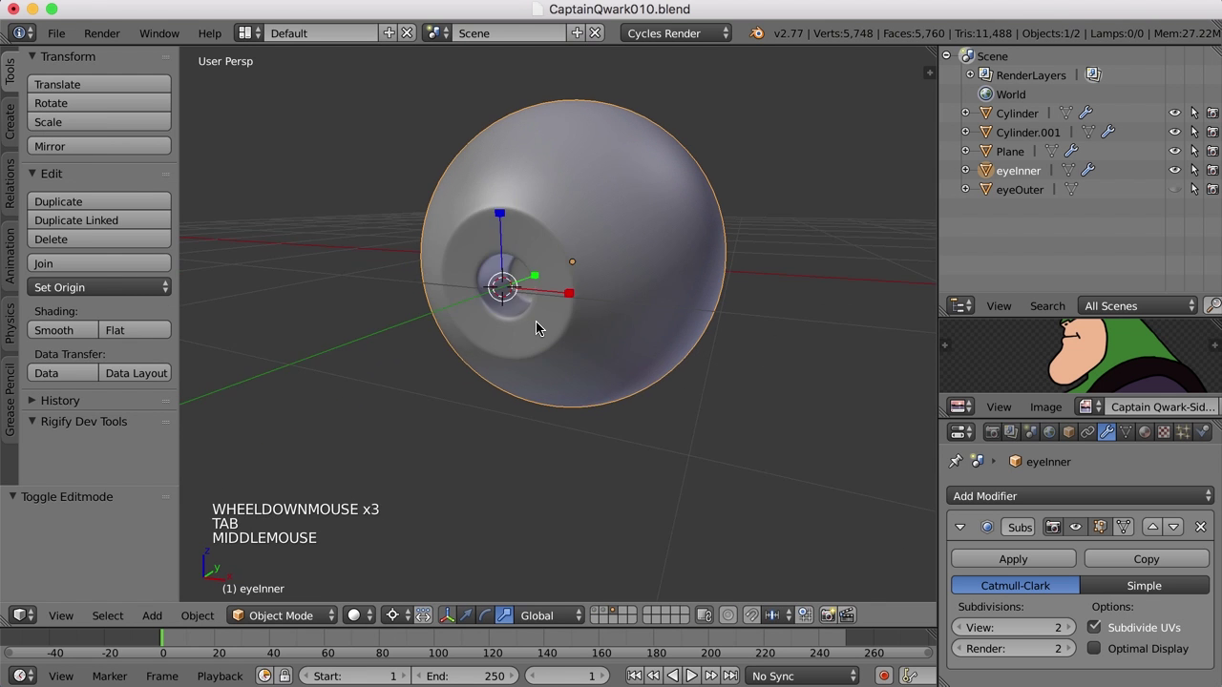
scroll("down", 3)
middle_click(573, 330)
middle_click(520, 339)
Step: Enter Edit Mode on eyeInner and orbit in close to look into the recessed pupil
key("Tab")
scroll("up", 3)
middle_click(528, 300)
scroll("up", 3)
scroll("up", 3)
middle_click(605, 292)
middle_click(587, 372)
scroll("up", 3)
middle_click(572, 357)
middle_click(607, 348)
scroll("down", 3)
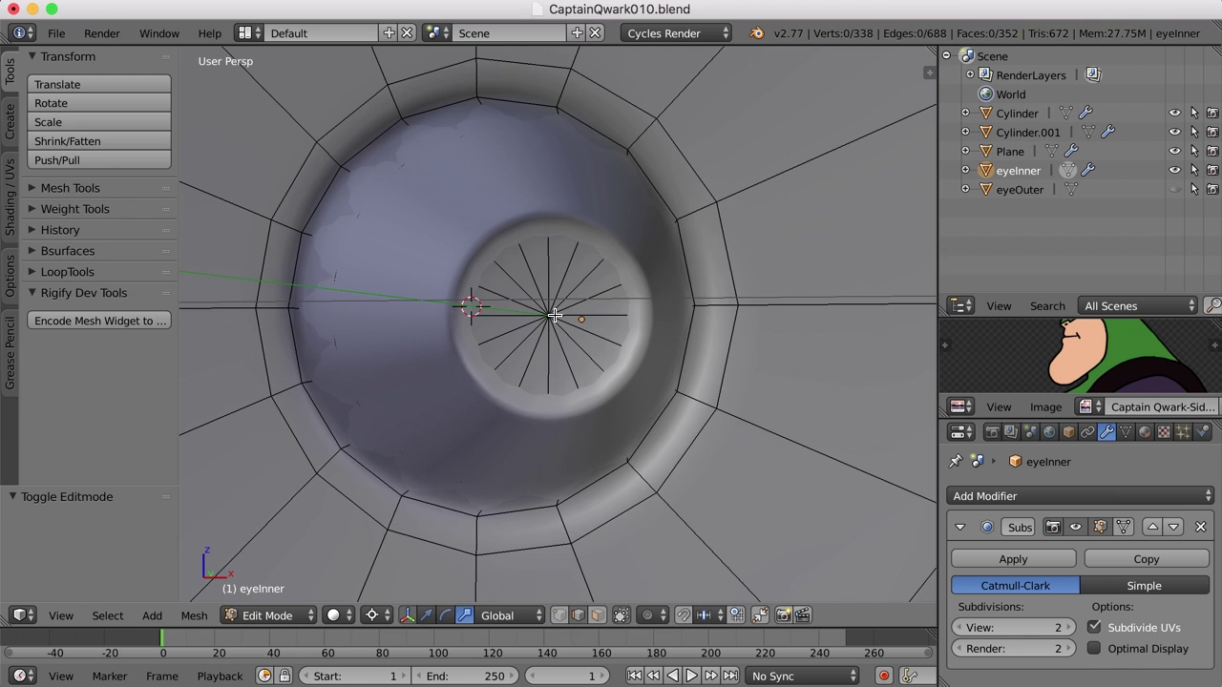
Step: Turn off the modifier's edit-mode display, select the pupil faces and extrude them in place
key("Tab")
key("Tab")
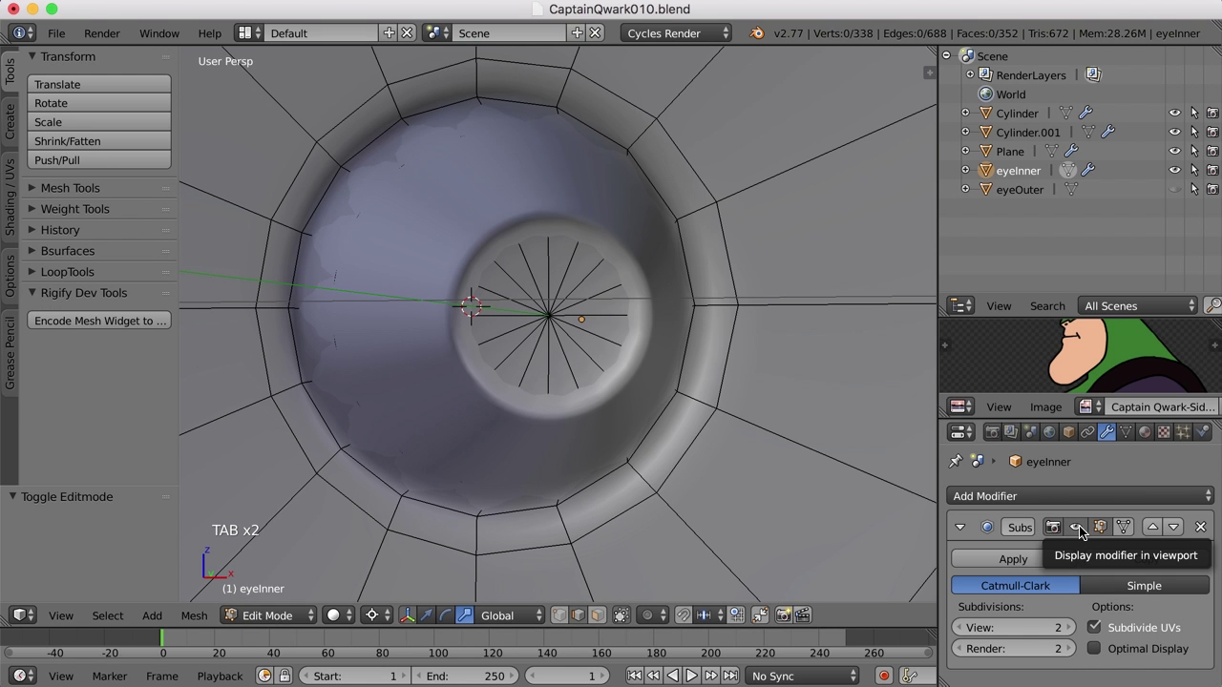
left_click(1084, 529)
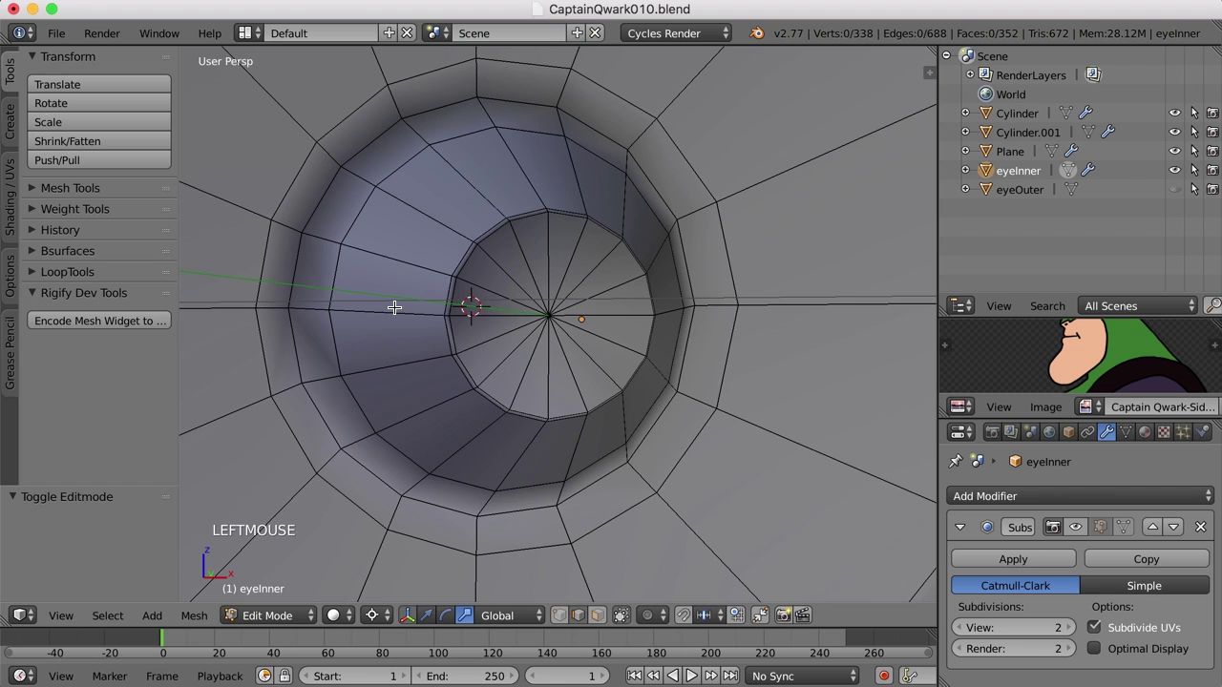
middle_click(467, 294)
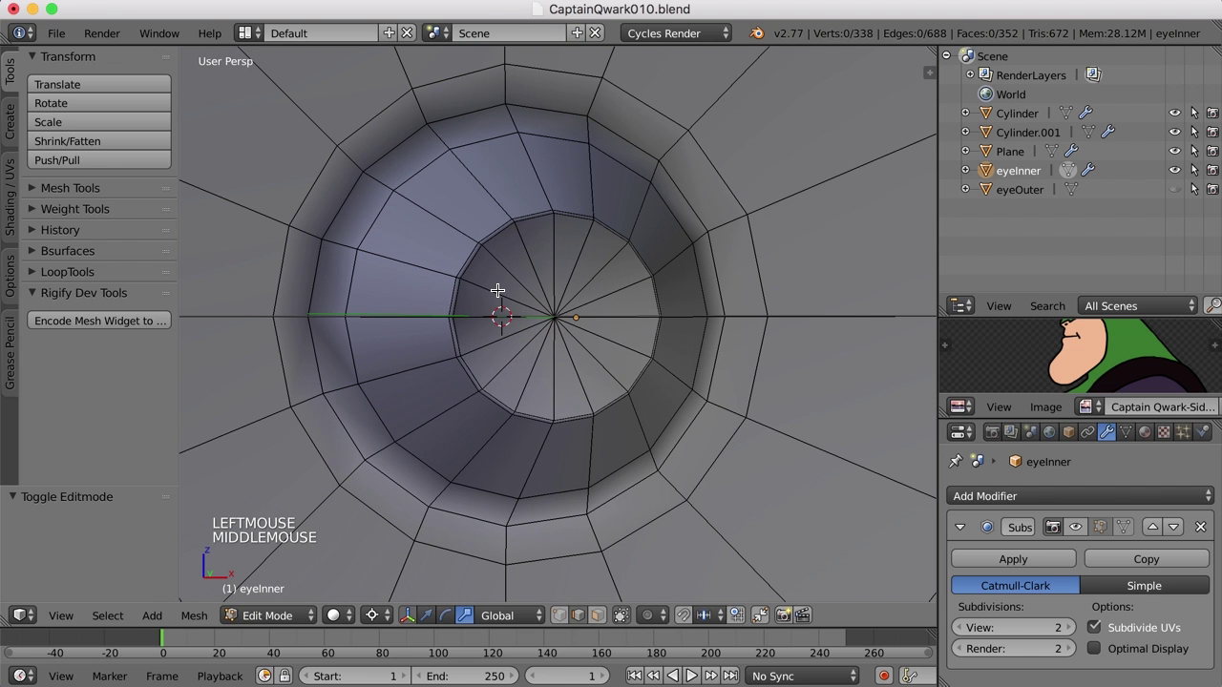
key("ctrl+Tab")
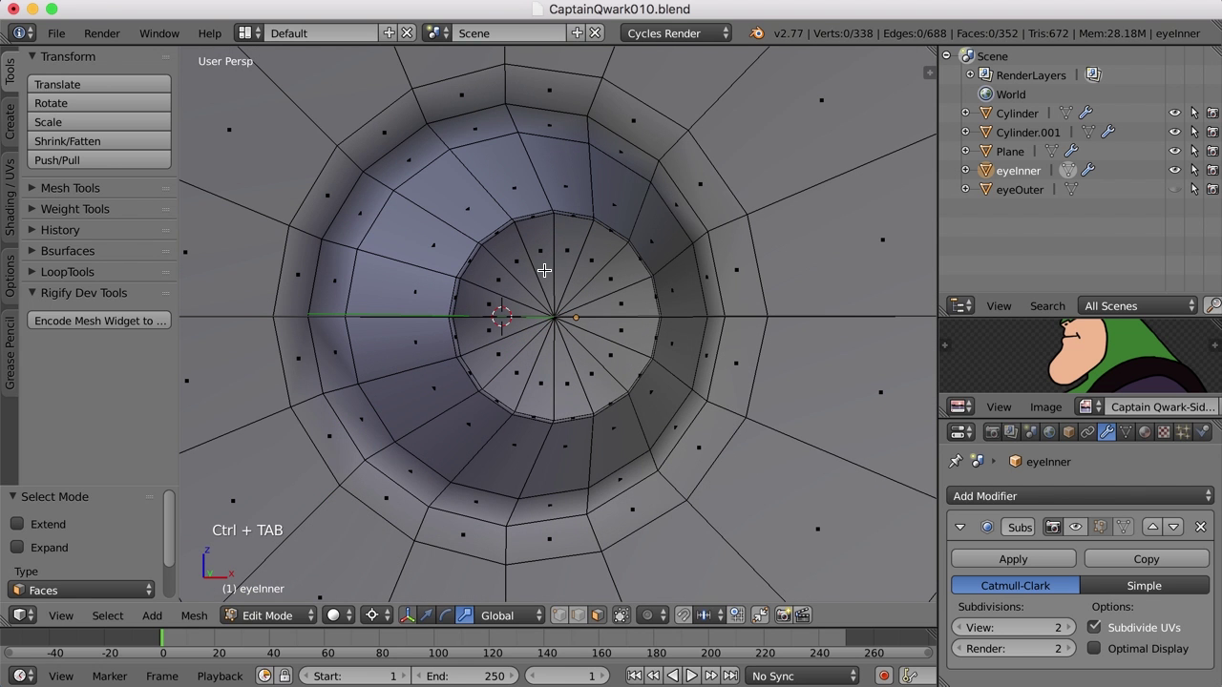
key("c")
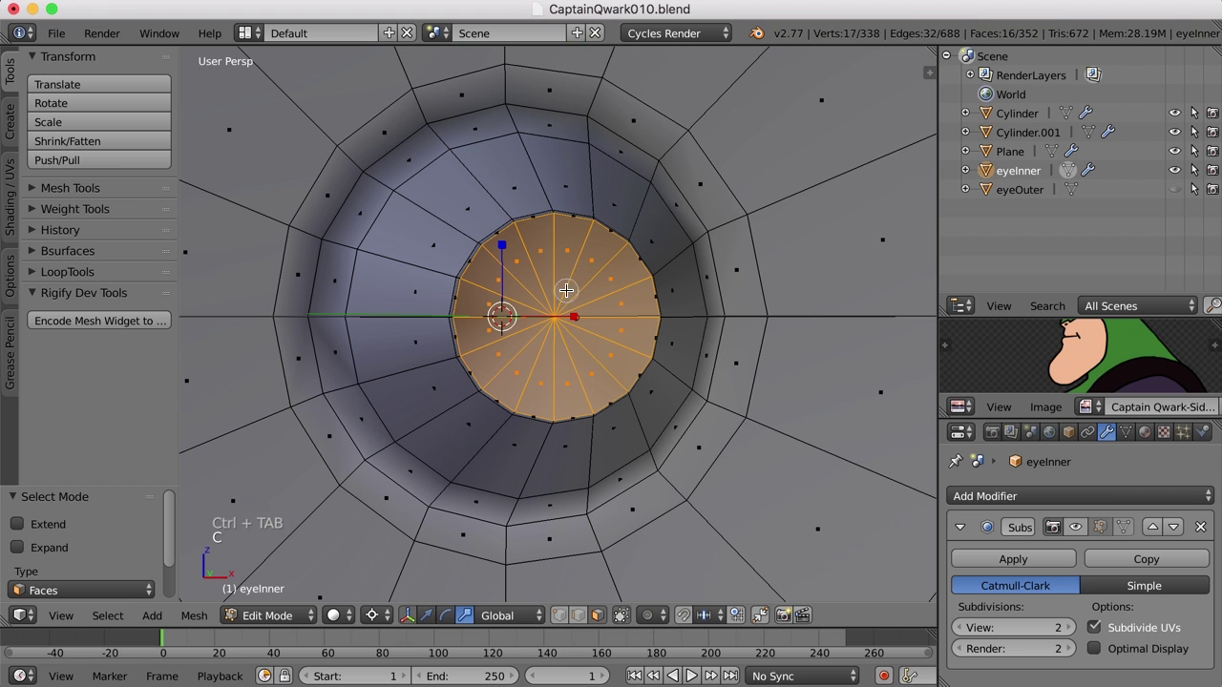
right_click(572, 287)
key("e")
left_click(633, 342)
Step: Scale the new pupil faces to about 0.81 around Bounding Box Center, then deselect
key("s")
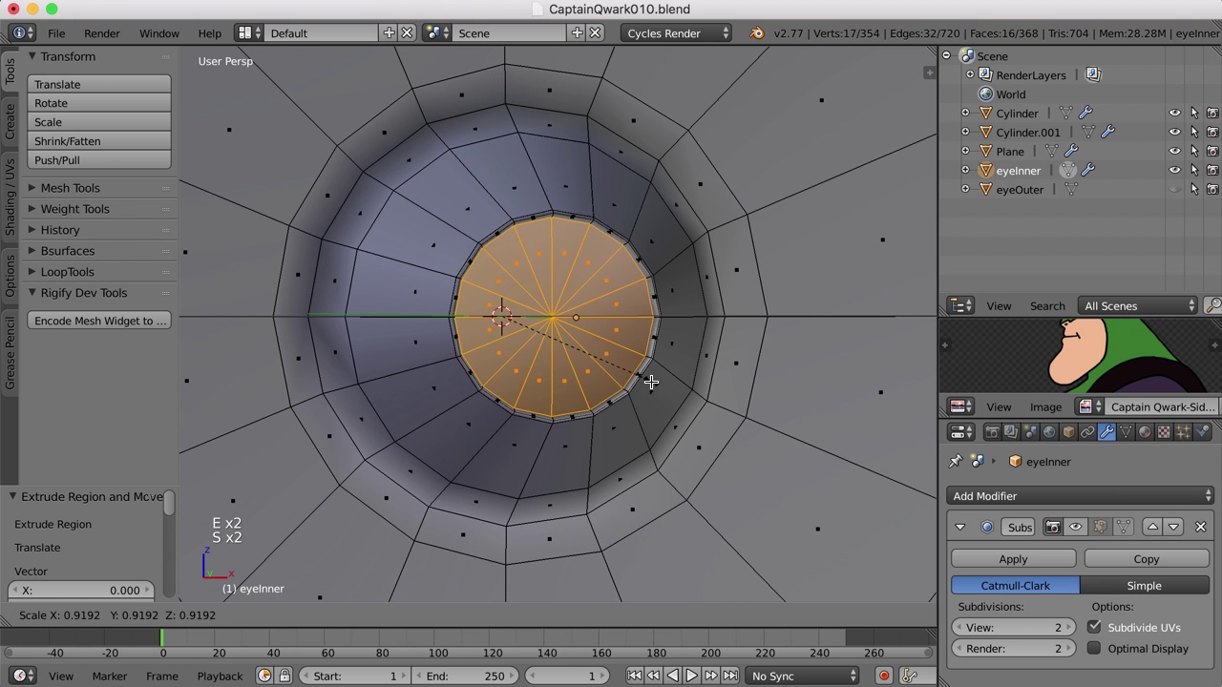
key("s")
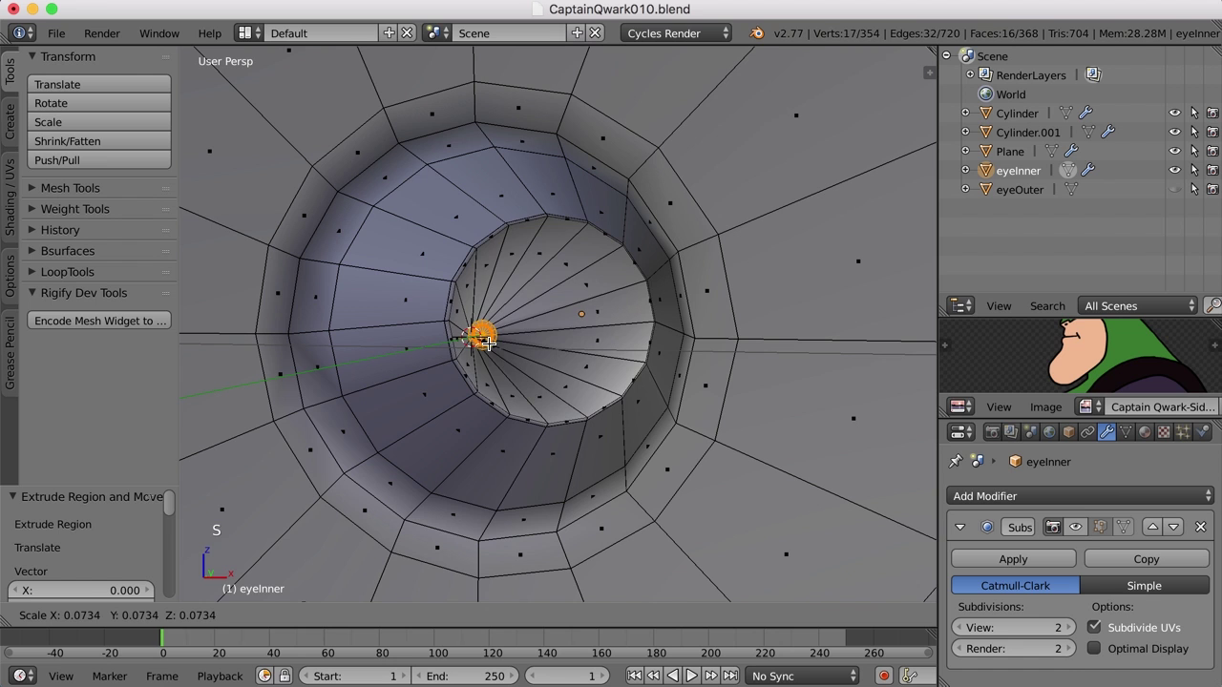
right_click(496, 339)
left_click(375, 624)
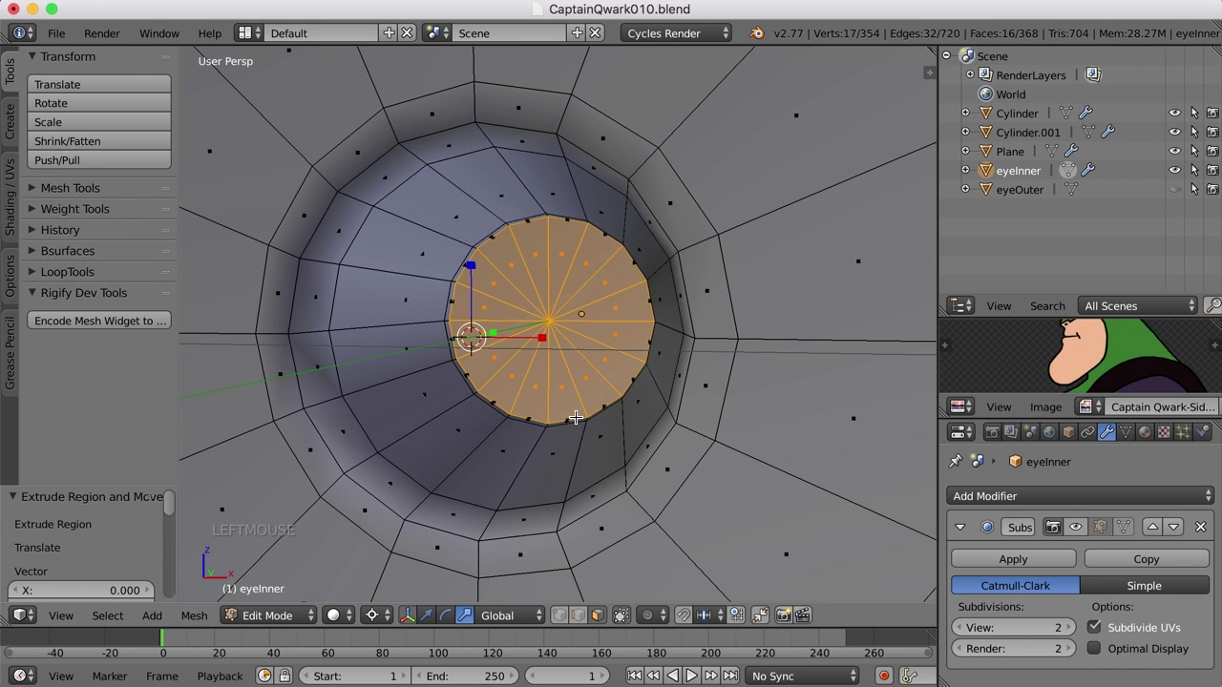
left_click(380, 621)
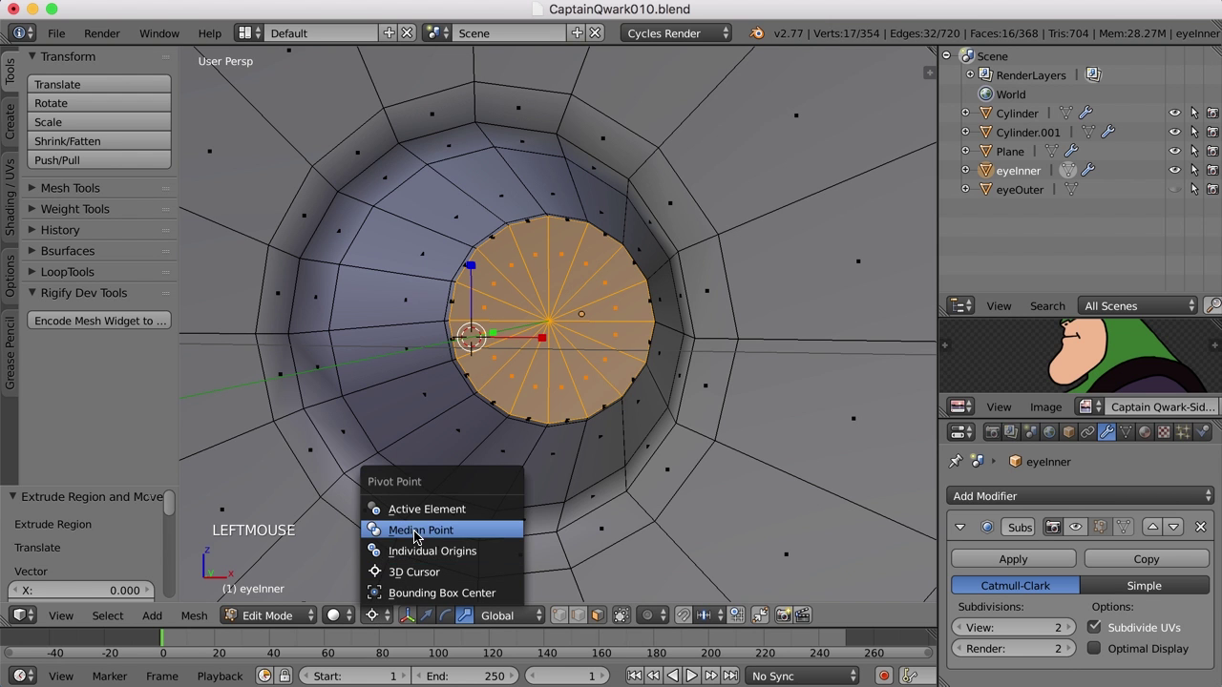
left_click(421, 526)
key("s")
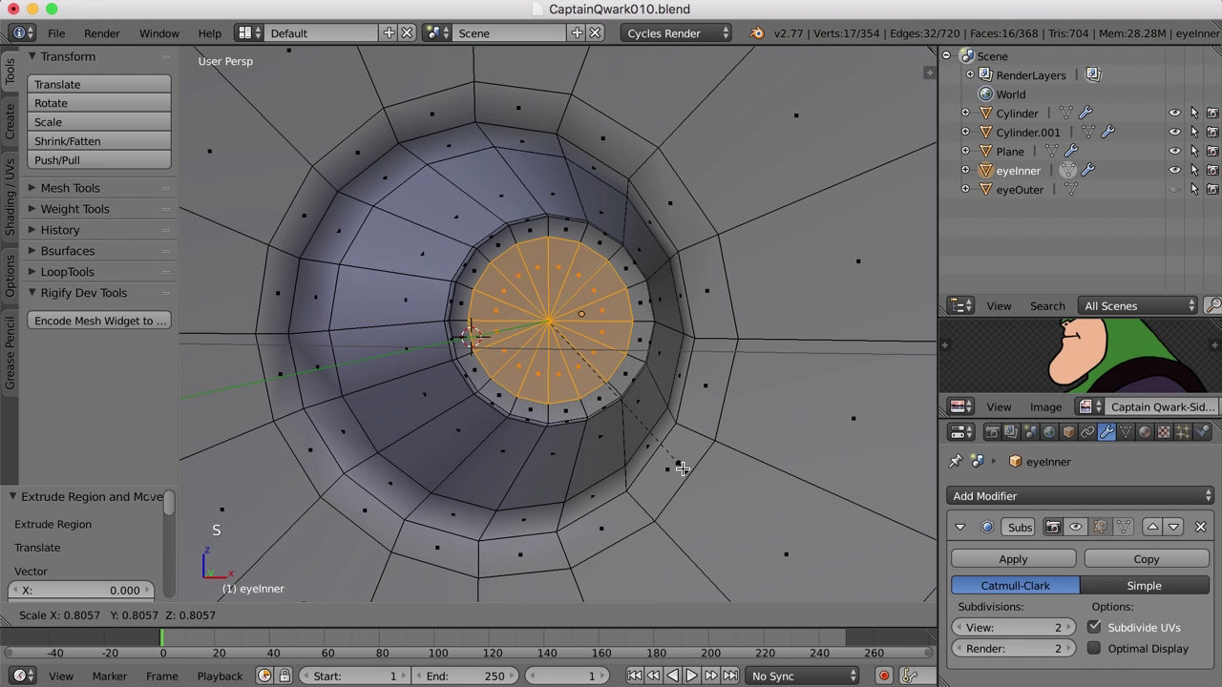
left_click(689, 470)
key("a")
key("ctrl+Tab")
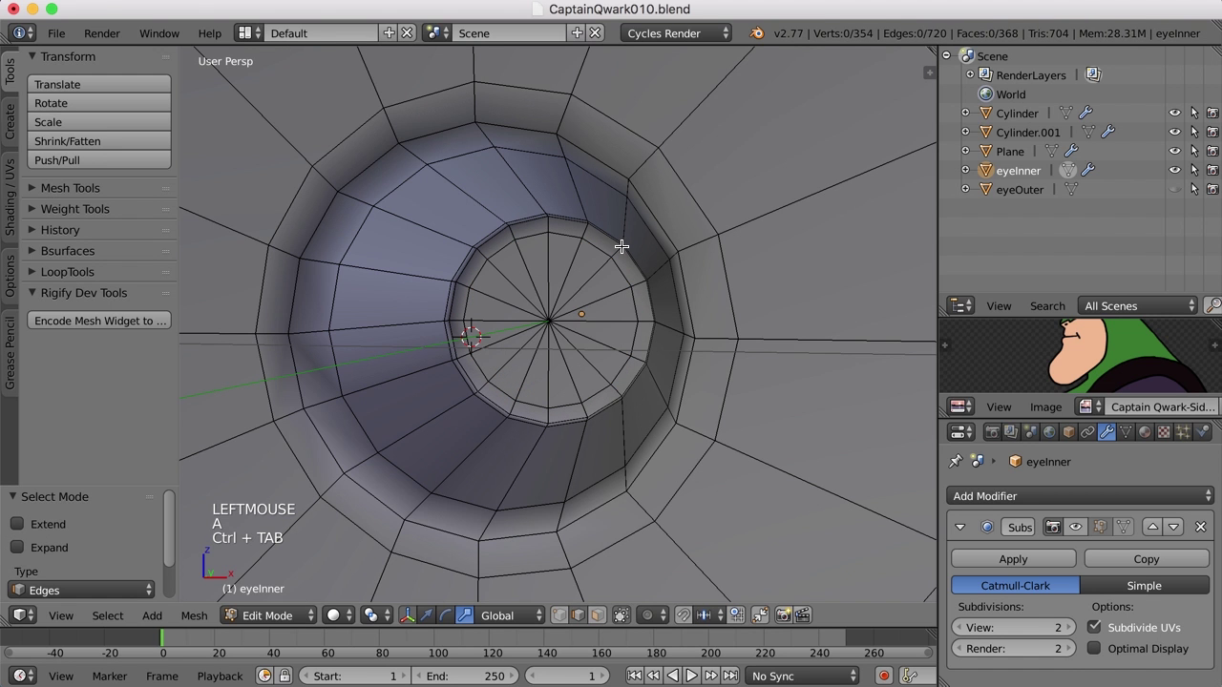
Step: Select every other spoke edge in the pupil centre and dissolve them
middle_click(568, 282)
right_click(551, 260)
right_click(606, 320)
right_click(595, 361)
right_click(508, 354)
right_click(495, 316)
right_click(505, 274)
key("x")
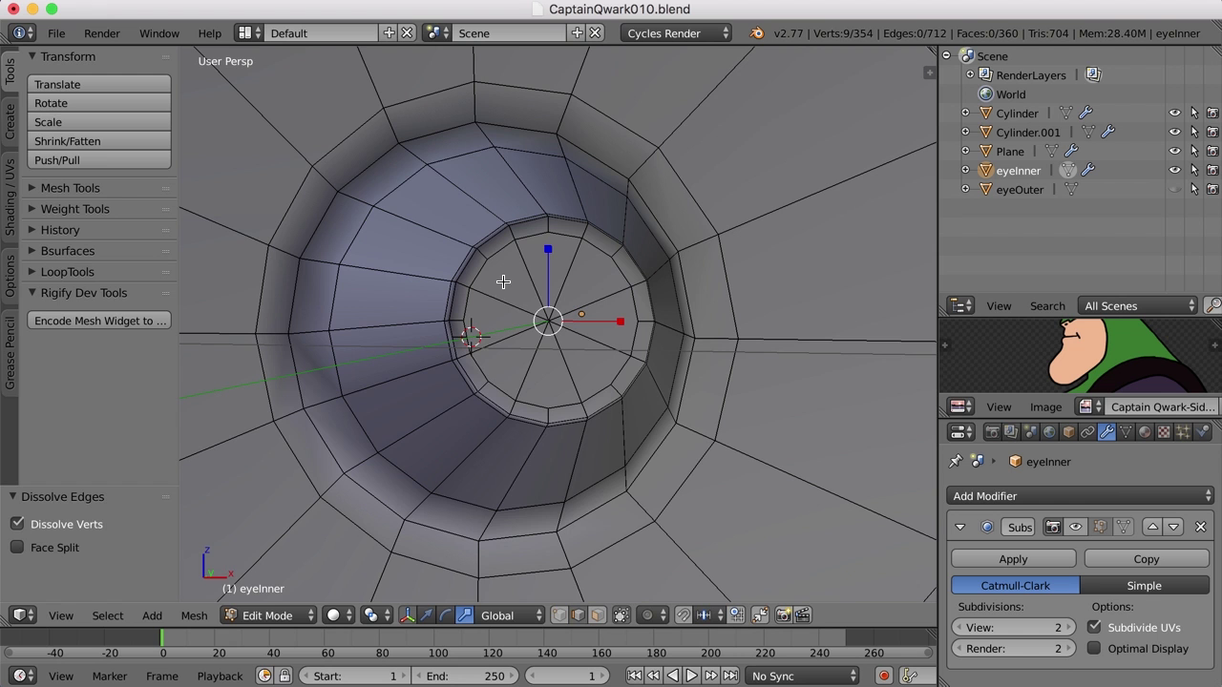
Step: Return to Object Mode and view the smooth eyeInner with its tightened pupil
key("Tab")
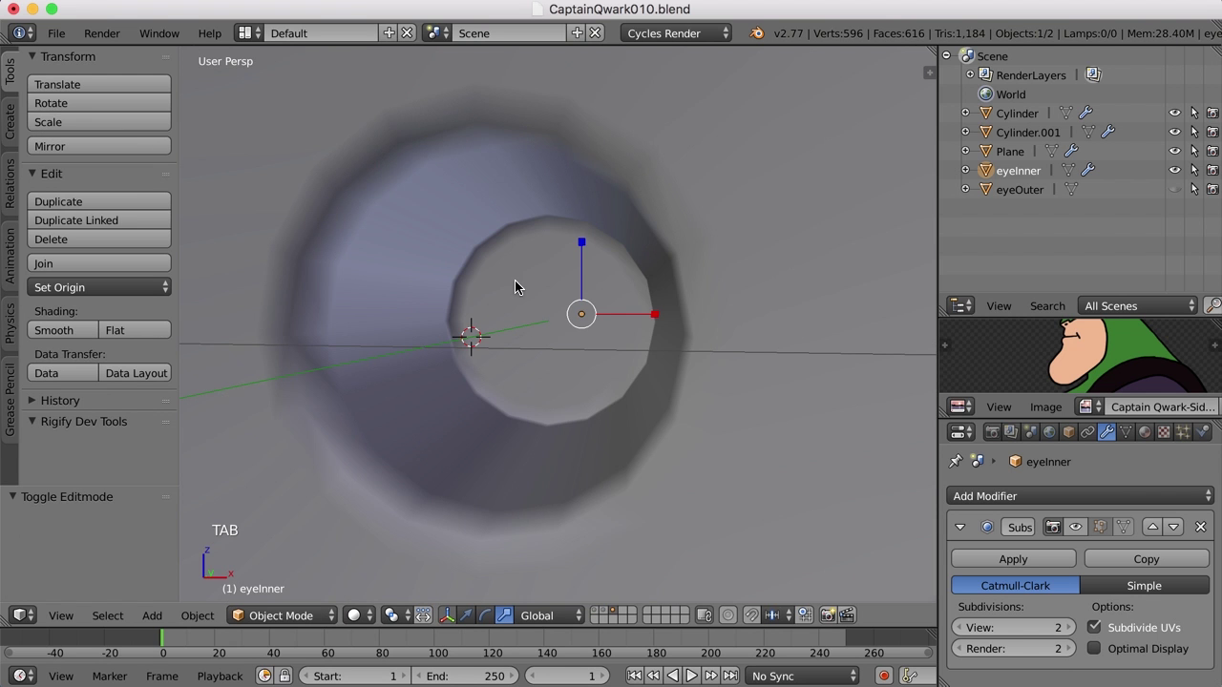
scroll("down", 3)
middle_click(552, 358)
scroll("down", 3)
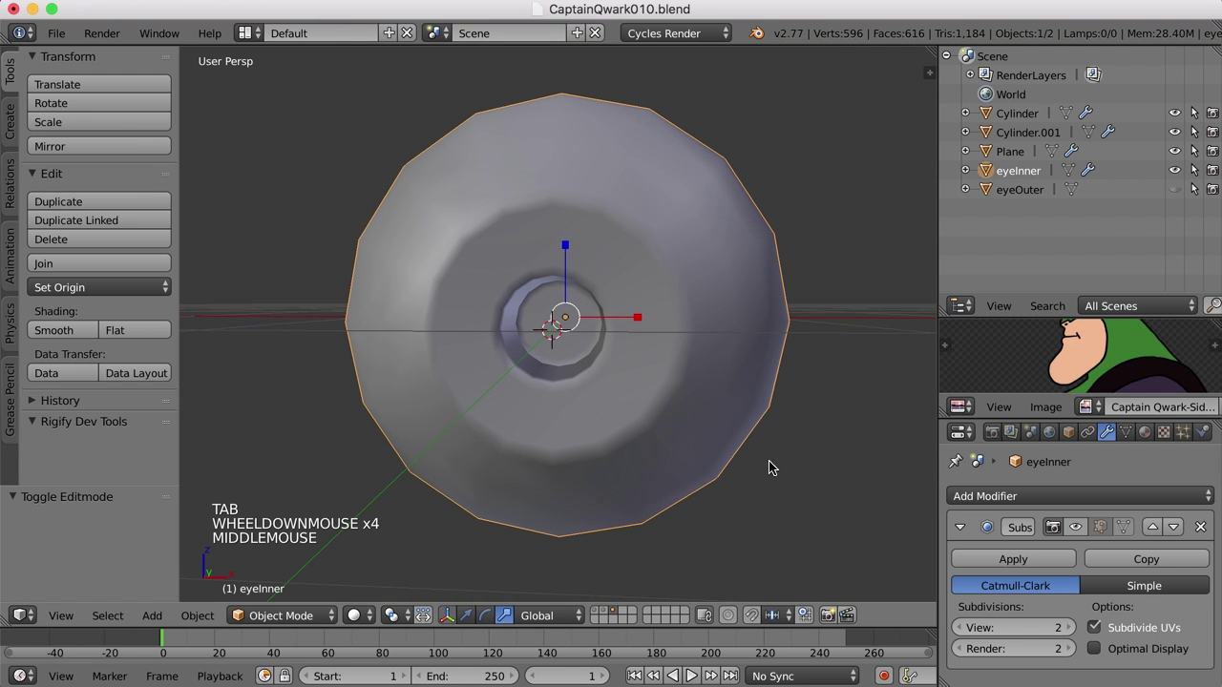
left_click(1075, 529)
middle_click(682, 366)
Step: Hide eyeInner and show eyeOuter in the Outliner, then look over the low-poly sphere
scroll("down", 3)
middle_click(660, 362)
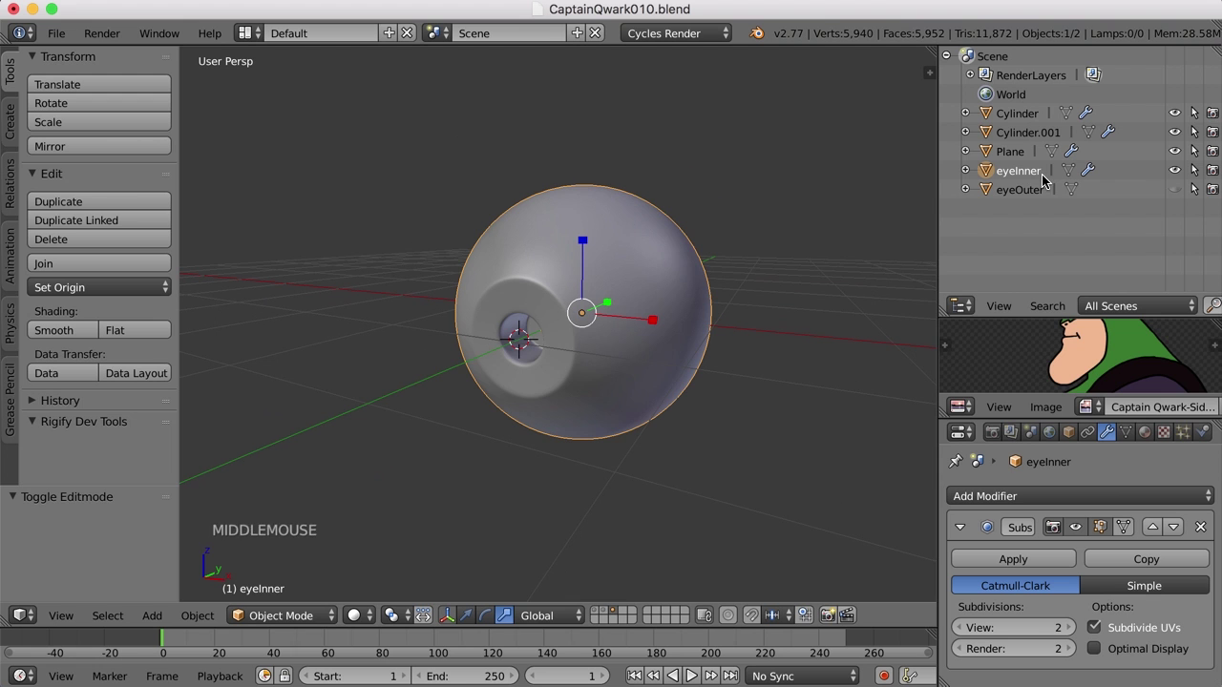
left_click(1184, 191)
left_click(1180, 172)
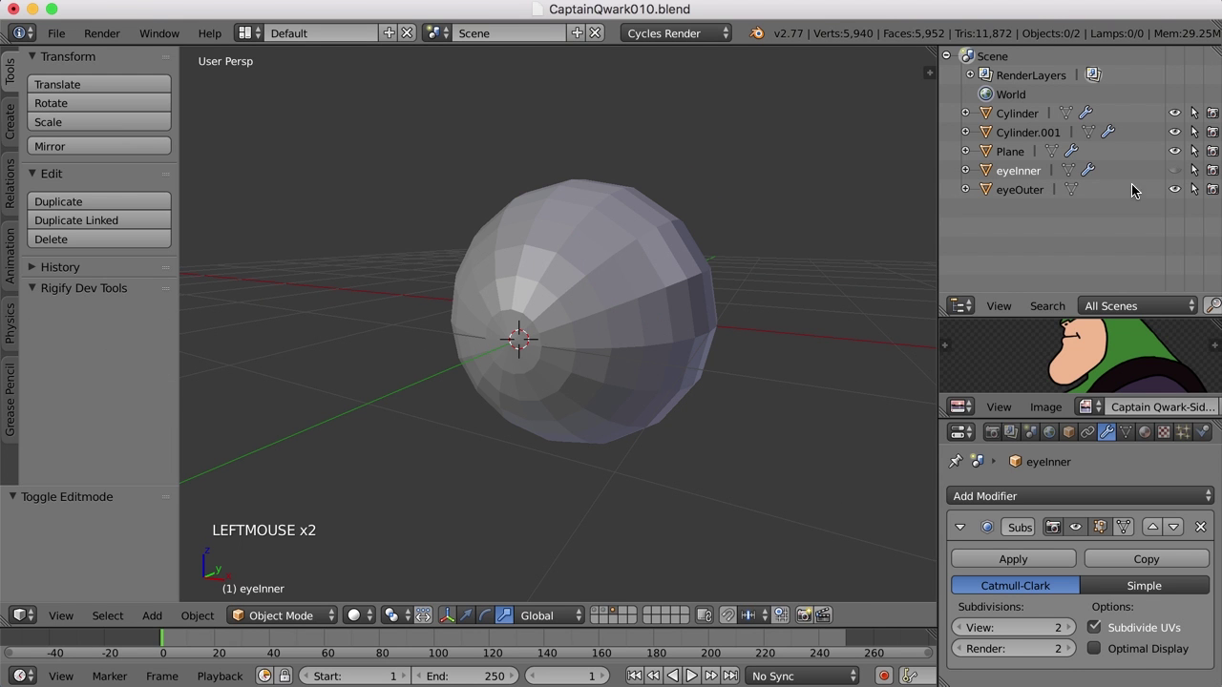
middle_click(722, 381)
middle_click(597, 377)
scroll("up", 3)
middle_click(689, 380)
middle_click(650, 357)
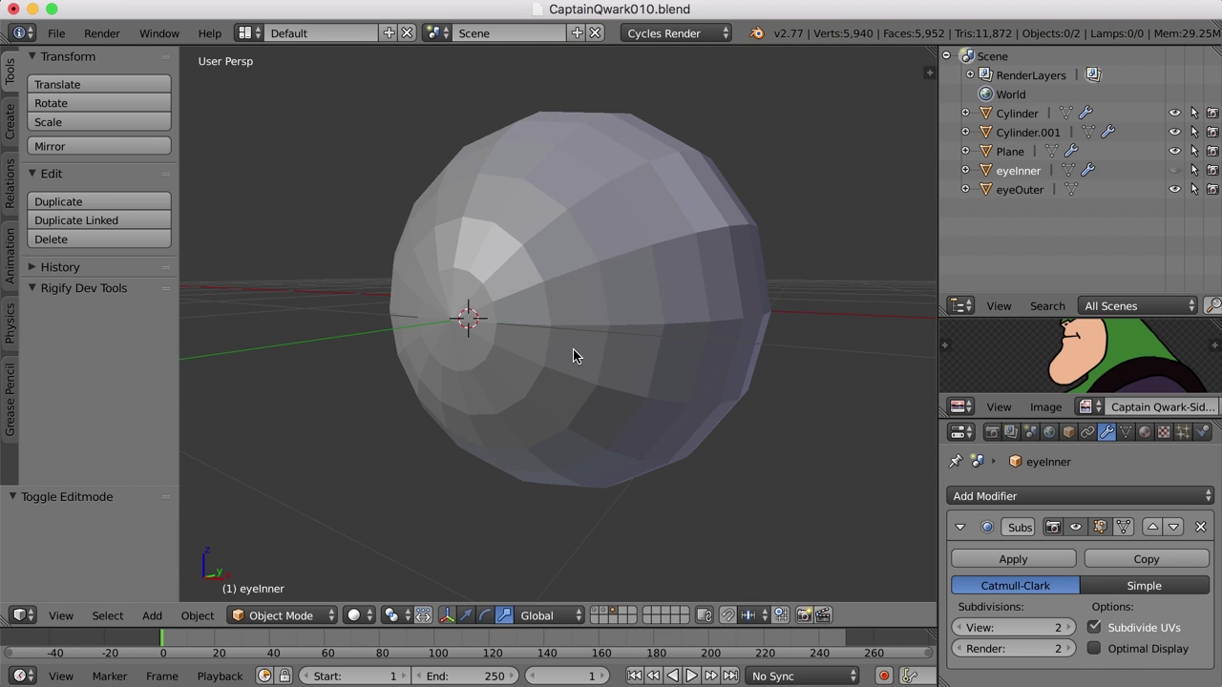
Step: Edit eyeOuter's mesh and select its front vertex rings, growing the selection over the cap
right_click(579, 355)
key("Tab")
right_click(550, 305)
middle_click(572, 323)
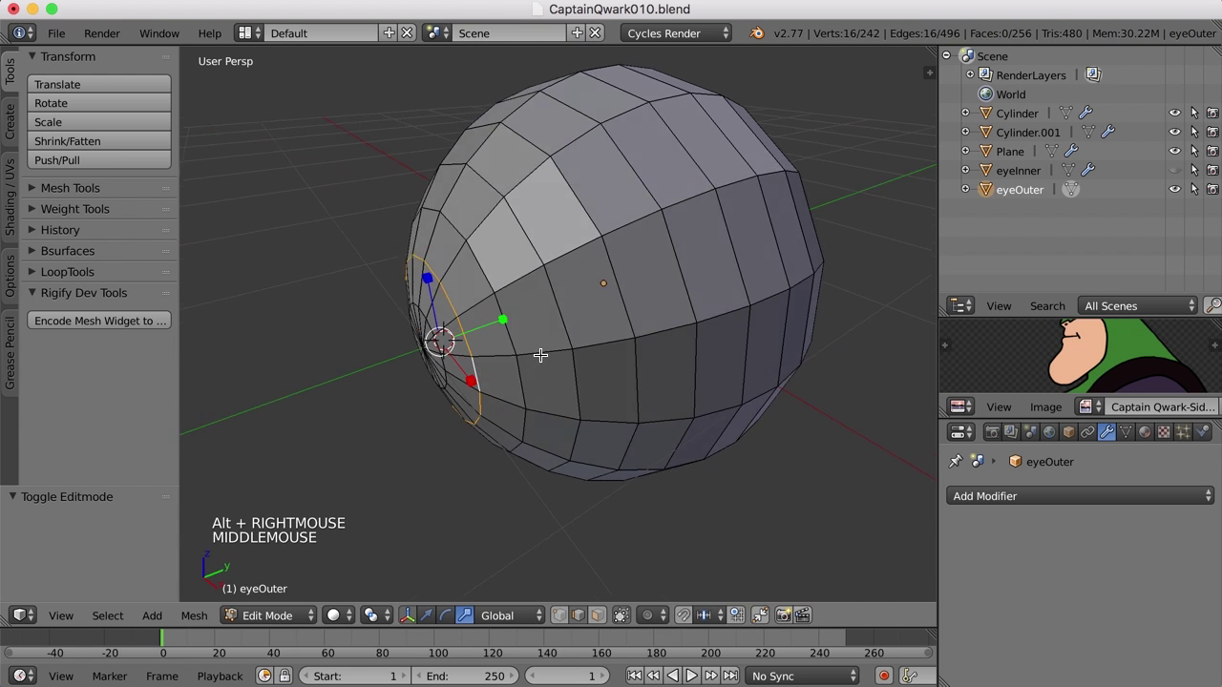
key("shift+s")
middle_click(528, 354)
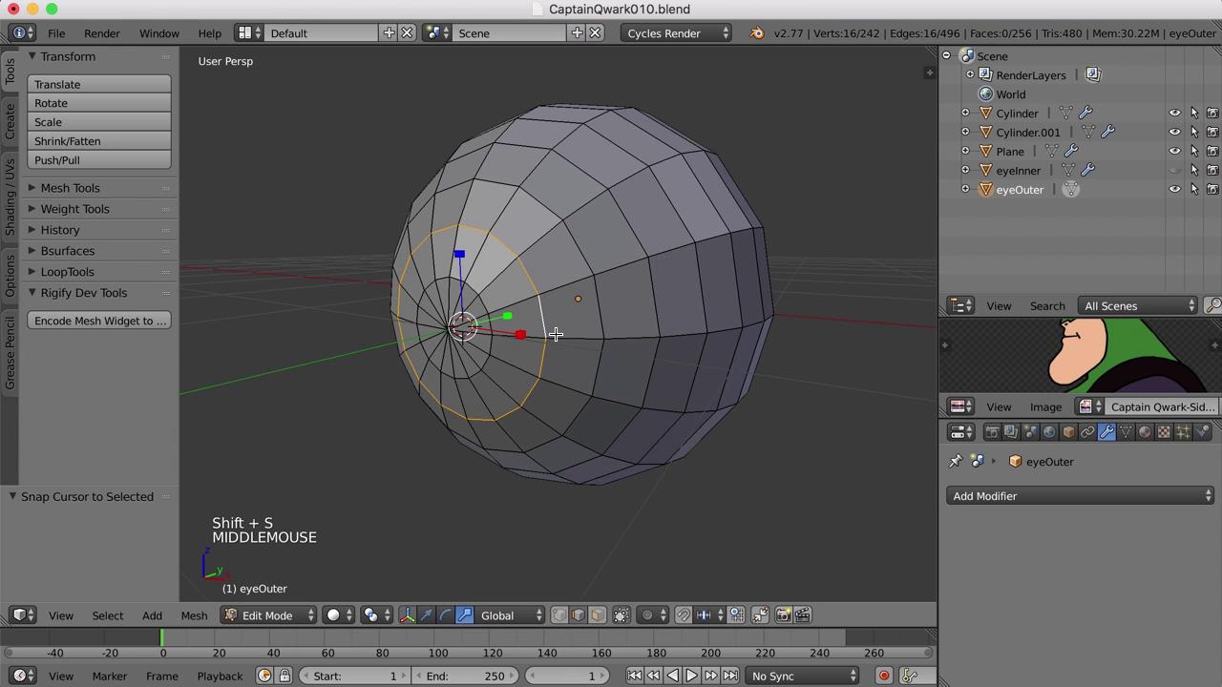
key("ctrl+Tab")
right_click(451, 320)
key("ctrl+KP_Add")
key("ctrl+KP_Add")
Step: From Right Ortho wireframe view, scale the front cap outward into a bulging cornea
middle_click(626, 366)
key("KP_3")
key("KP_5")
key("z")
scroll("up", 3)
middle_click(519, 349)
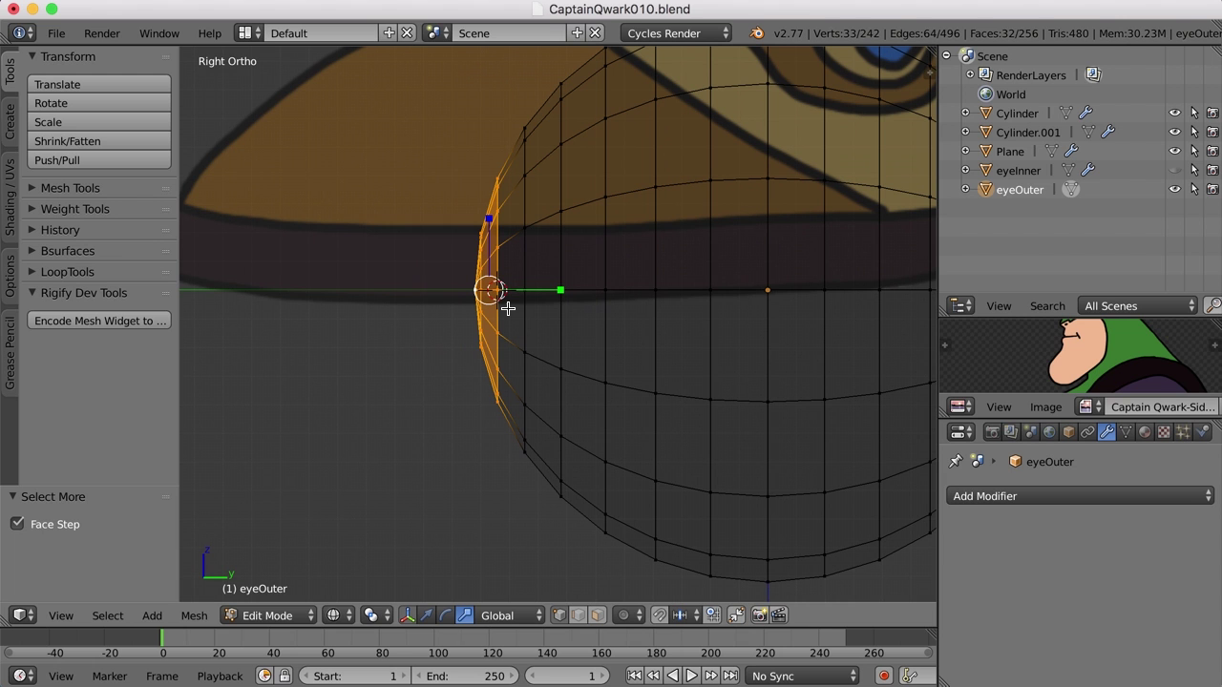
key(".")
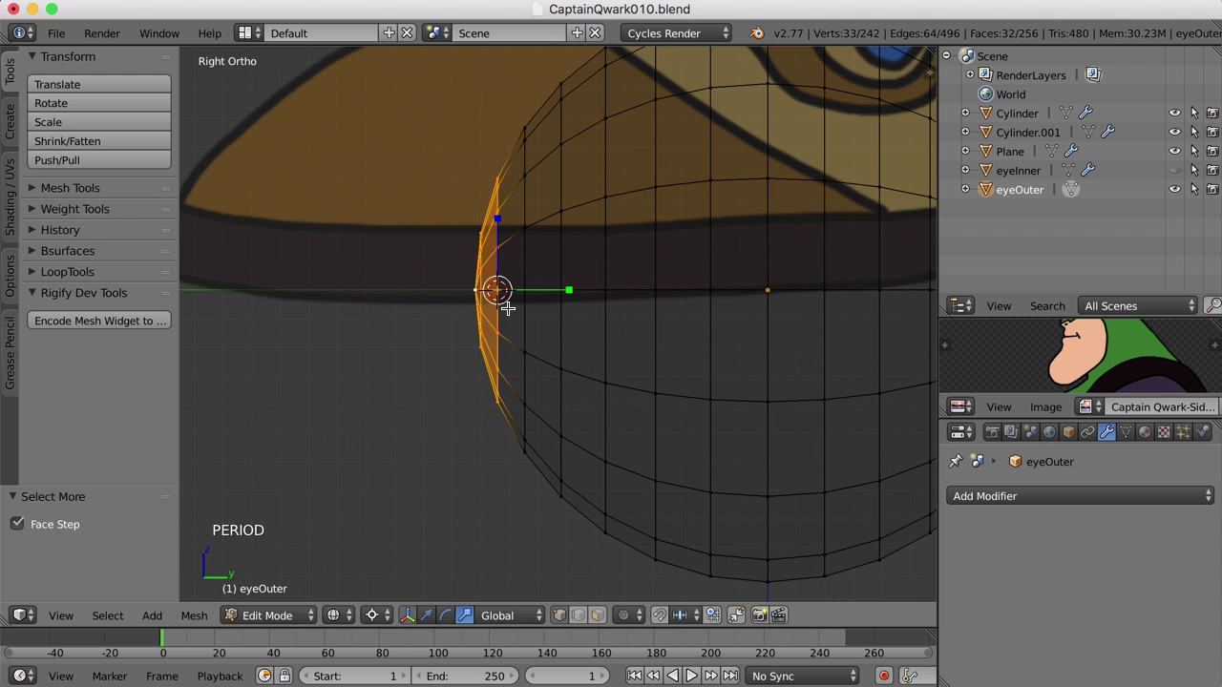
left_click(571, 285)
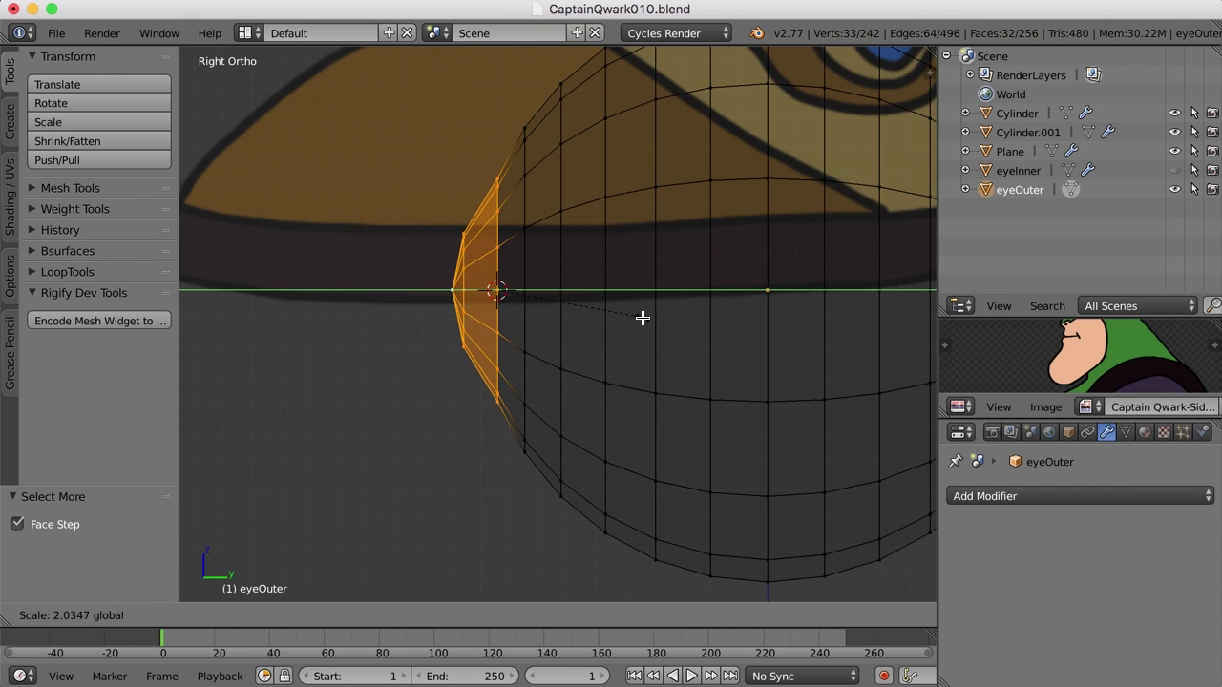
Step: Confirm the bulge and return to eyeOuter's mesh with nothing selected
key("z")
middle_click(516, 362)
key("Tab")
middle_click(592, 265)
middle_click(603, 330)
key("Tab")
middle_click(601, 321)
key("a")
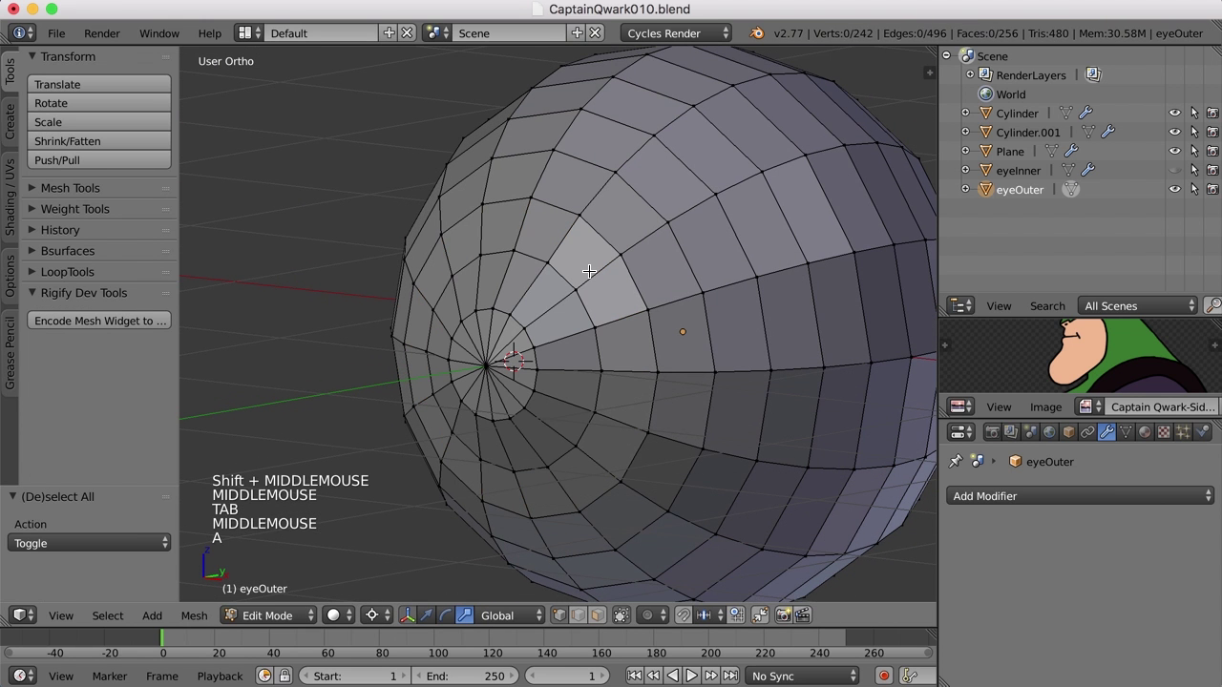
Step: Add new edge loops around the rim of the bulging cornea
key("ctrl+r")
left_click(559, 301)
key("ctrl+r")
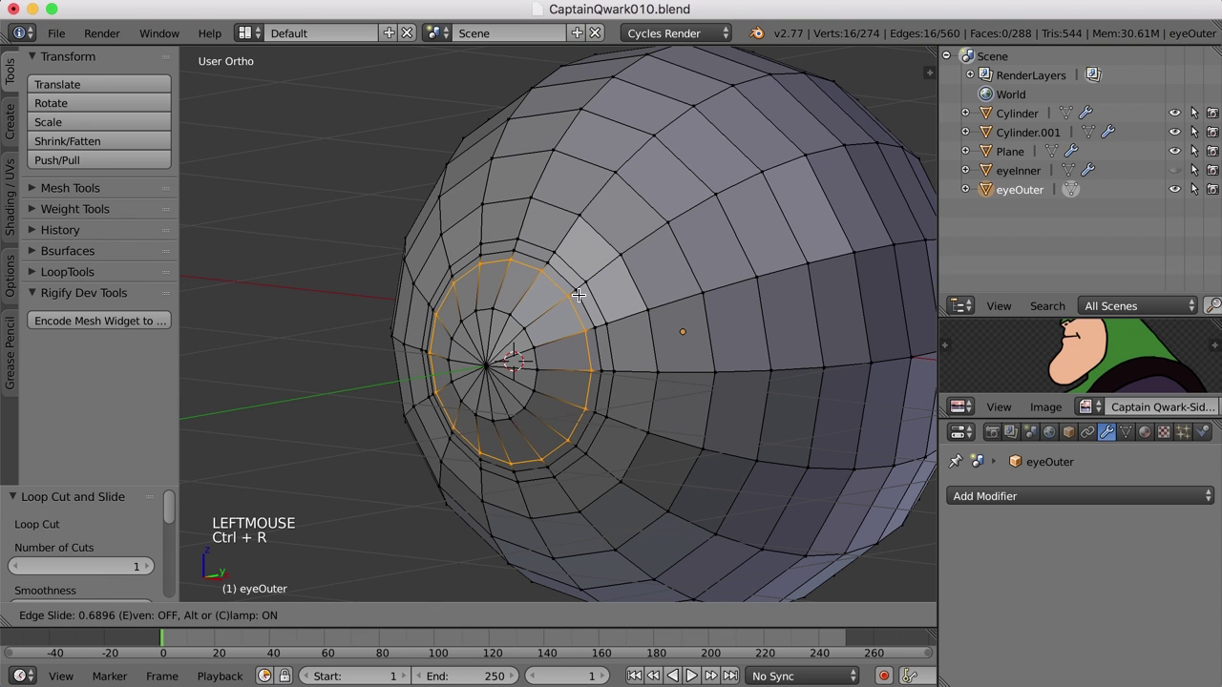
left_click(578, 290)
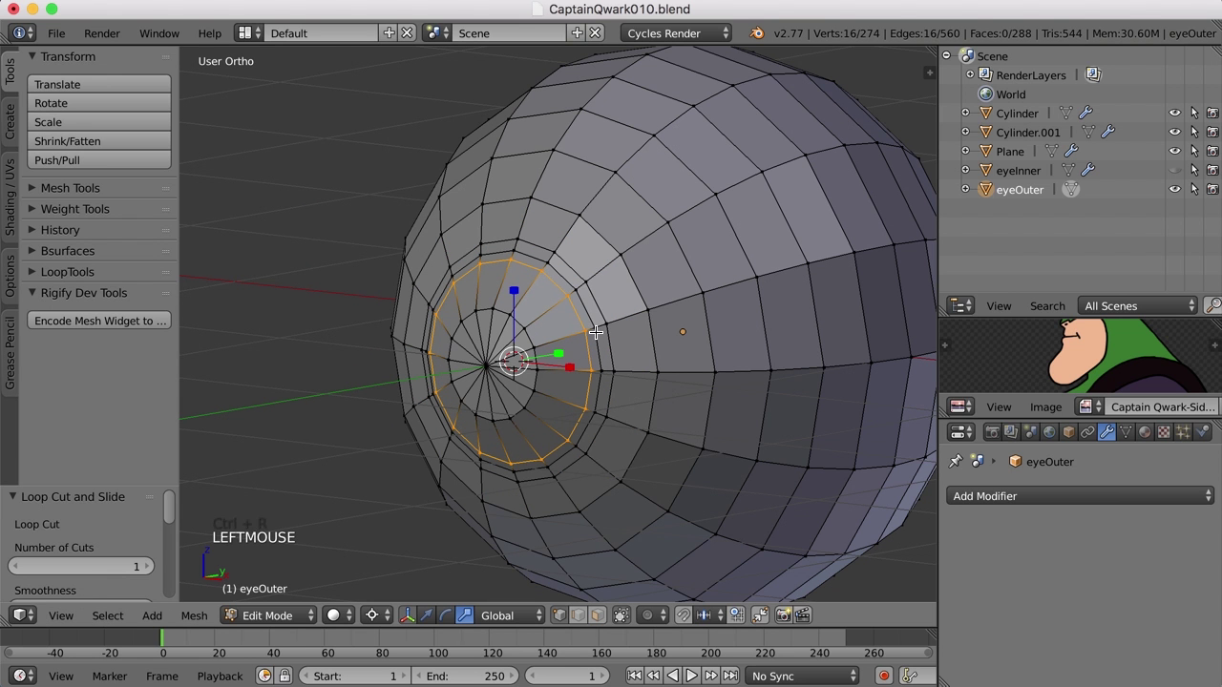
Step: Leave Edit Mode and give eyeOuter a Catmull-Clark Subdivision Surface modifier at view level 1
key("a")
key("Tab")
scroll("down", 3)
middle_click(671, 341)
middle_click(685, 336)
Step: Give eyeOuter smooth shading and raise its subdivision view level to 2
left_click(1027, 501)
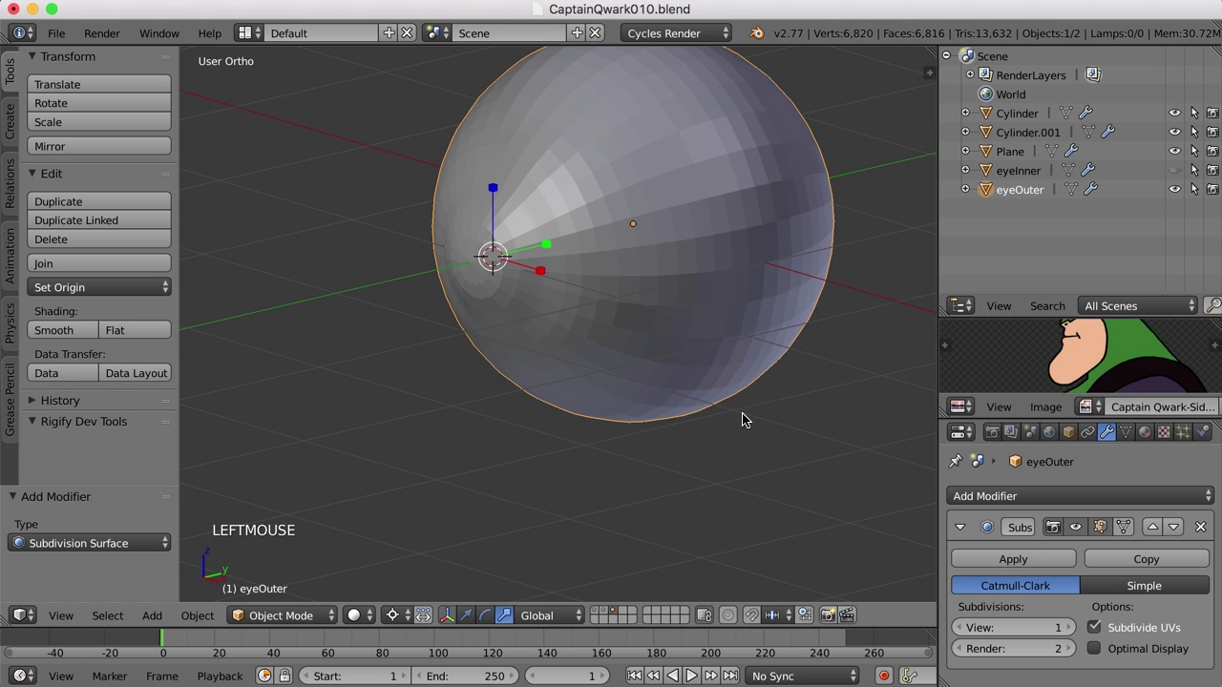
scroll("up", 3)
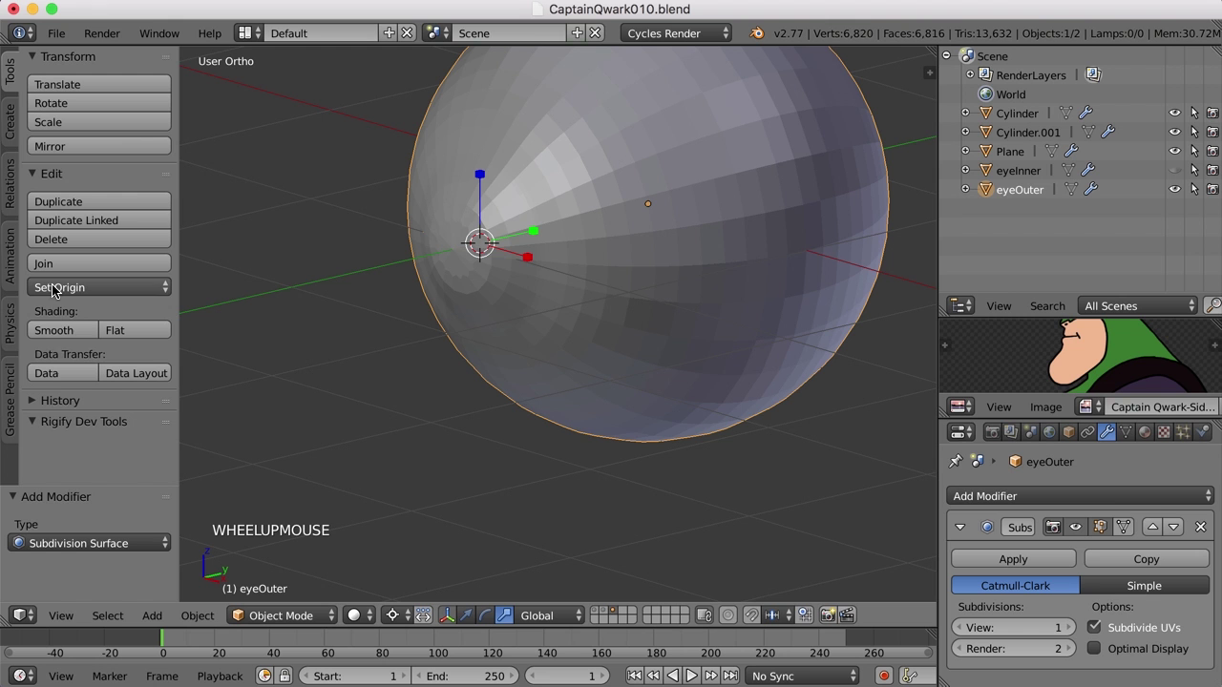
left_click(61, 340)
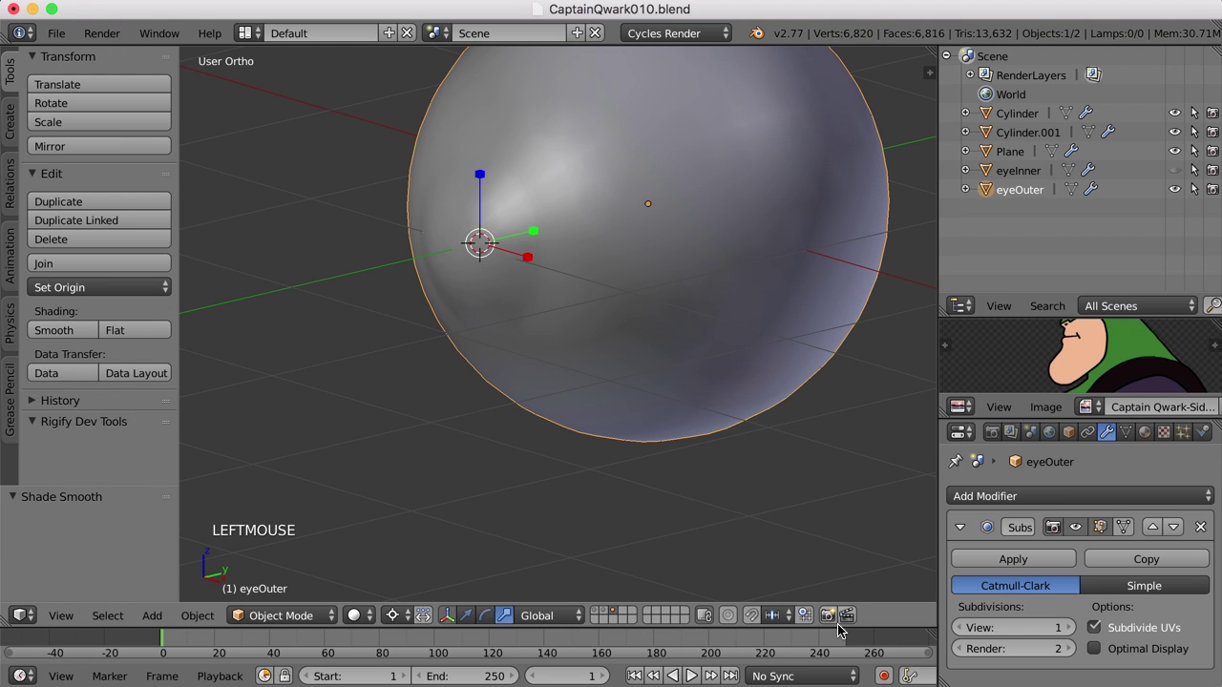
left_click(1074, 632)
Step: Enter Edit Mode on eyeOuter and orbit to look at its front pole
middle_click(667, 370)
scroll("up", 3)
middle_click(669, 427)
middle_click(667, 424)
scroll("up", 3)
middle_click(676, 387)
middle_click(722, 363)
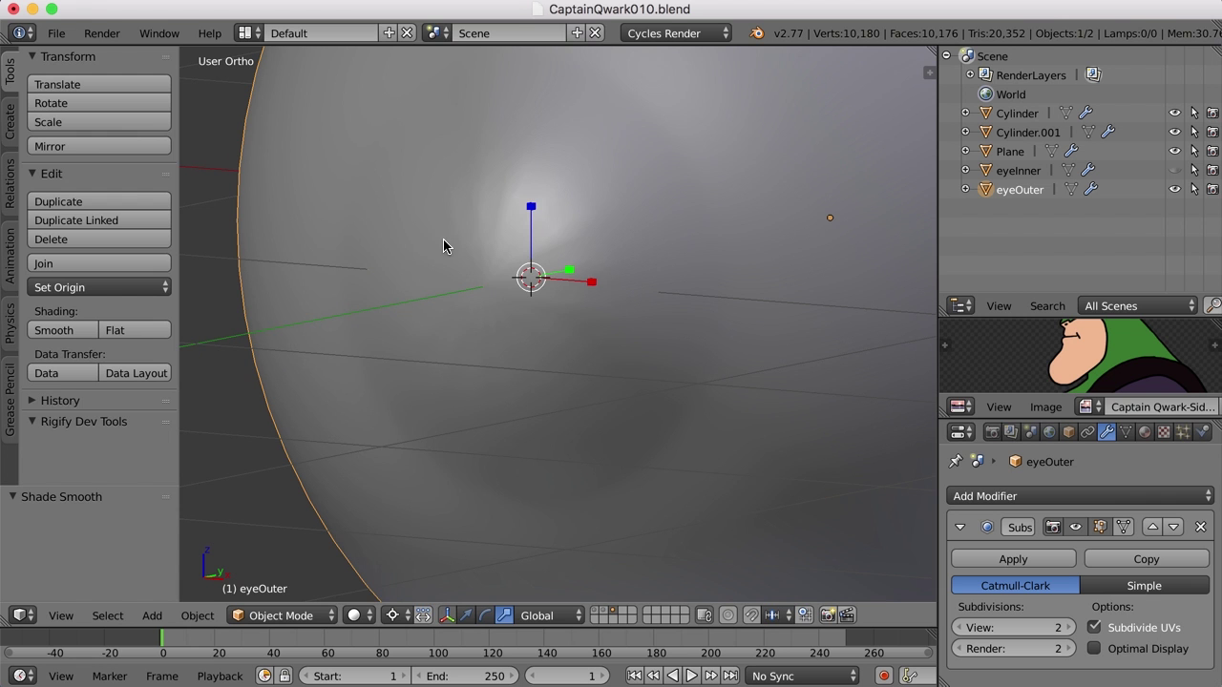
key("Tab")
scroll("down", 3)
middle_click(534, 308)
scroll("up", 3)
middle_click(582, 297)
middle_click(573, 313)
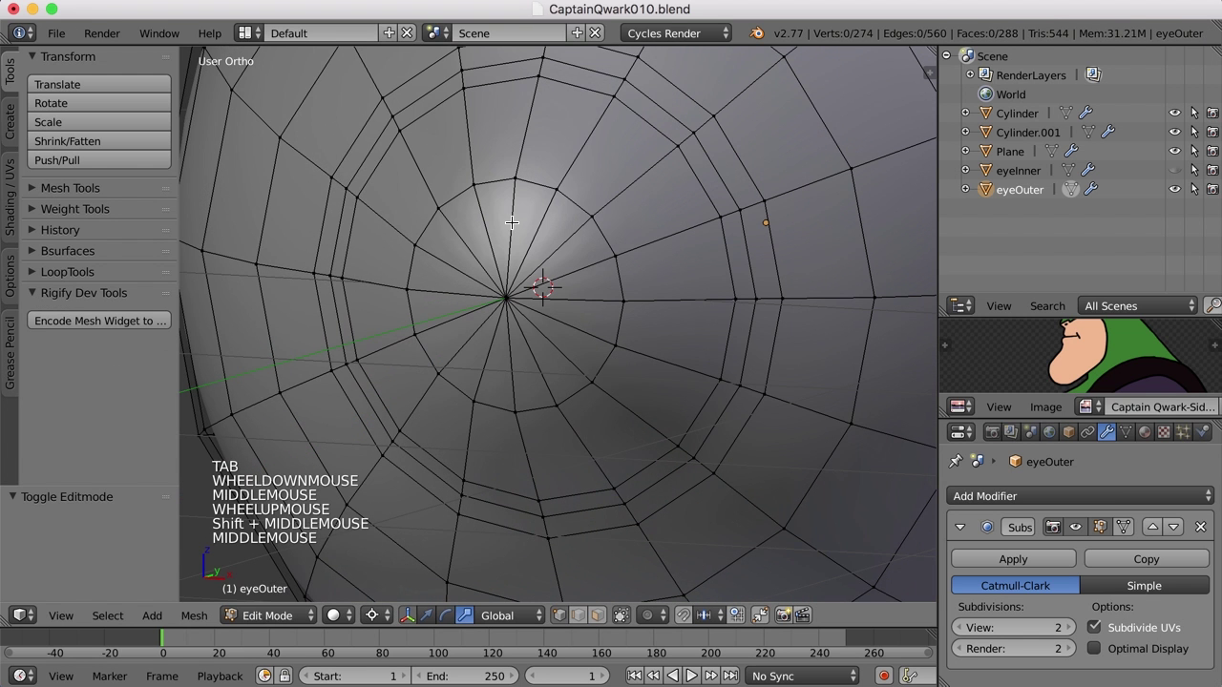
Step: Select the eight edges radiating from eyeOuter's front pole and dissolve them
key("ctrl+Tab")
right_click(561, 251)
right_click(571, 235)
right_click(592, 295)
right_click(514, 374)
right_click(510, 371)
right_click(457, 343)
right_click(437, 290)
right_click(462, 231)
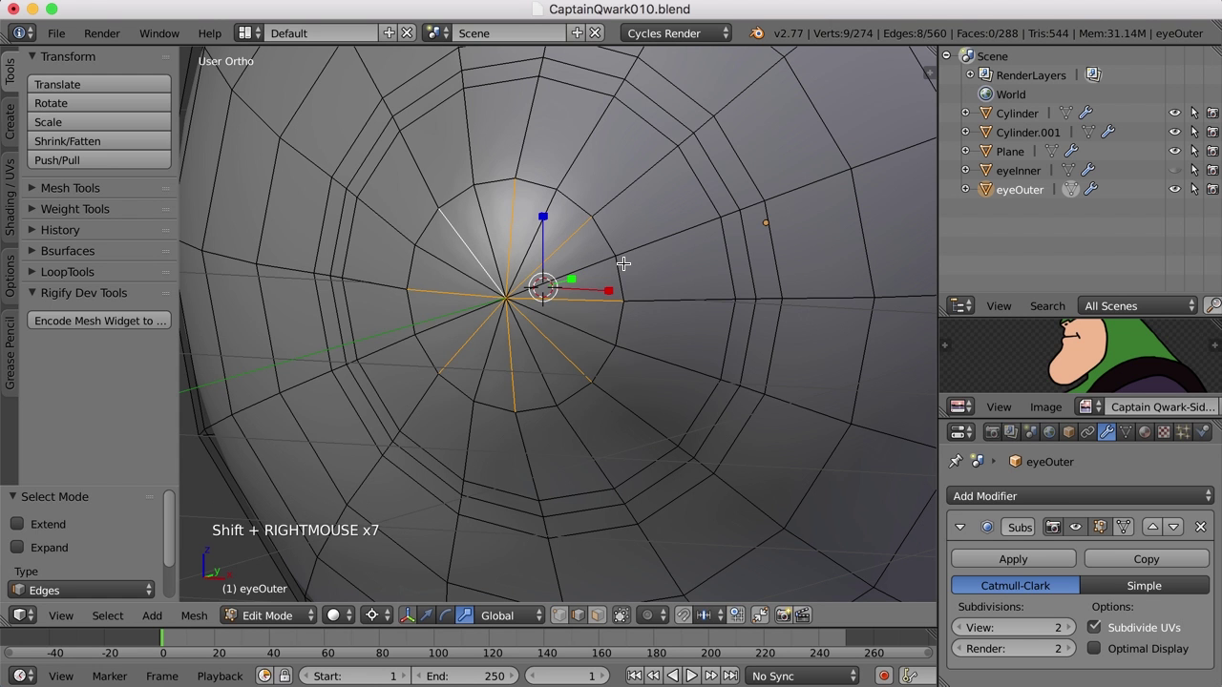
key("x")
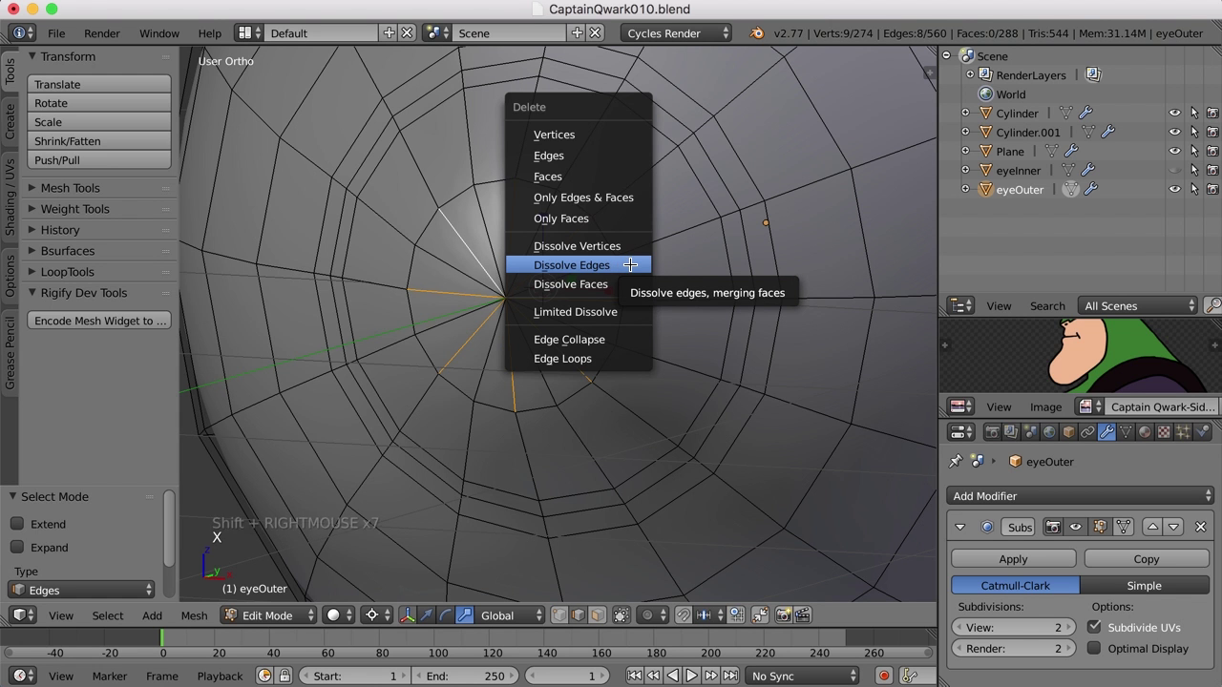
key("a")
Step: Return to Object Mode and look over the smooth outer eyeball
key("Tab")
scroll("down", 3)
middle_click(709, 382)
scroll("down", 3)
scroll("down", 3)
middle_click(752, 389)
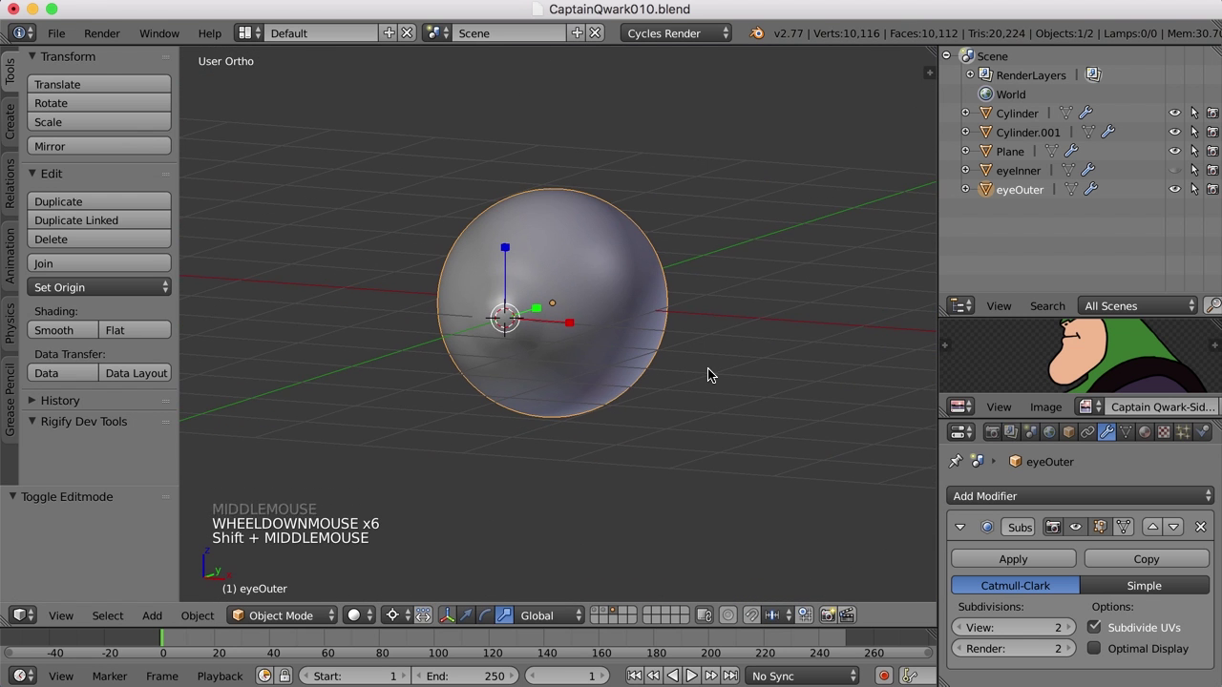
Step: Unhide eyeInner in the Outliner so both eye spheres show, checking them in wireframe and solid
key("KP_5")
scroll("up", 3)
middle_click(713, 361)
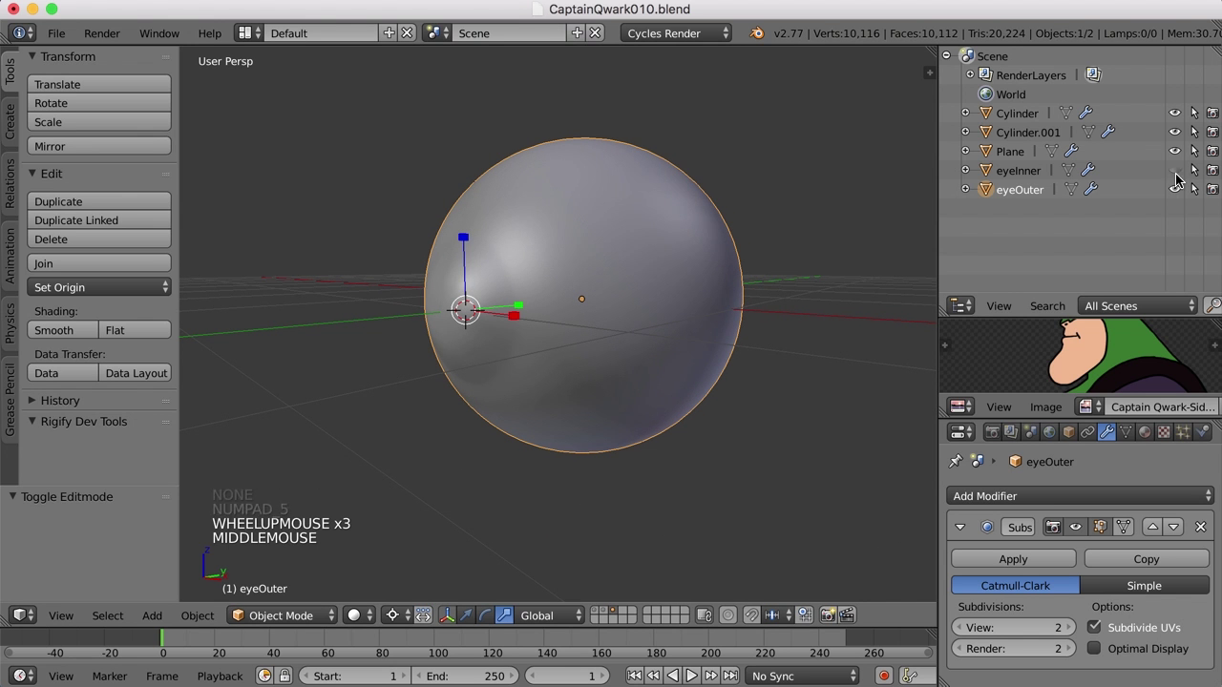
key("z")
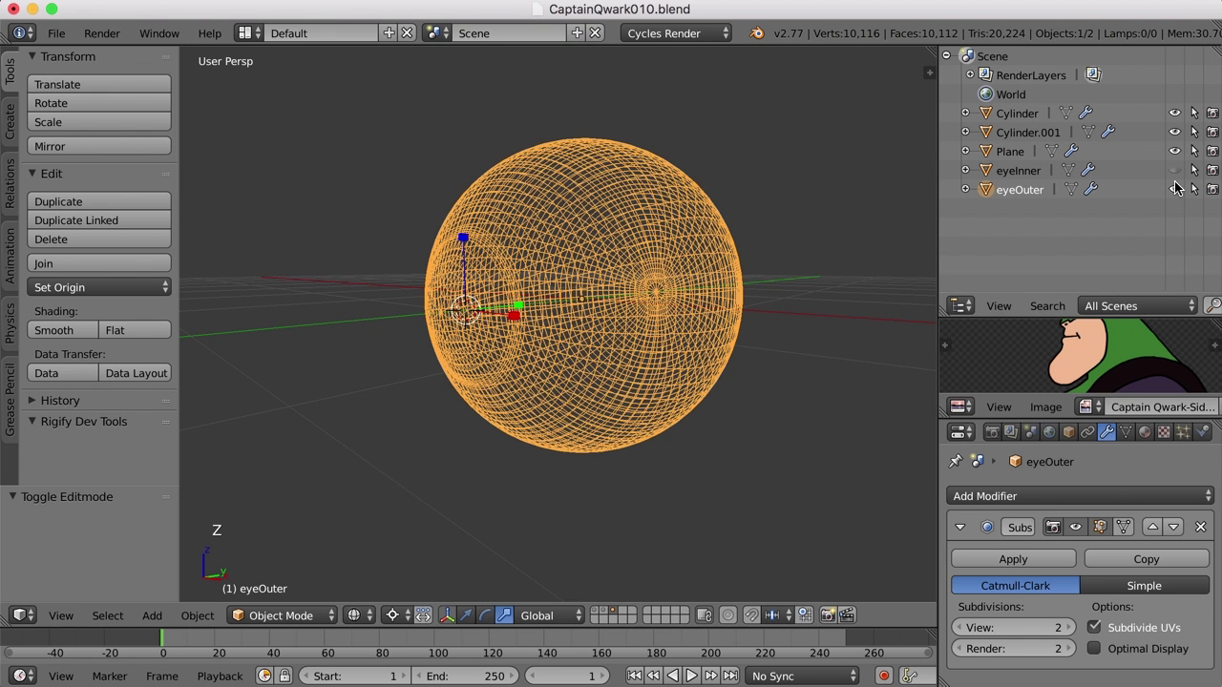
left_click(1186, 171)
middle_click(722, 304)
key("a")
middle_click(681, 330)
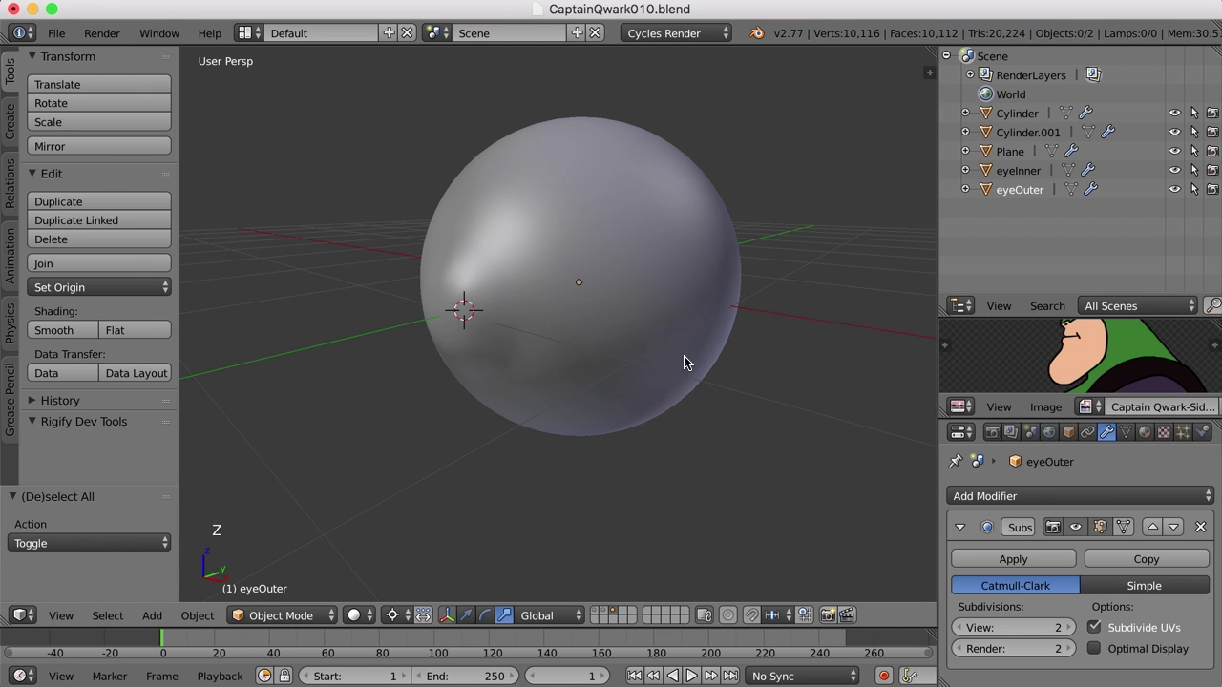
key("z")
scroll("down", 3)
middle_click(679, 414)
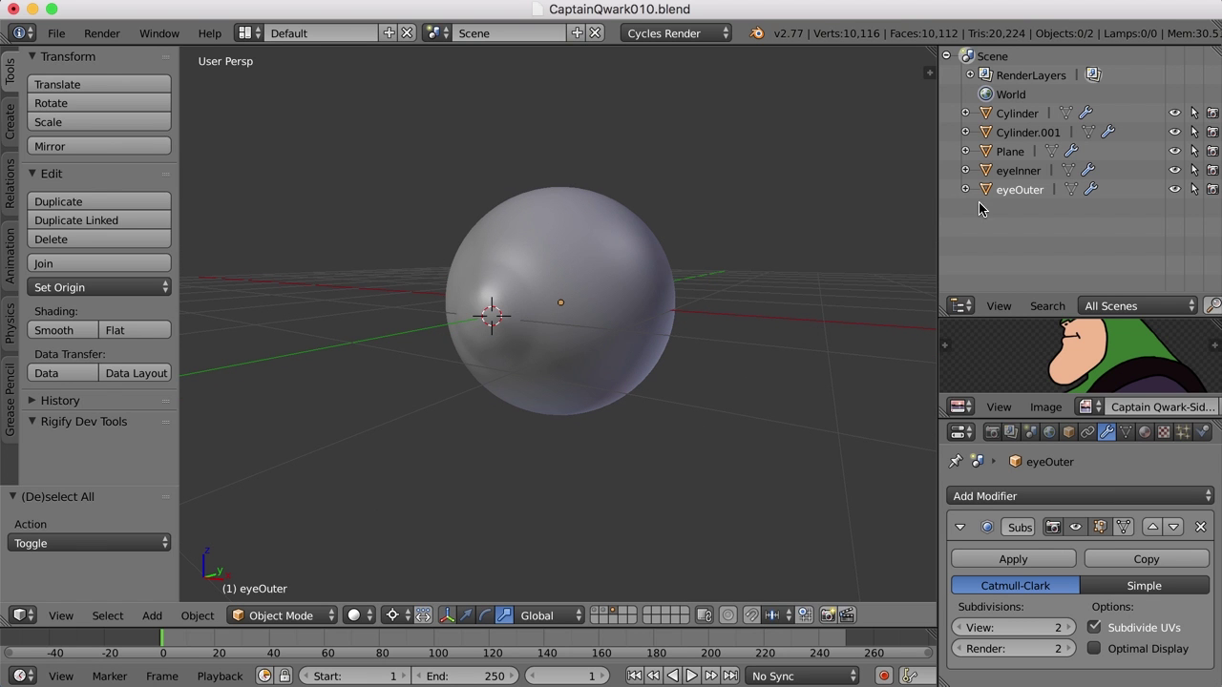
Step: Select eyeInner along with eyeOuter and set the scaling pivot to Bounding Box Center
left_click(1016, 192)
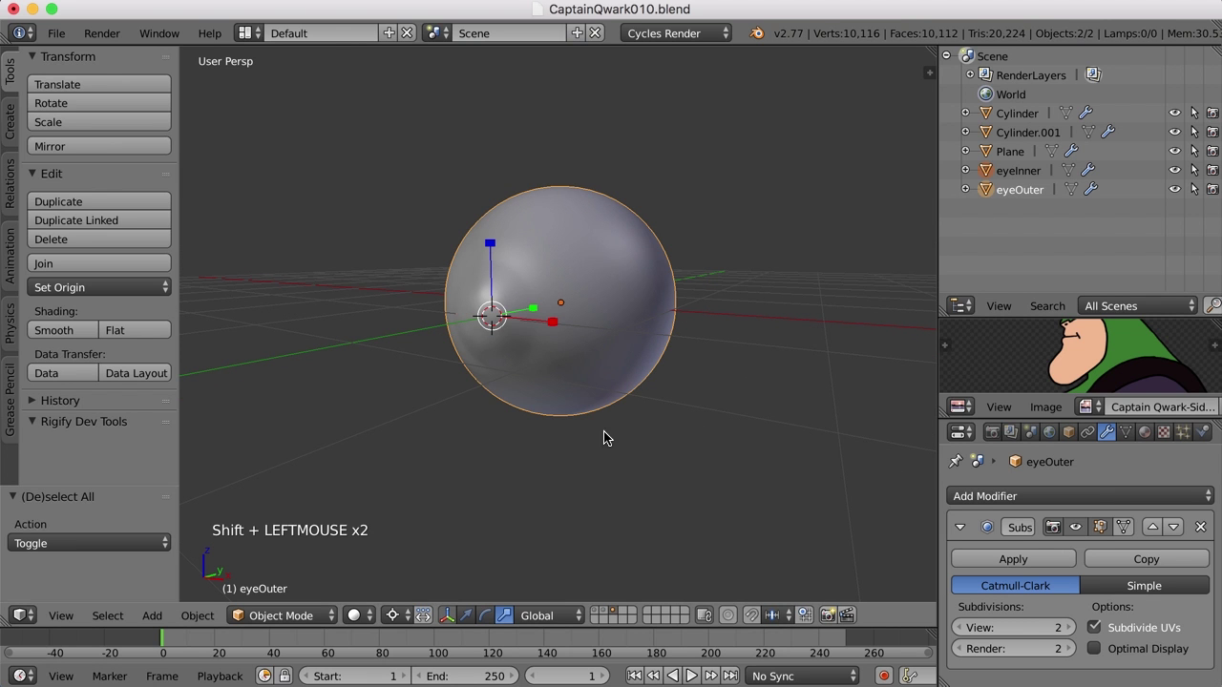
left_click(401, 620)
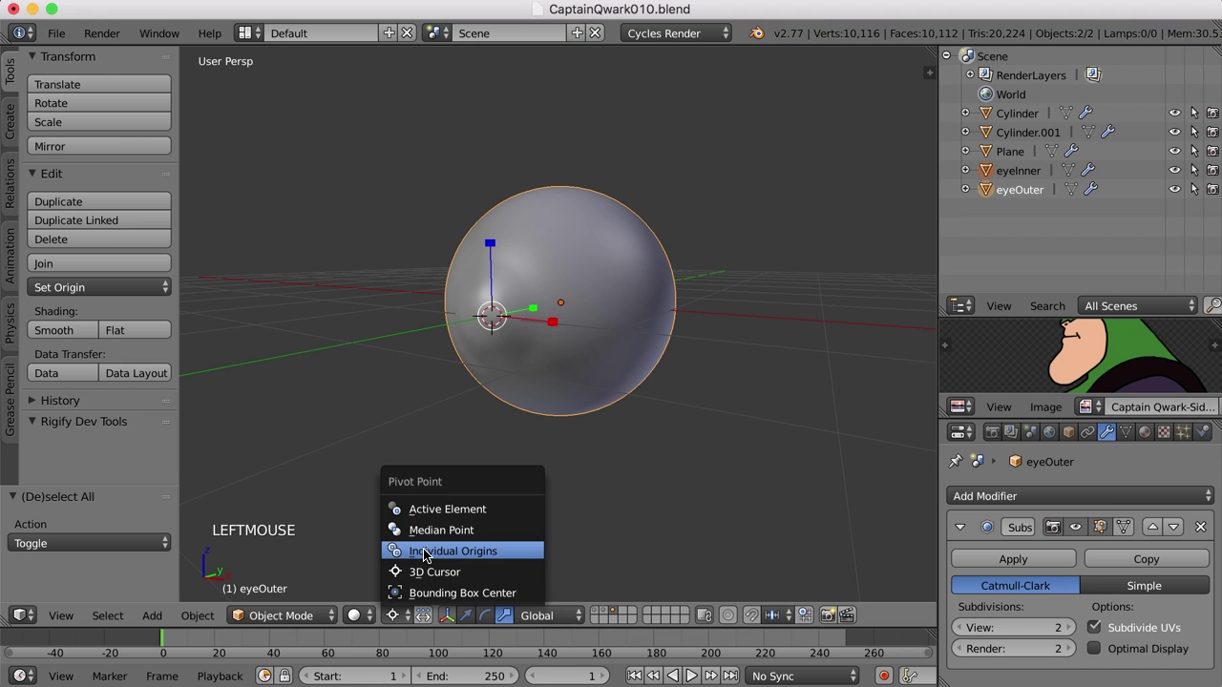
scroll("down", 3)
left_click(476, 614)
scroll("down", 3)
middle_click(740, 356)
scroll("down", 3)
middle_click(733, 395)
scroll("down", 3)
scroll("up", 3)
Step: Scale both eyes down to about 0.6 and enable the scene layers holding the head model
key("s")
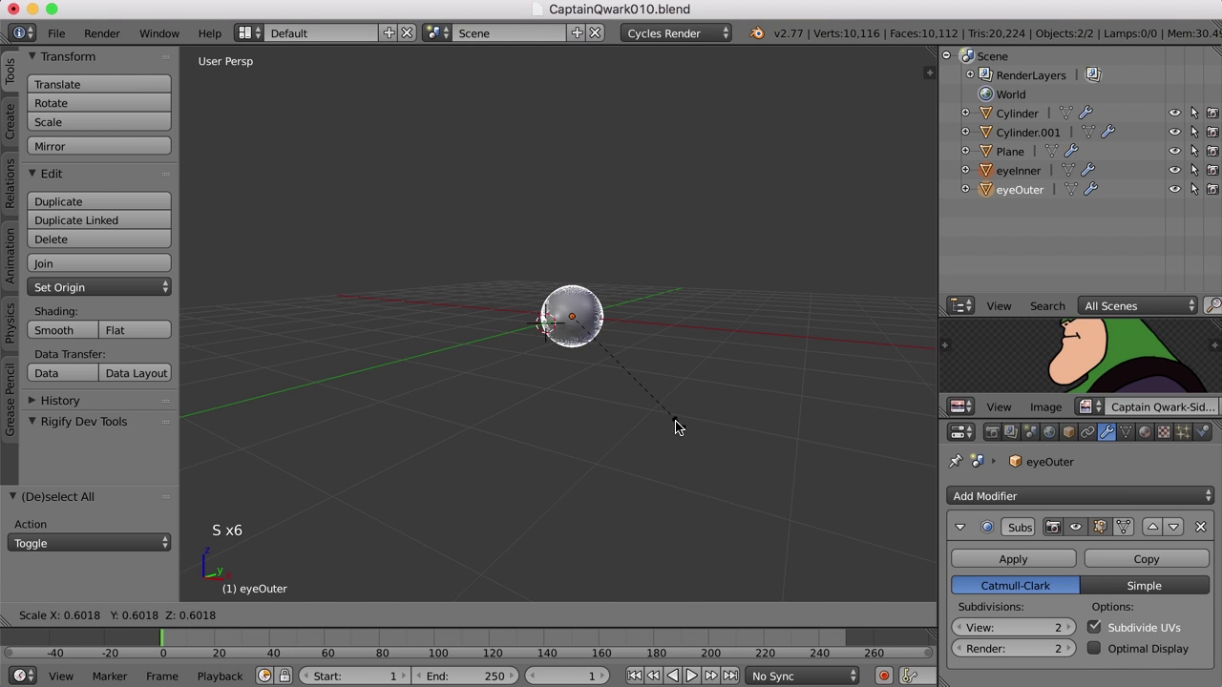
left_click(677, 423)
left_click(599, 616)
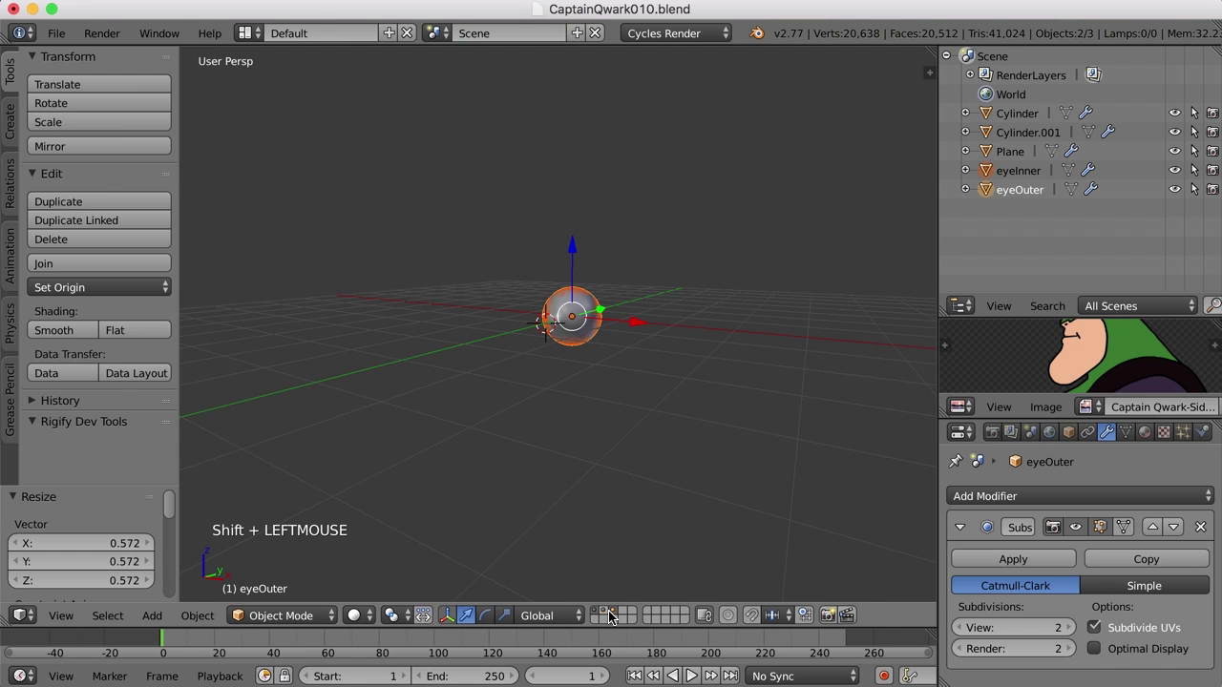
left_click(605, 616)
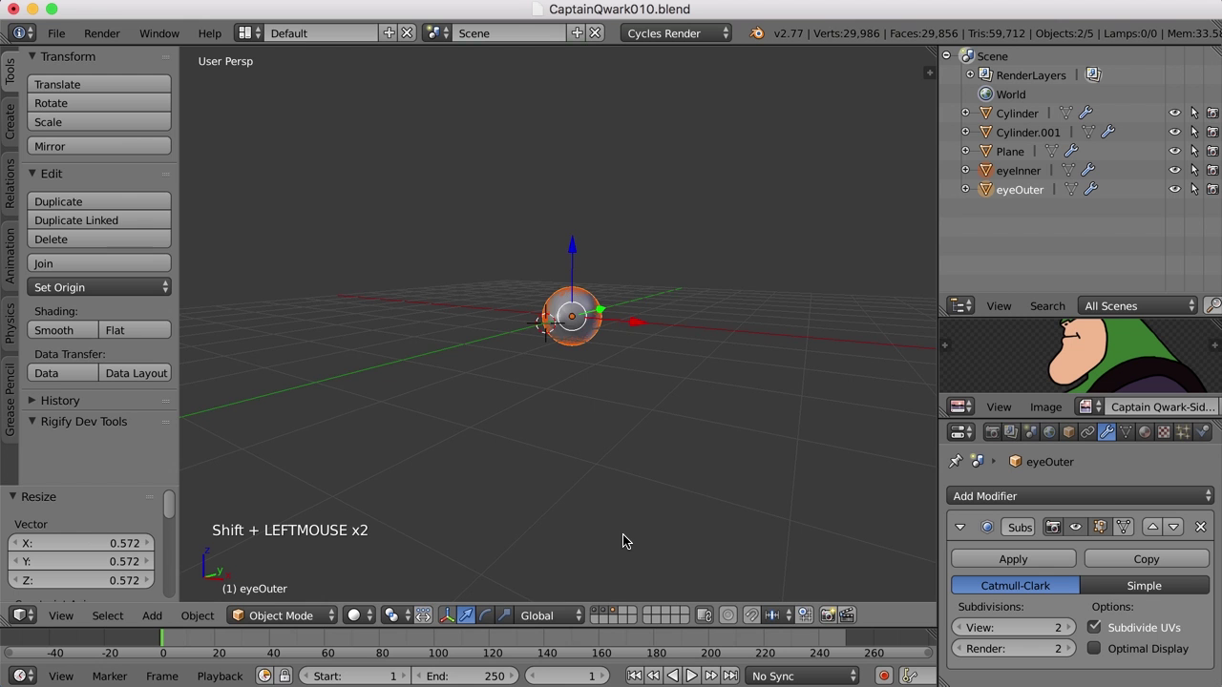
Step: Move both eye spheres up into the head's eye socket and confirm the placement
key("shift+c")
left_click(556, 427)
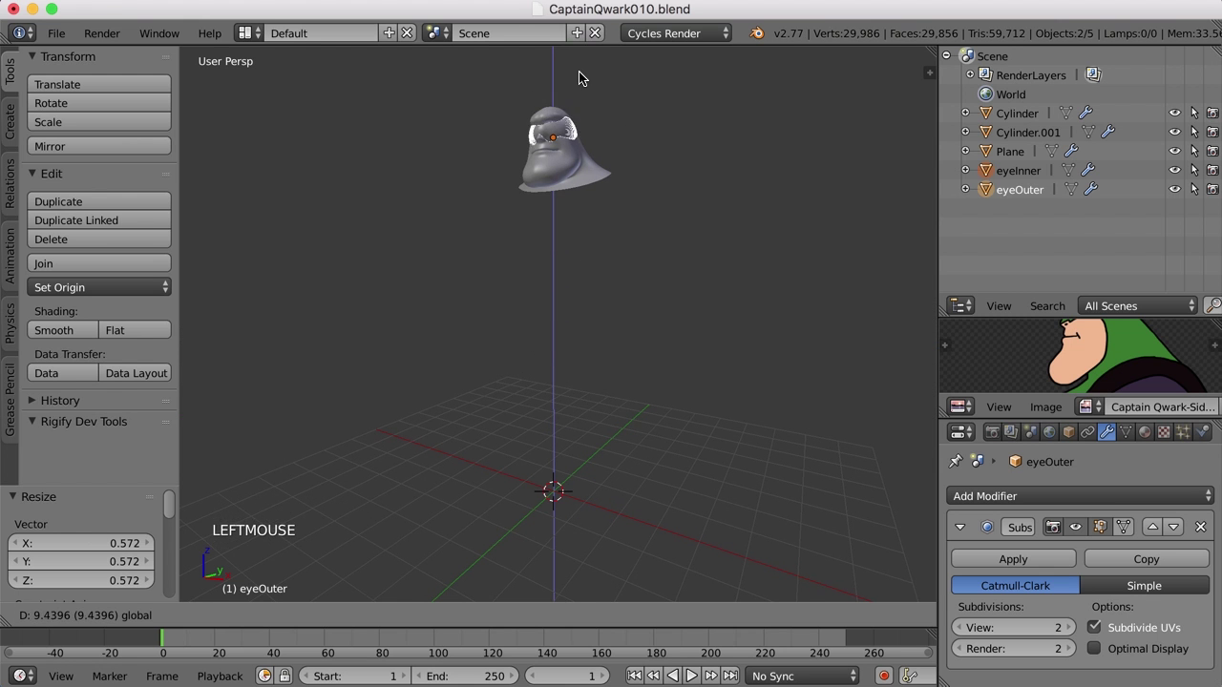
scroll("up", 3)
middle_click(685, 314)
scroll("up", 3)
middle_click(739, 400)
Step: Switch to the Character layout showing the front and side reference drawings
key("s")
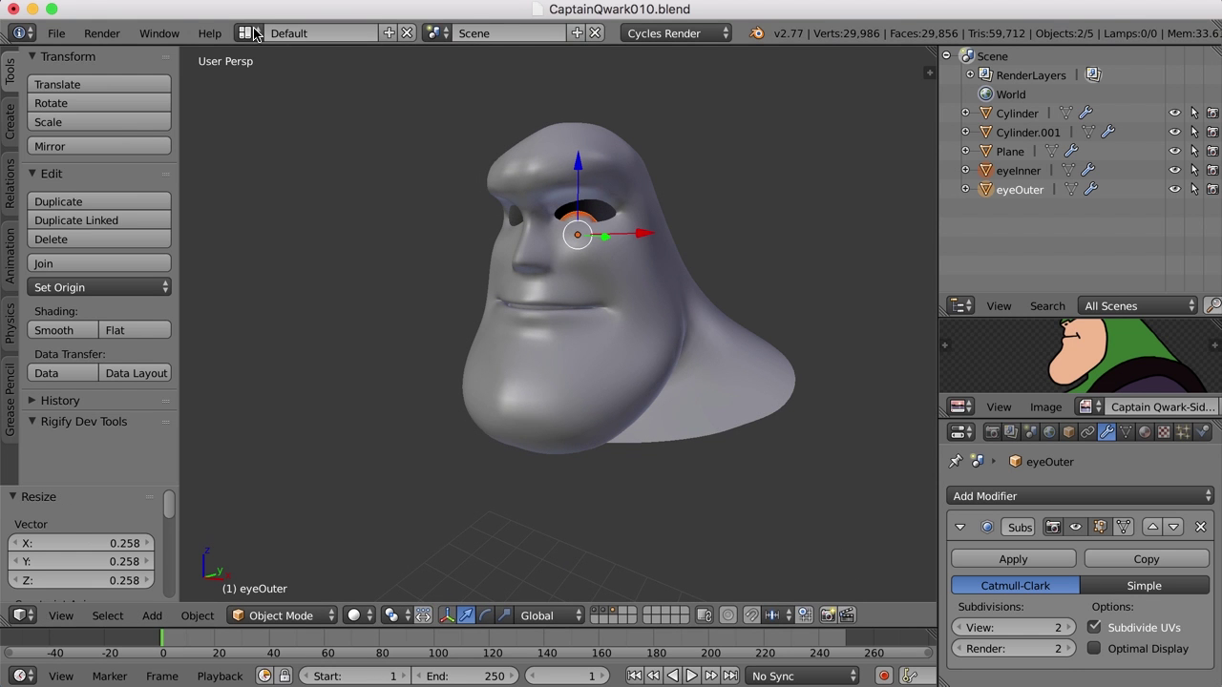
left_click(250, 33)
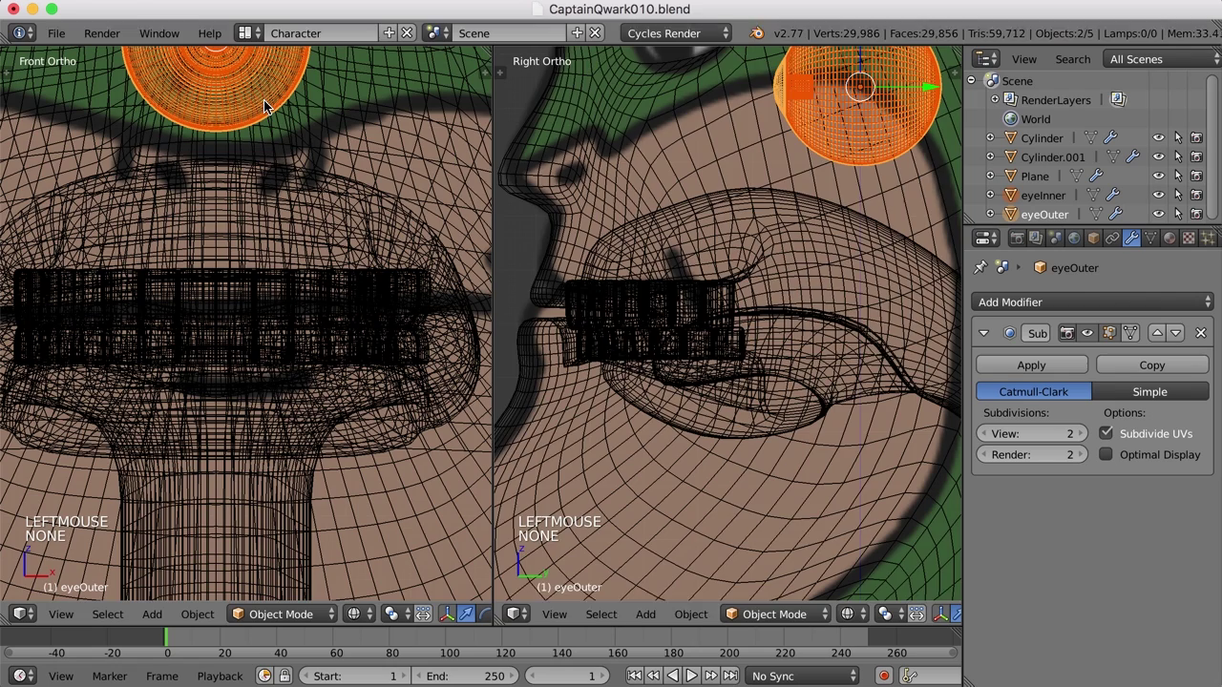
scroll("down", 3)
middle_click(391, 304)
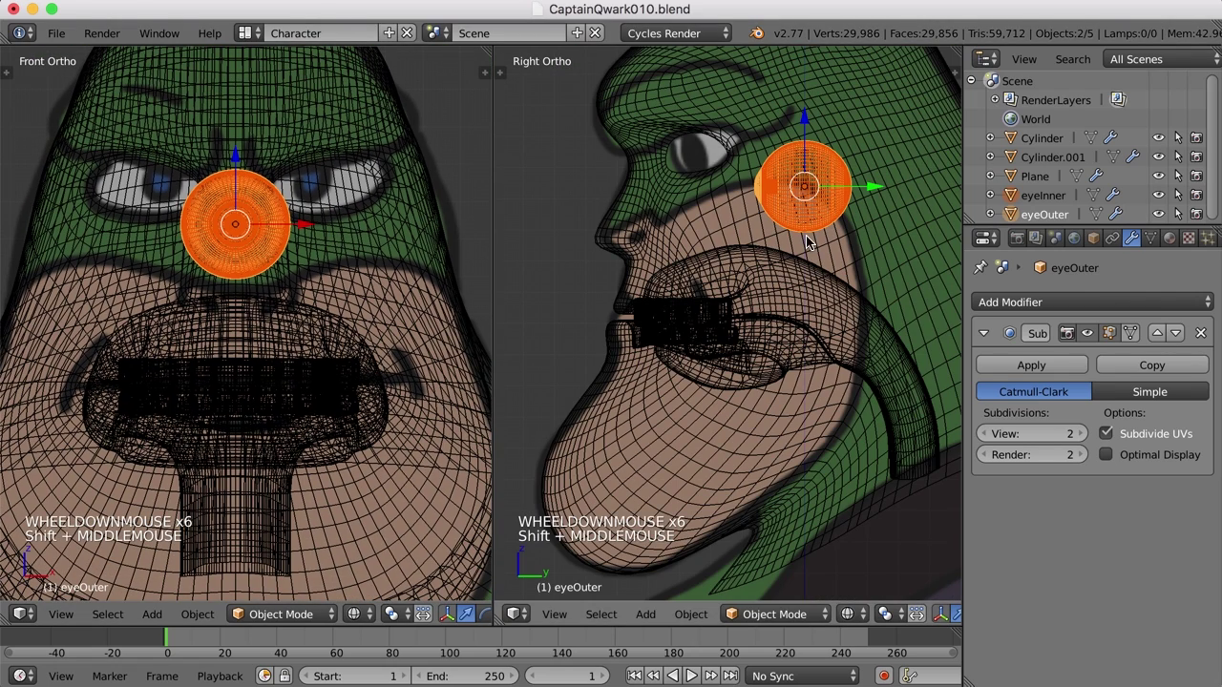
Step: Reposition the eyes over the reference drawing's eye, then return to the Default layout
key("s")
key("g")
left_click(837, 266)
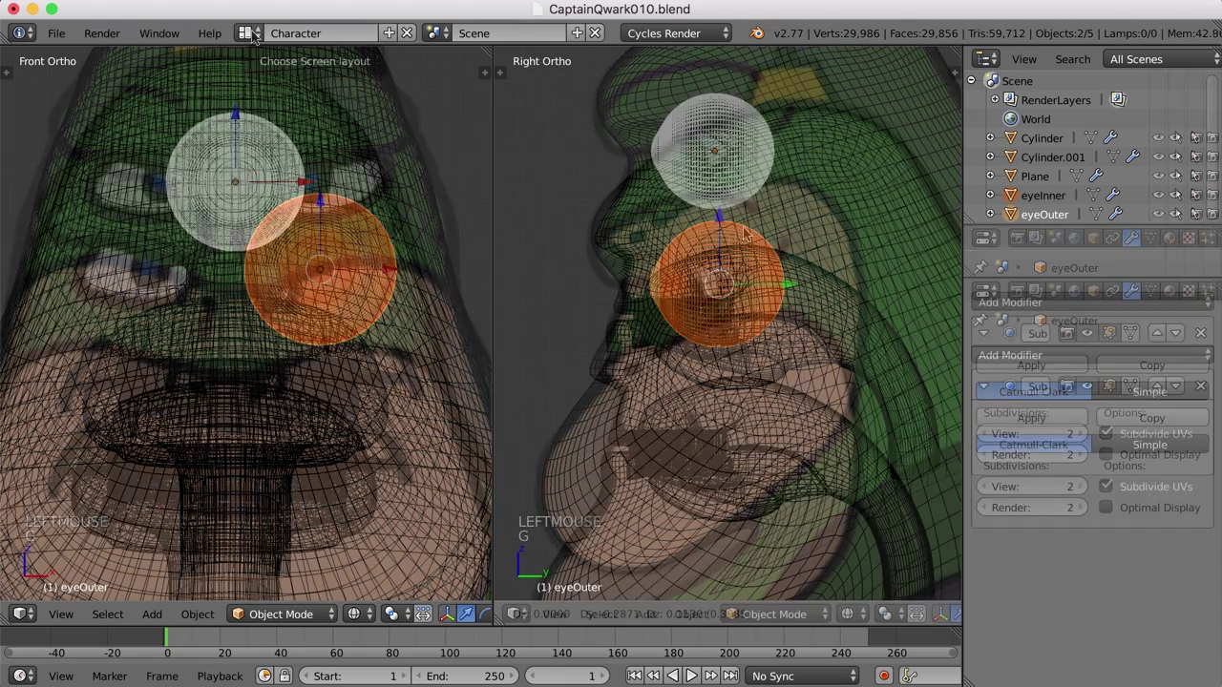